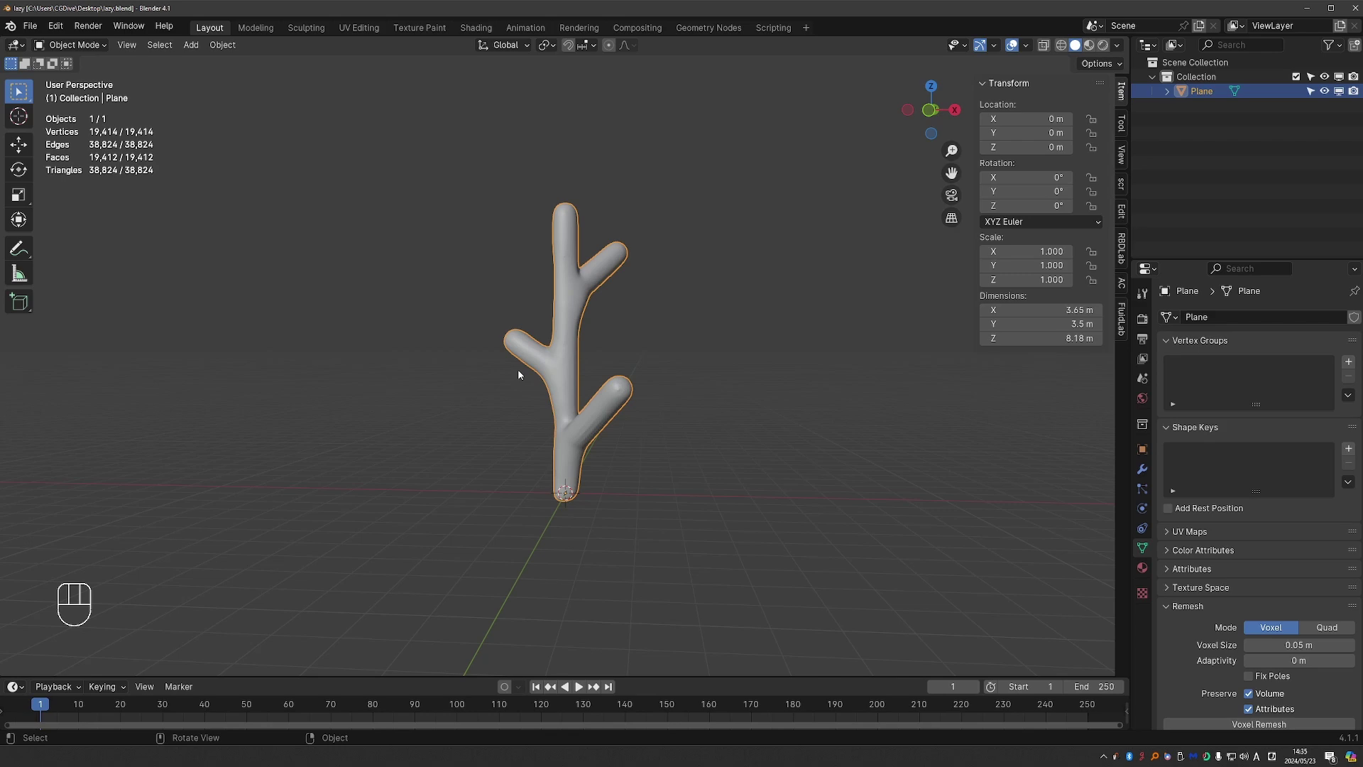
Step: Inspect the voxel-remeshed branch mesh from several angles before bringing up Mesh-2-Edge Sim
drag(695, 216, 721, 313)
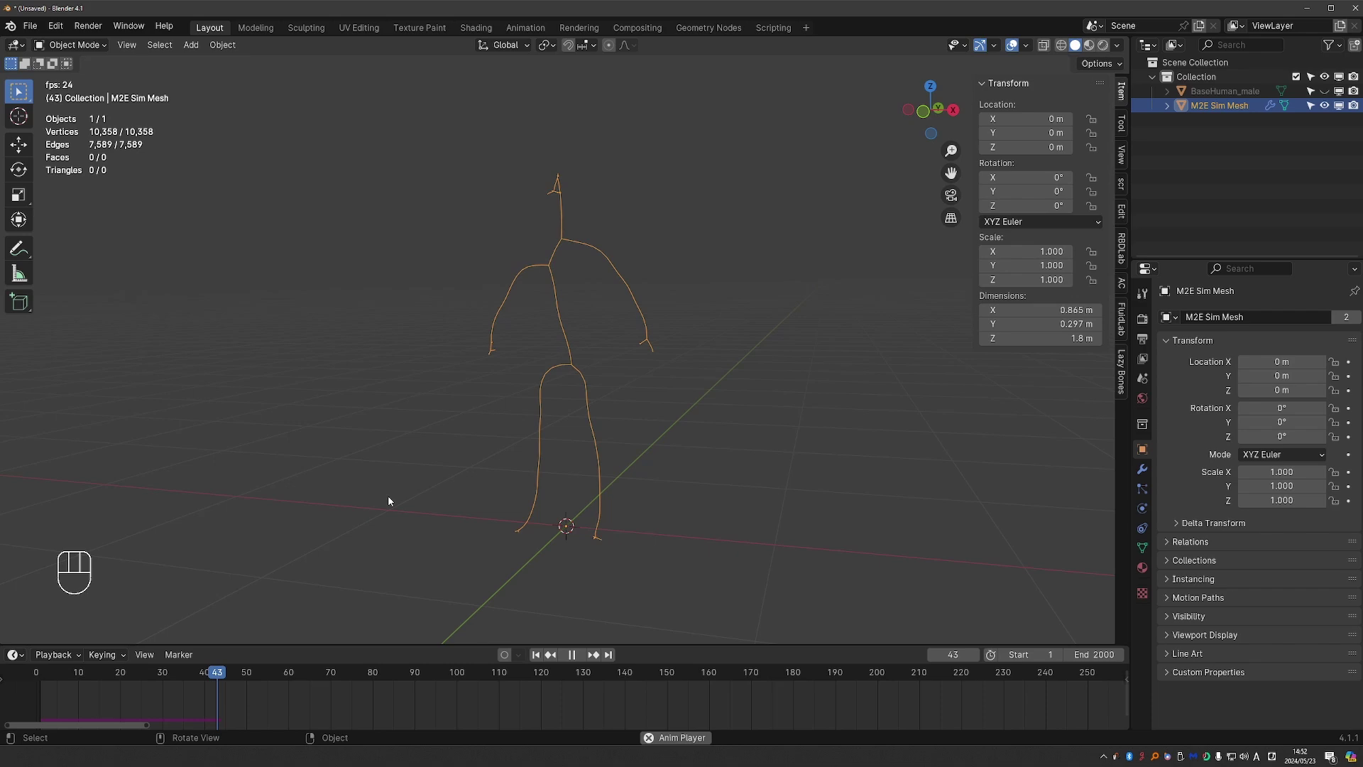
key(space)
drag(391, 689, 660, 402)
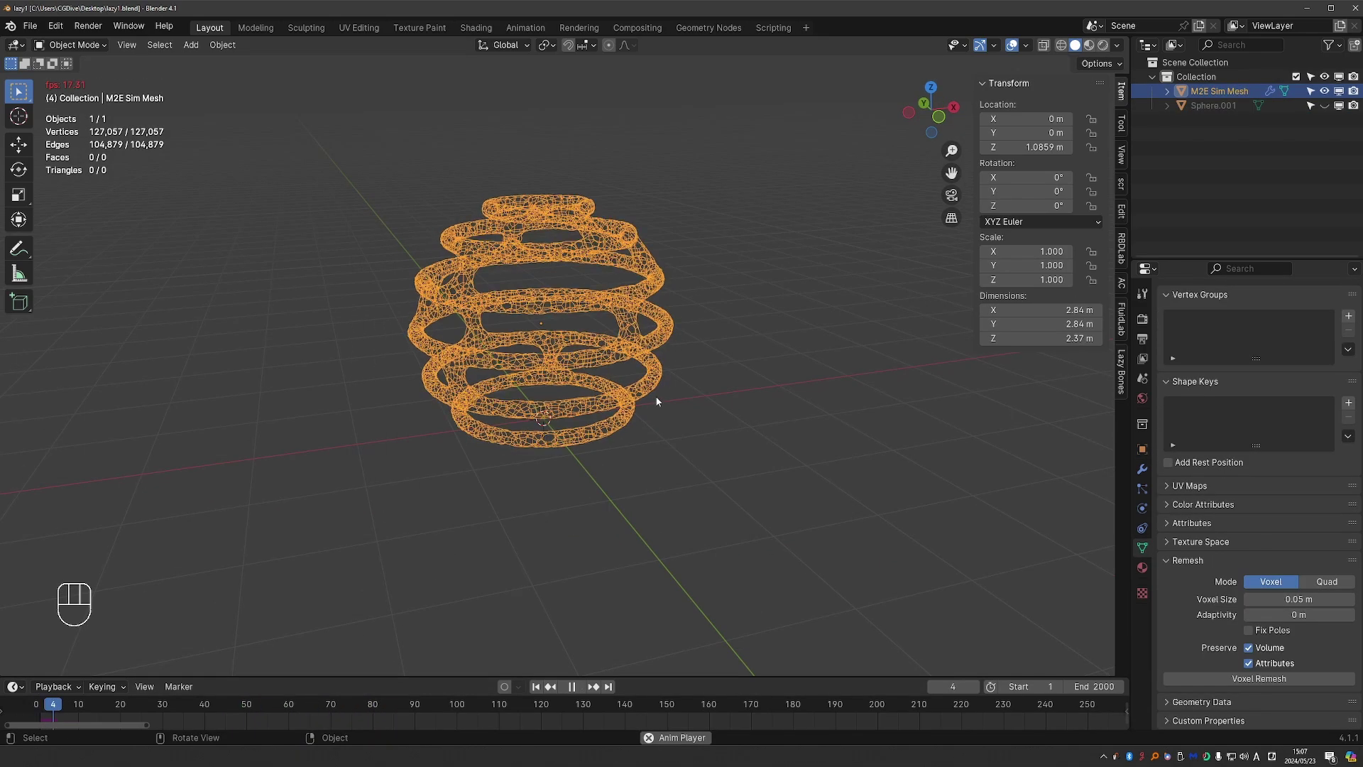
key(space)
drag(254, 707, 204, 700)
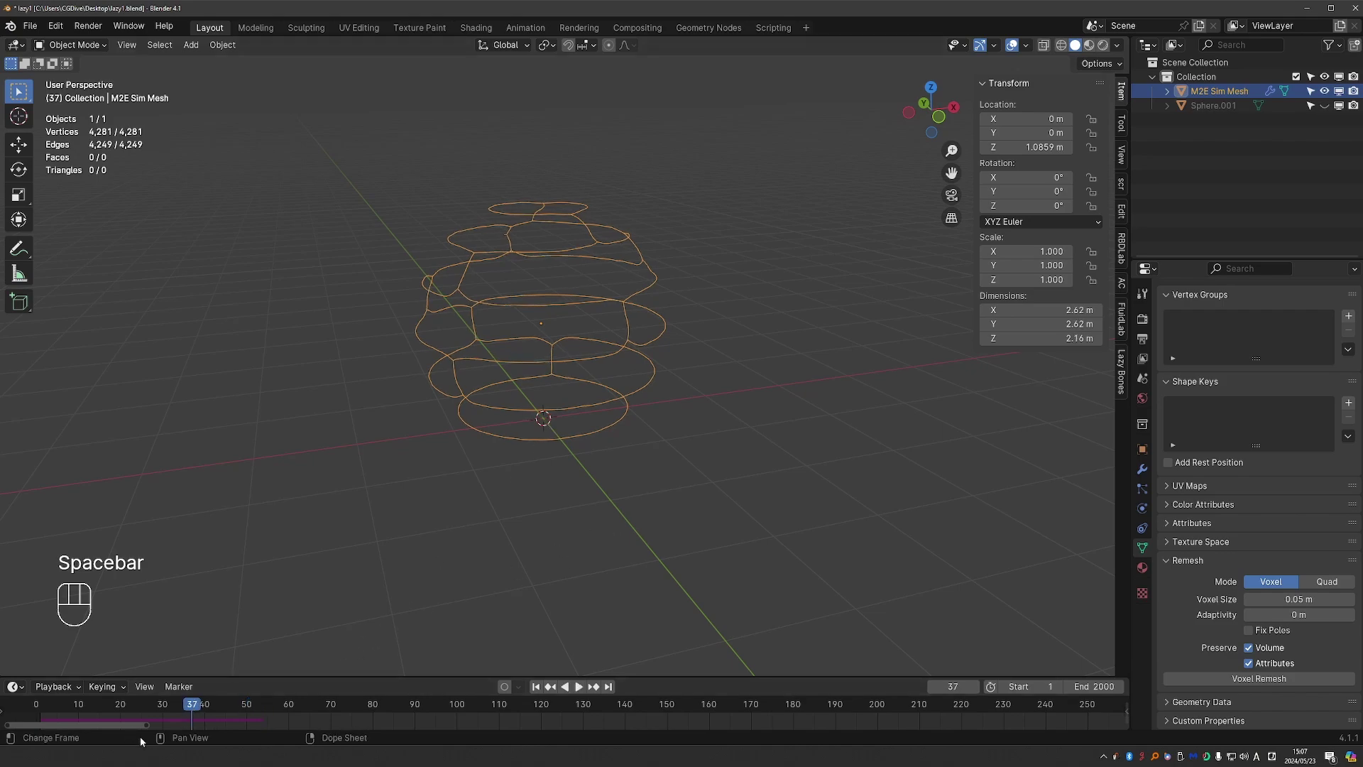
key(r)
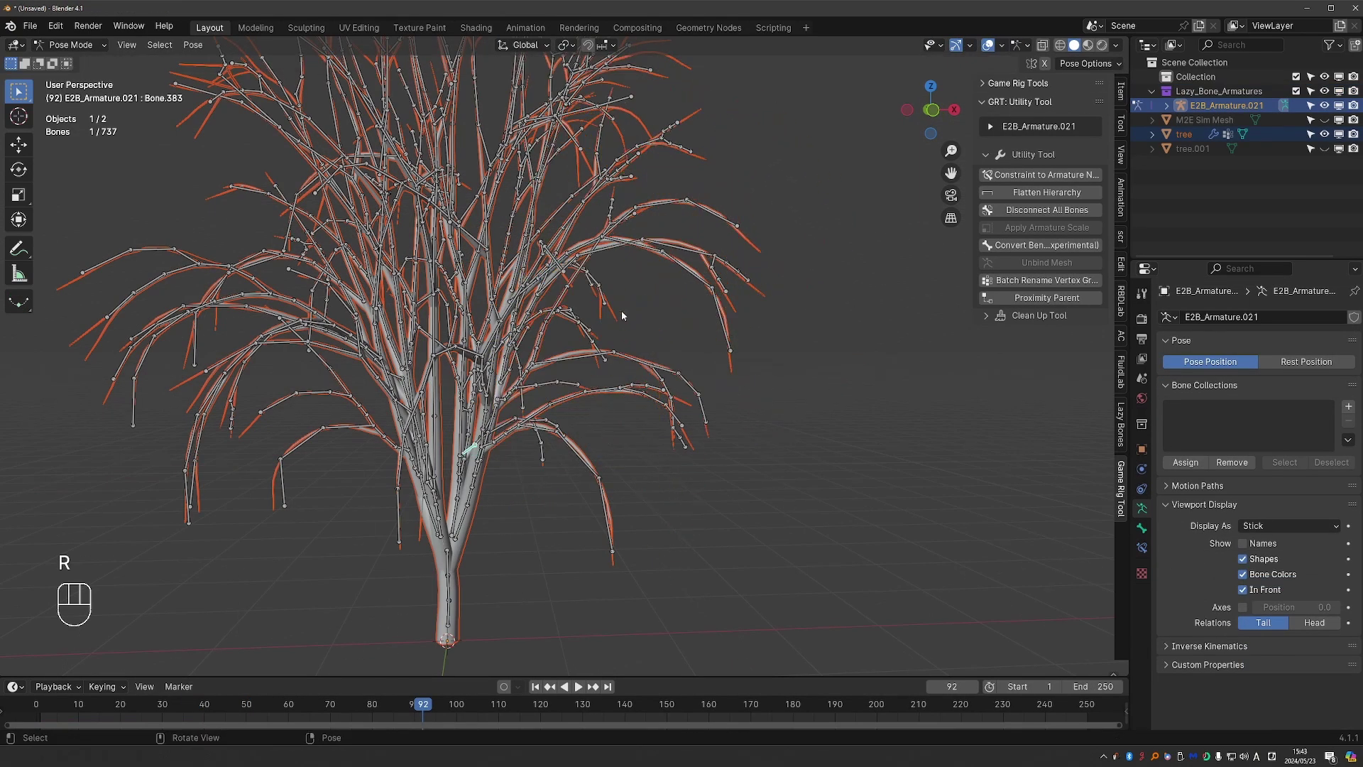
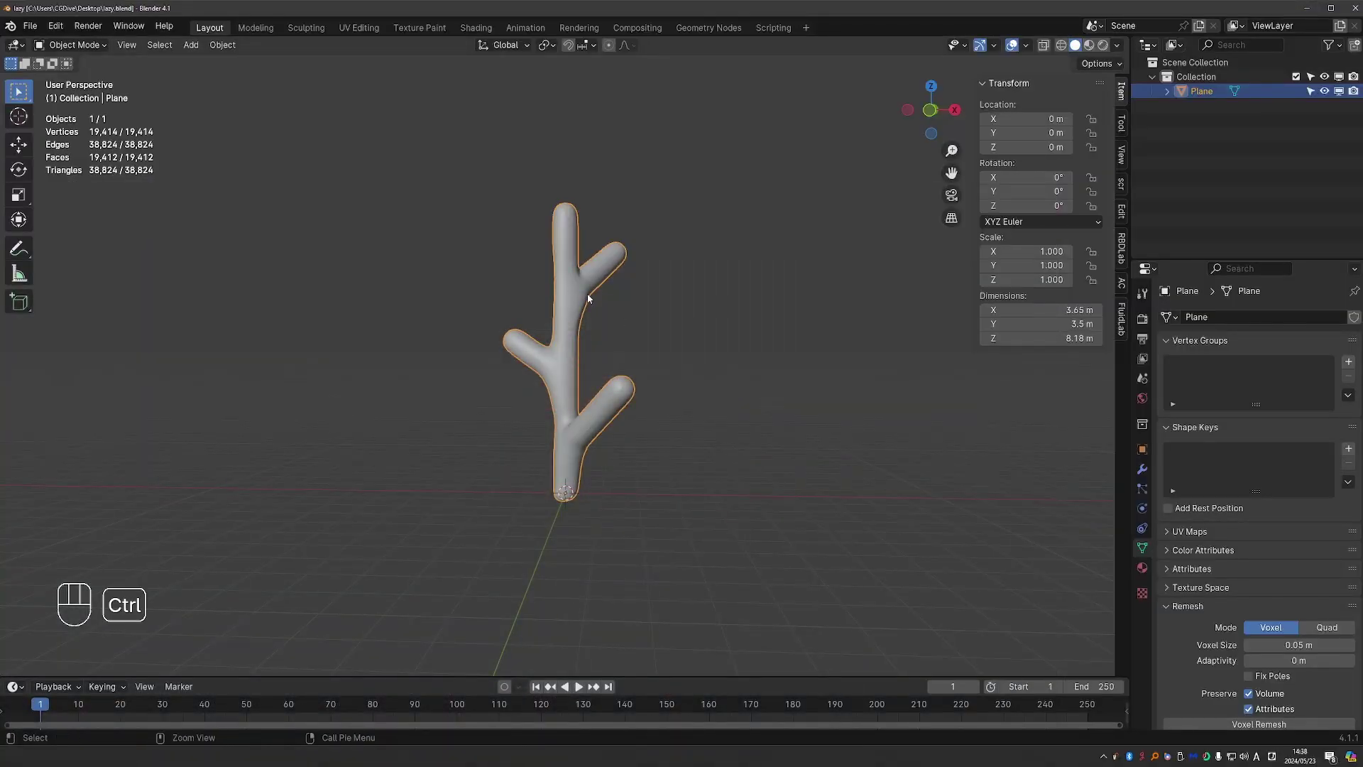
drag(62, 36, 166, 226)
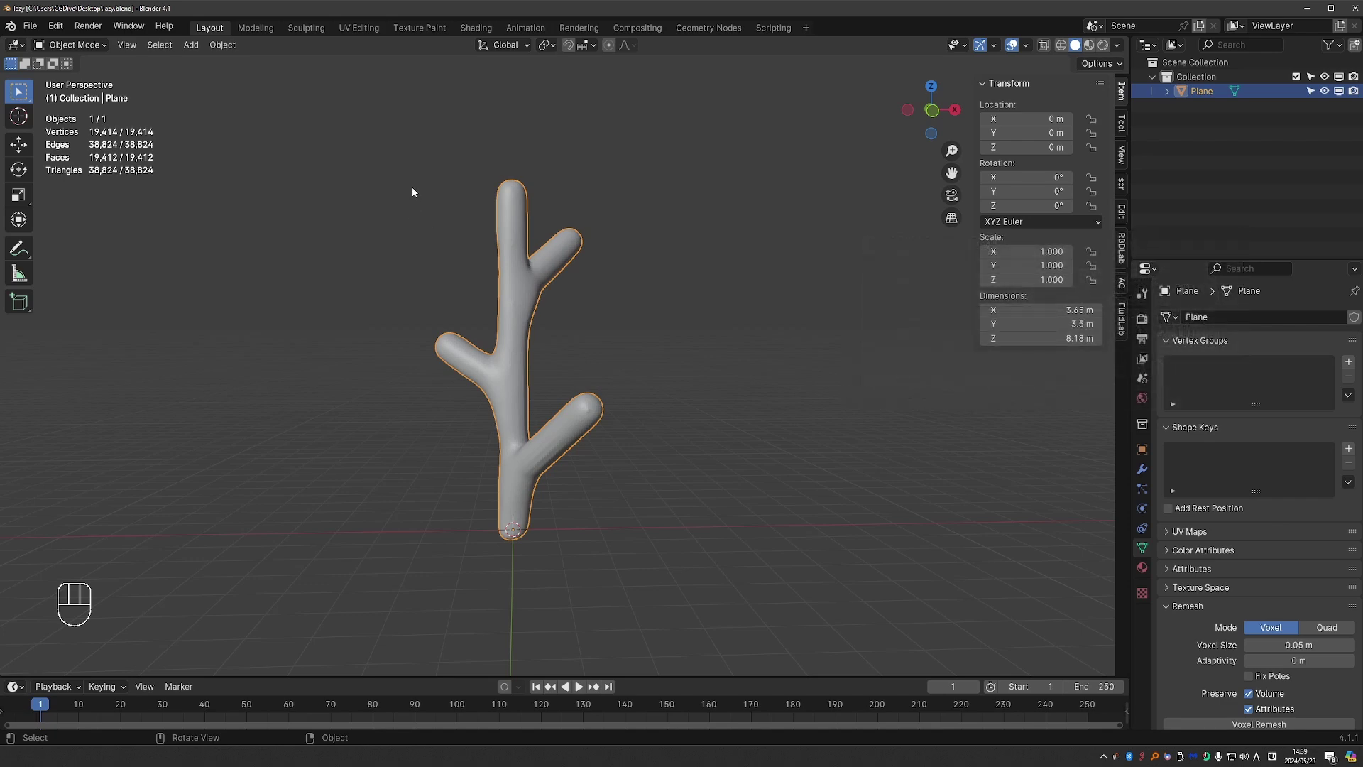
Step: Run the Mesh-2-Edge simulation on the branch, stop it, and scrub back to frame 109
drag(417, 188, 508, 396)
key(space)
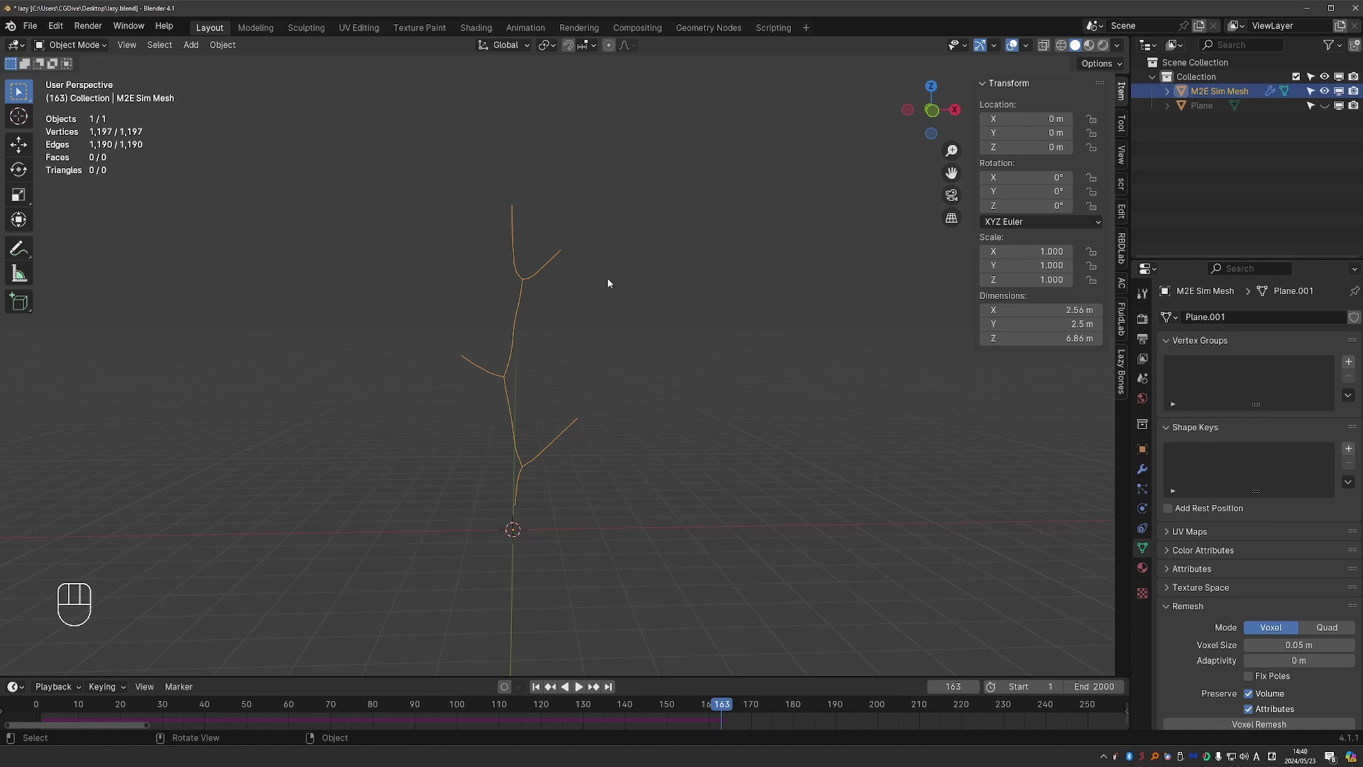
click(1125, 370)
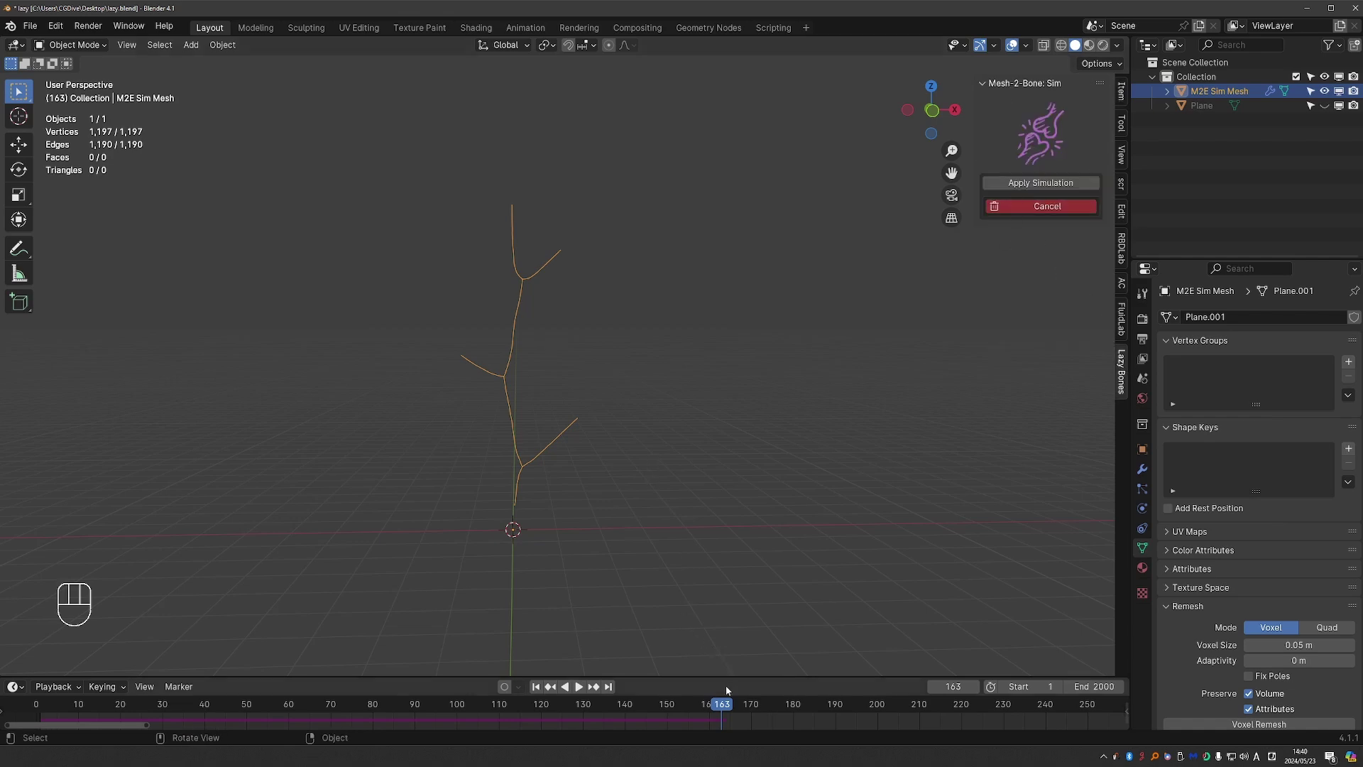
drag(724, 705, 499, 715)
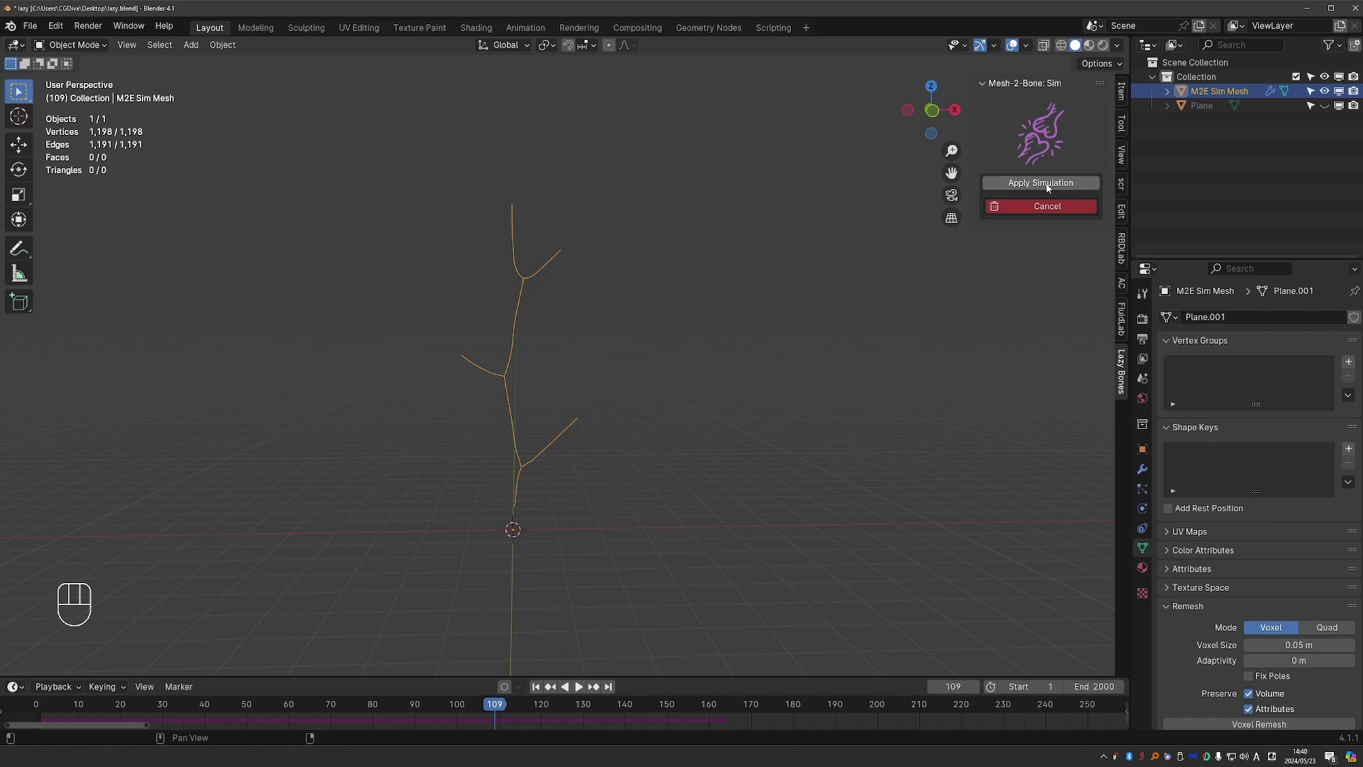
Step: Apply the simulation and resample the skeleton to 4 edges with X snapping, leaving 28 vertices
click(1051, 188)
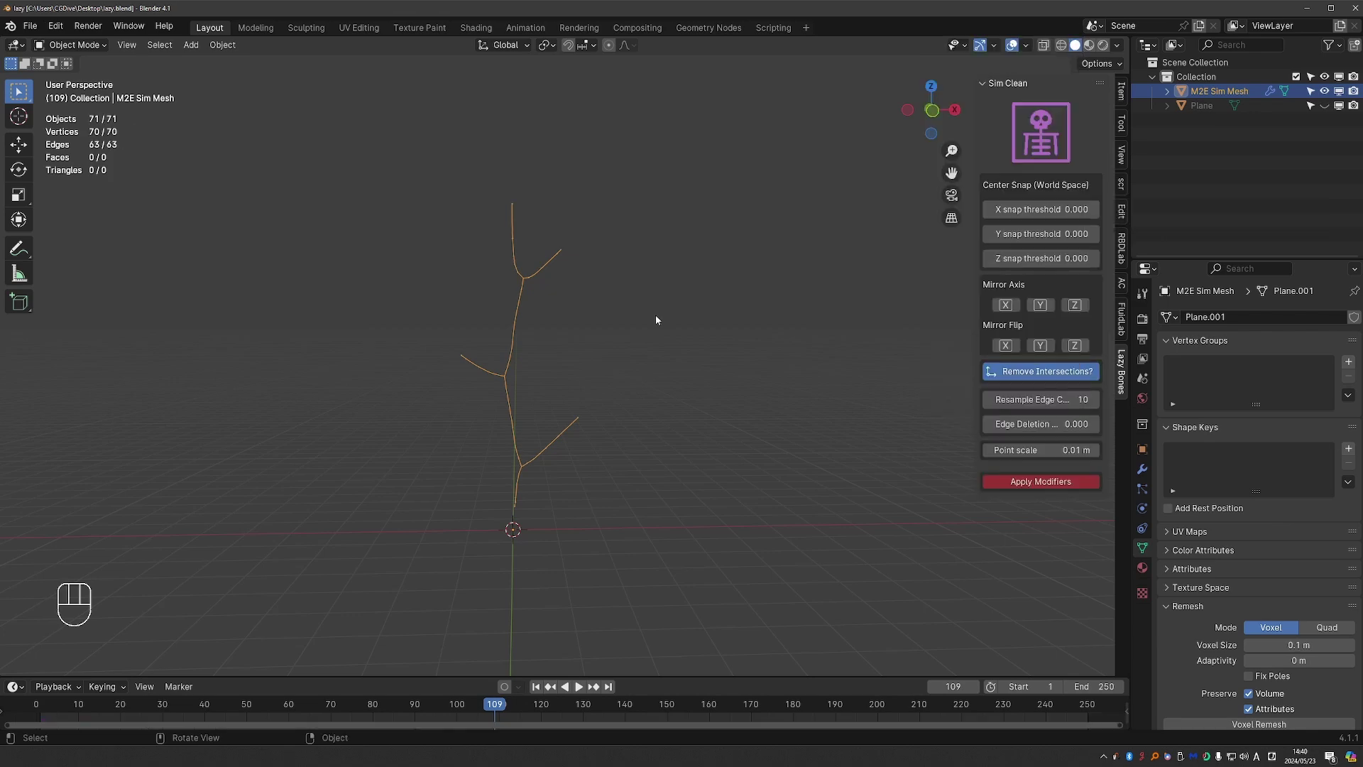
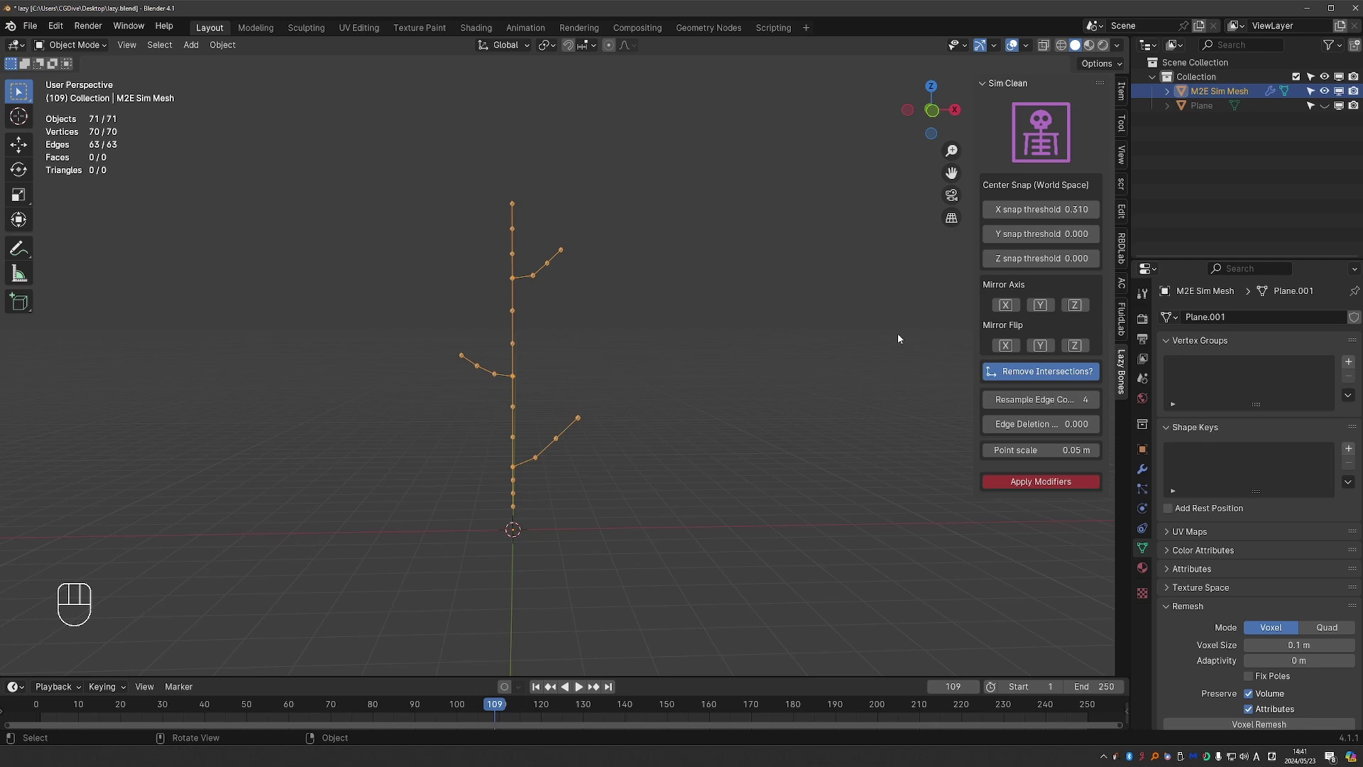
click(1013, 310)
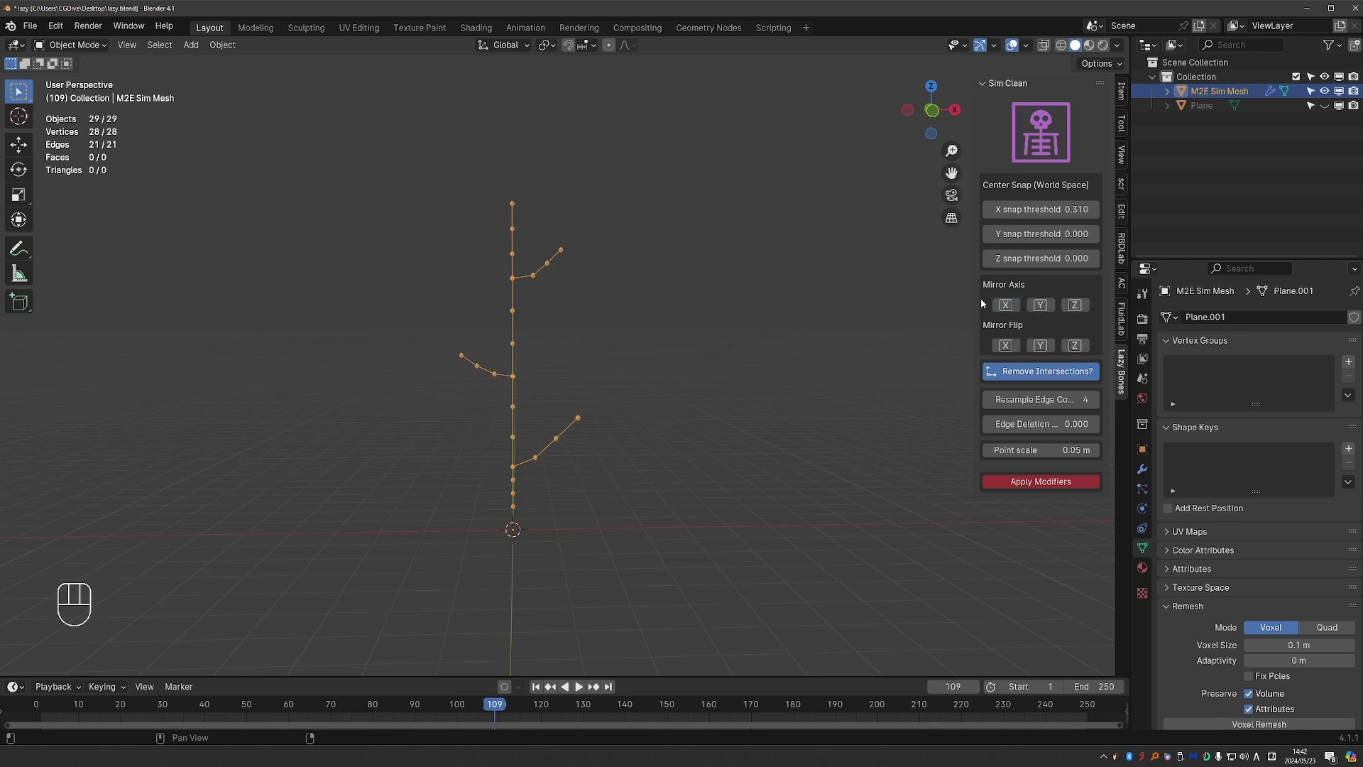
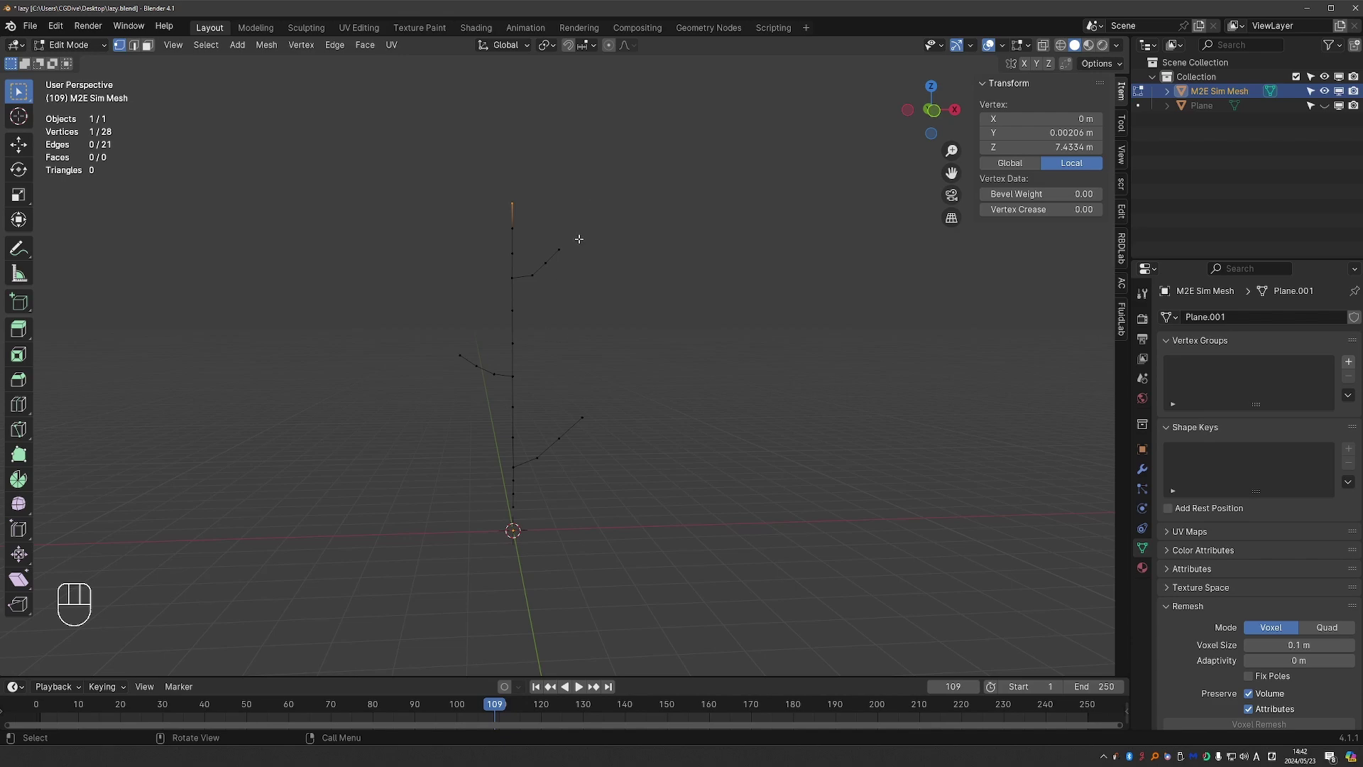
Step: Select every edge of the 28-vertex skeleton in edge-select mode for Edge-2-Bone conversion
click(541, 191)
key(Escape)
drag(536, 227, 541, 184)
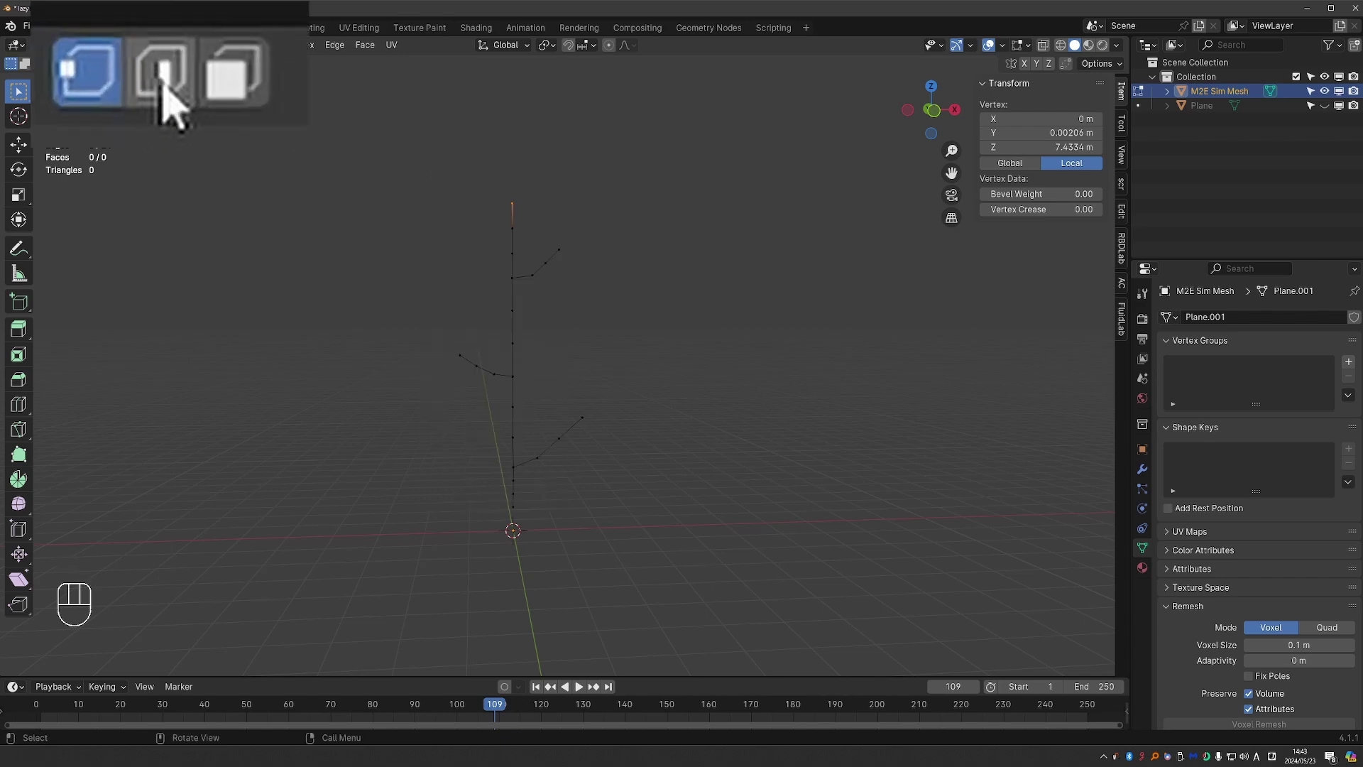
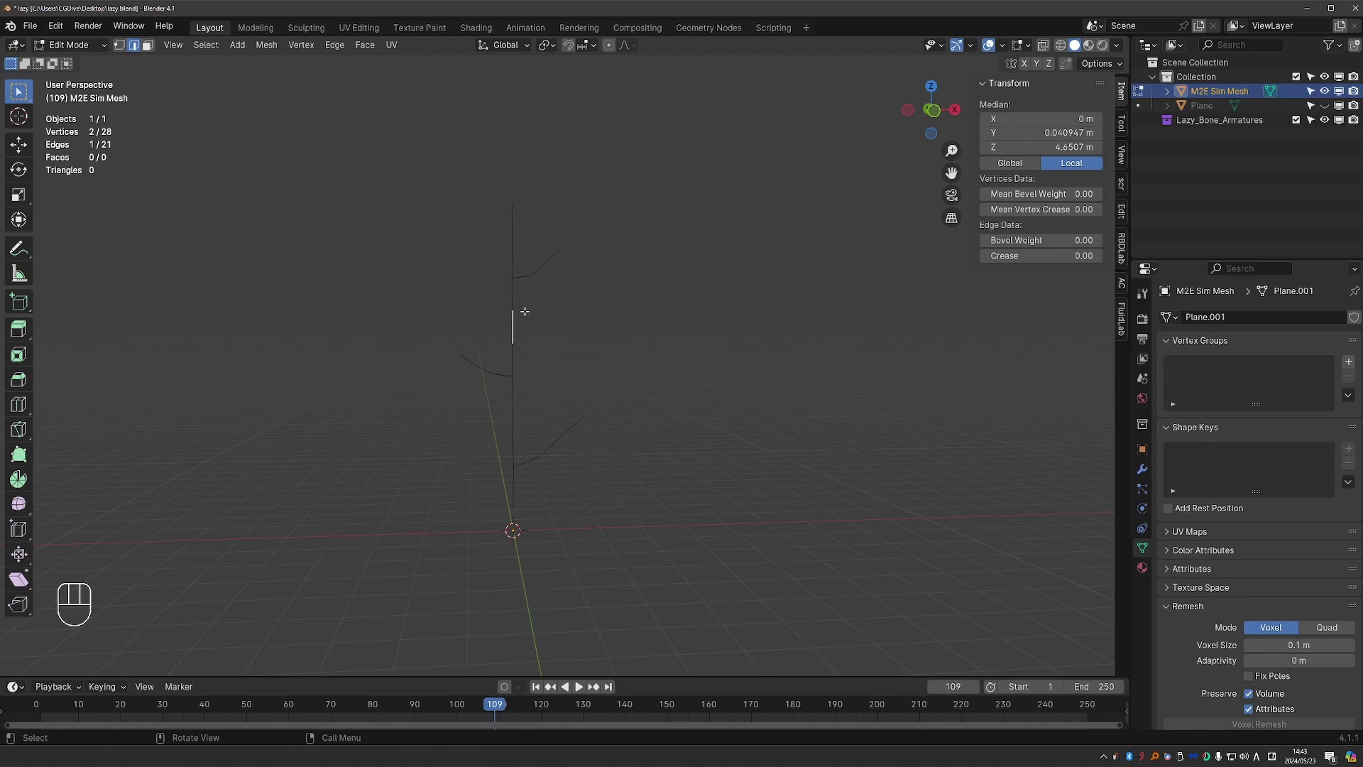
key(a)
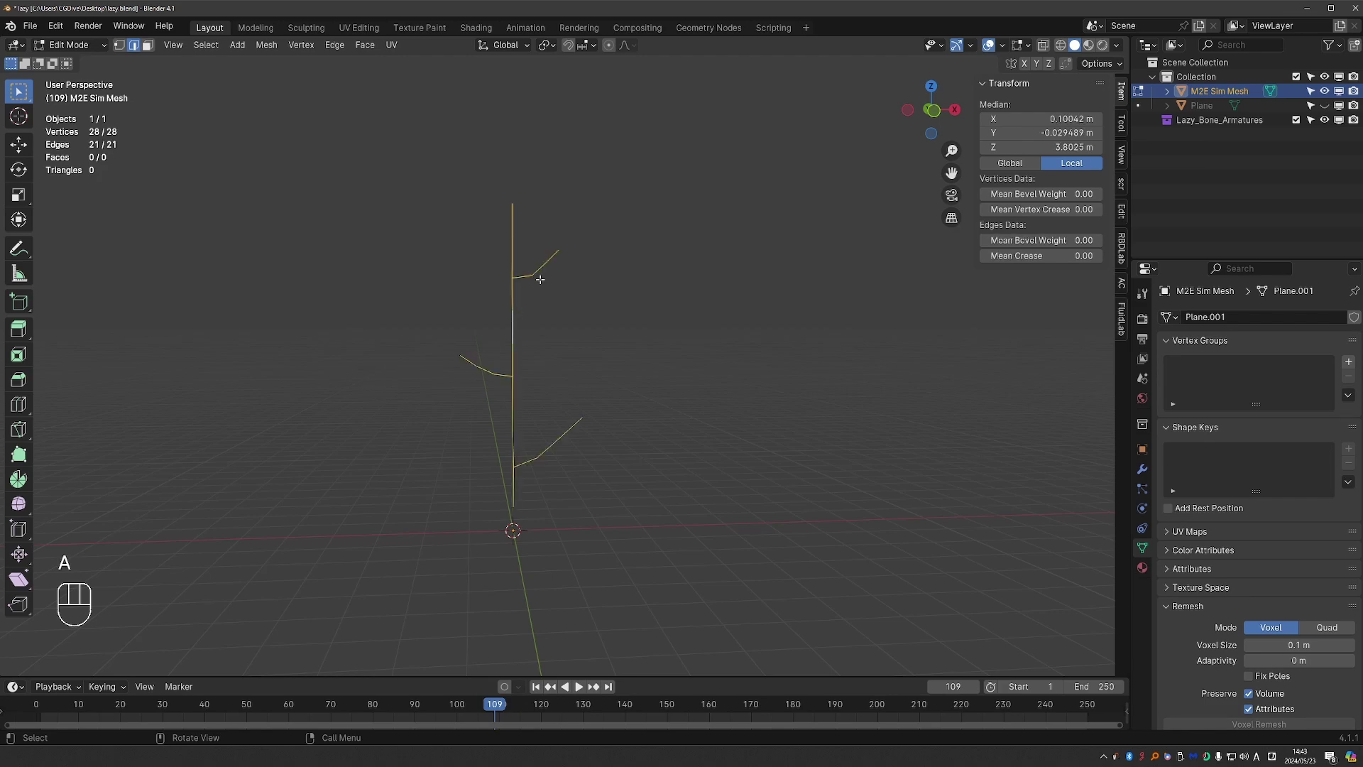
drag(544, 269, 628, 480)
middle_click(560, 487)
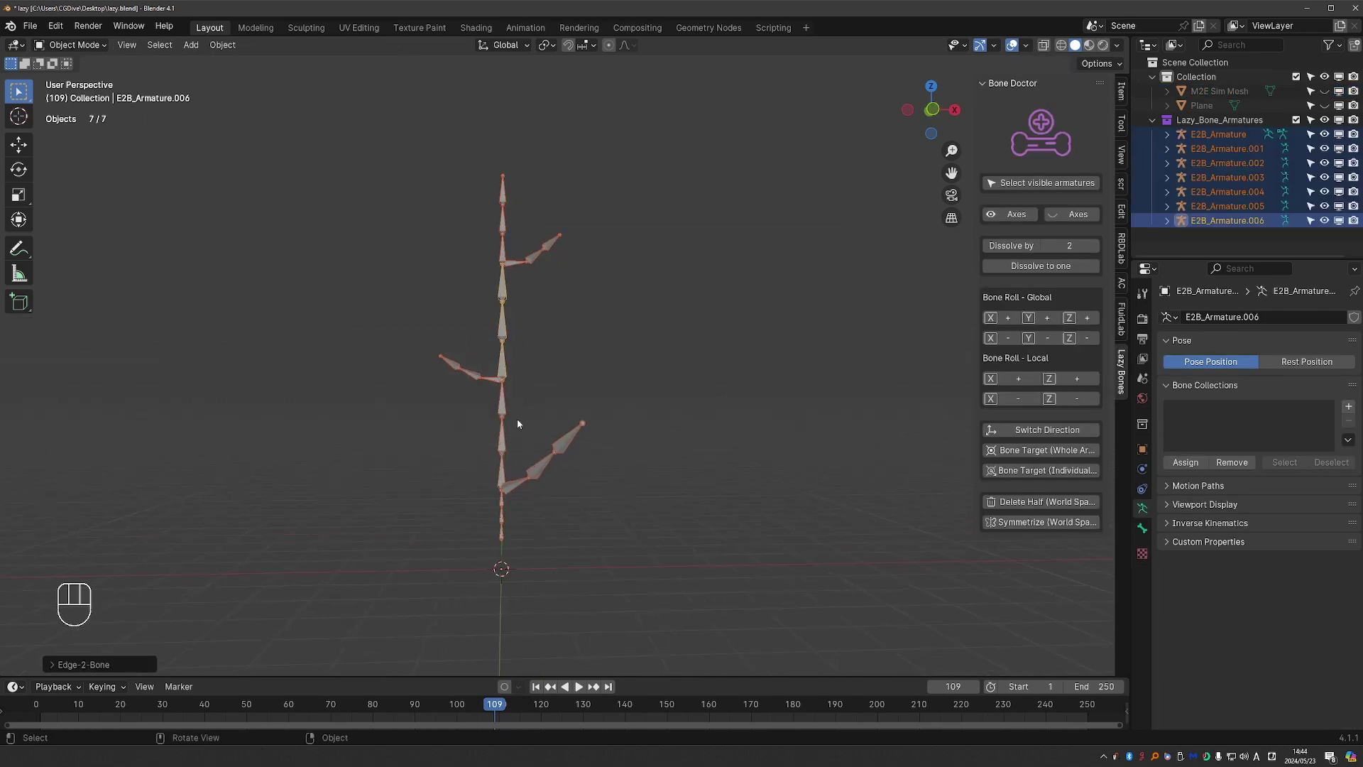
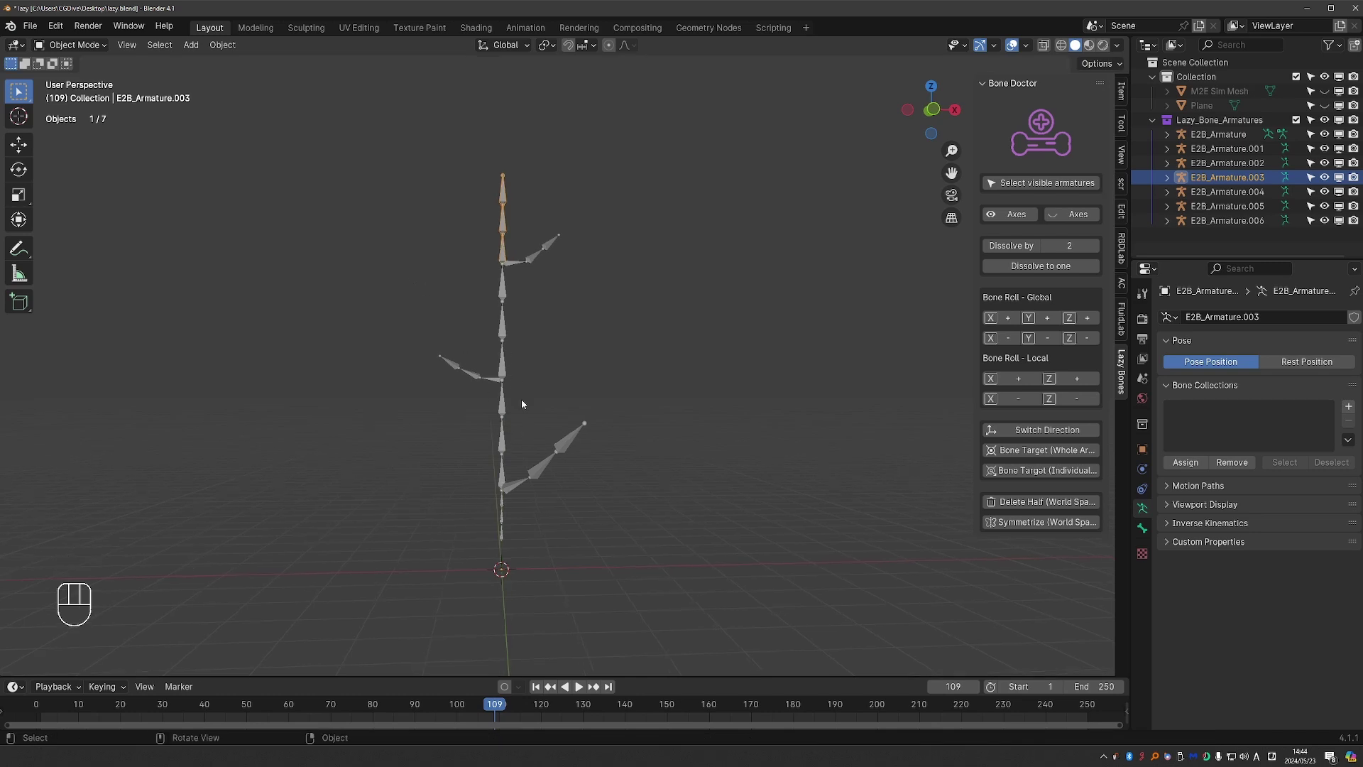
Step: Undo repeatedly back to the editable edge skeleton, hiding the seven bone armatures
key(ctrl+z)
key(ctrl+z)
key(ctrl+z)
key(ctrl+z)
key(ctrl+z)
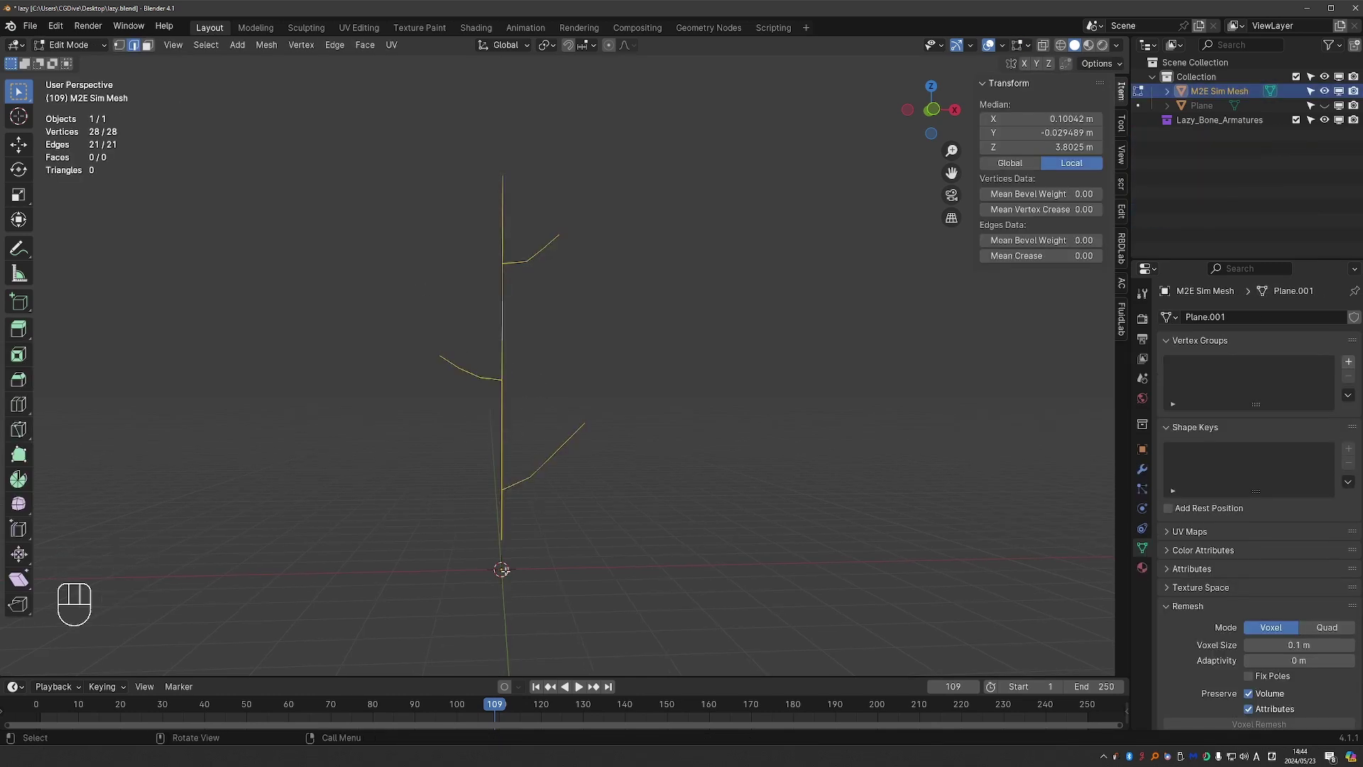
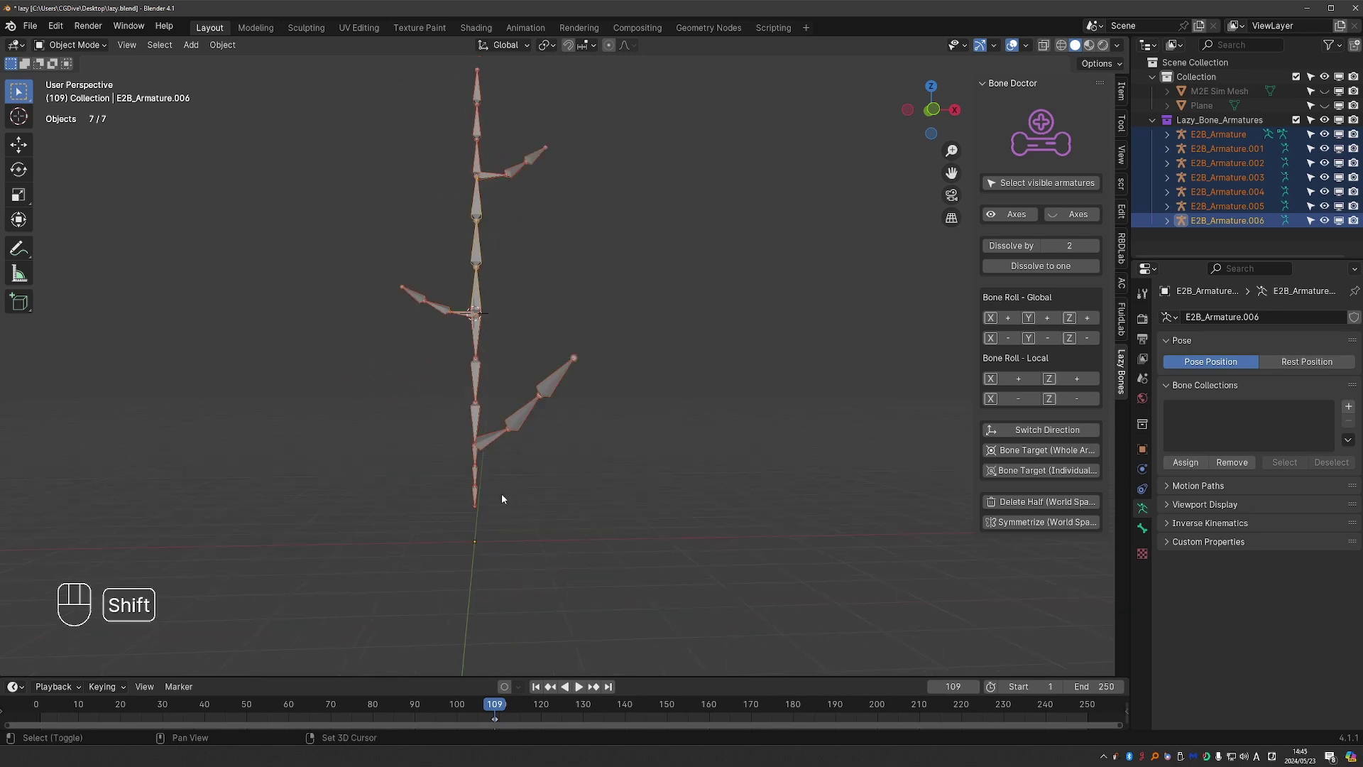
key(ctrl+z)
key(ctrl+z)
key(ctrl+z)
key(ctrl+z)
key(ctrl+z)
key(ctrl+z)
key(ctrl+z)
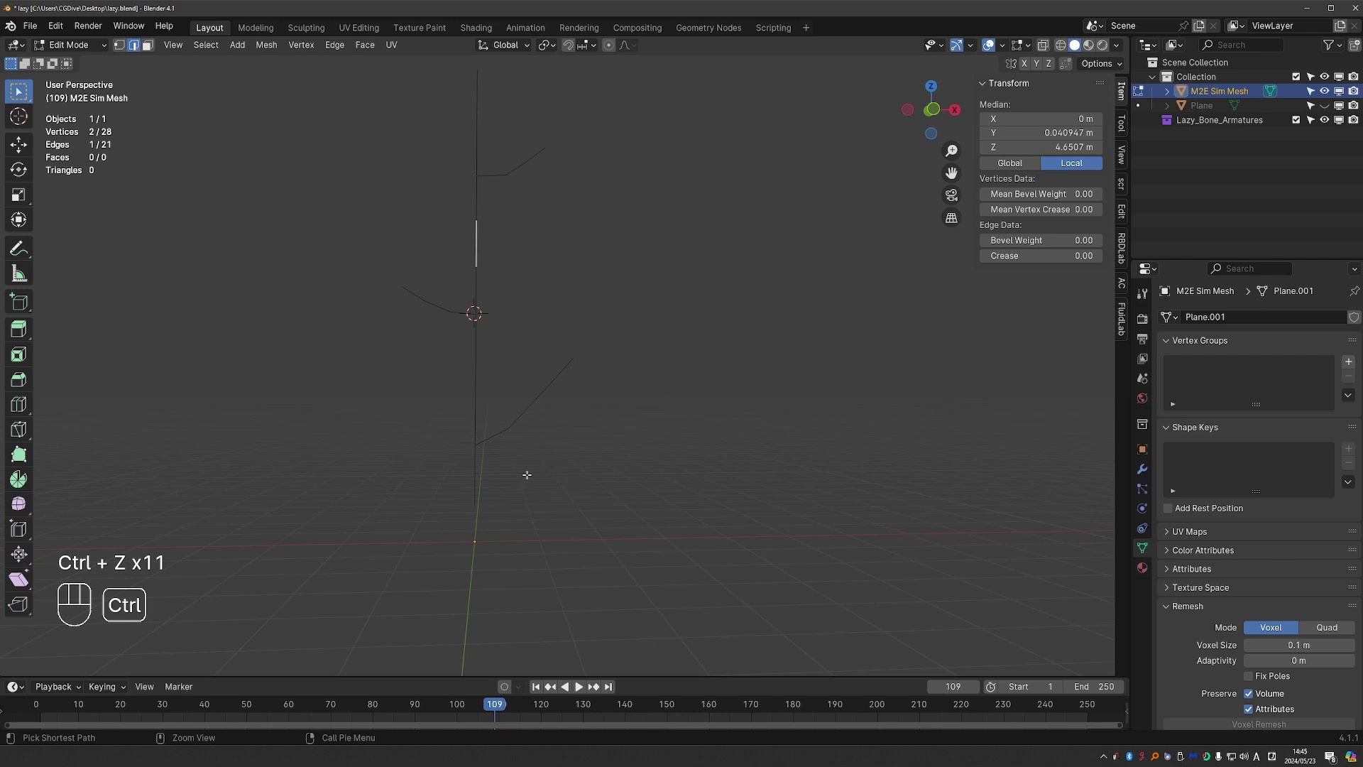
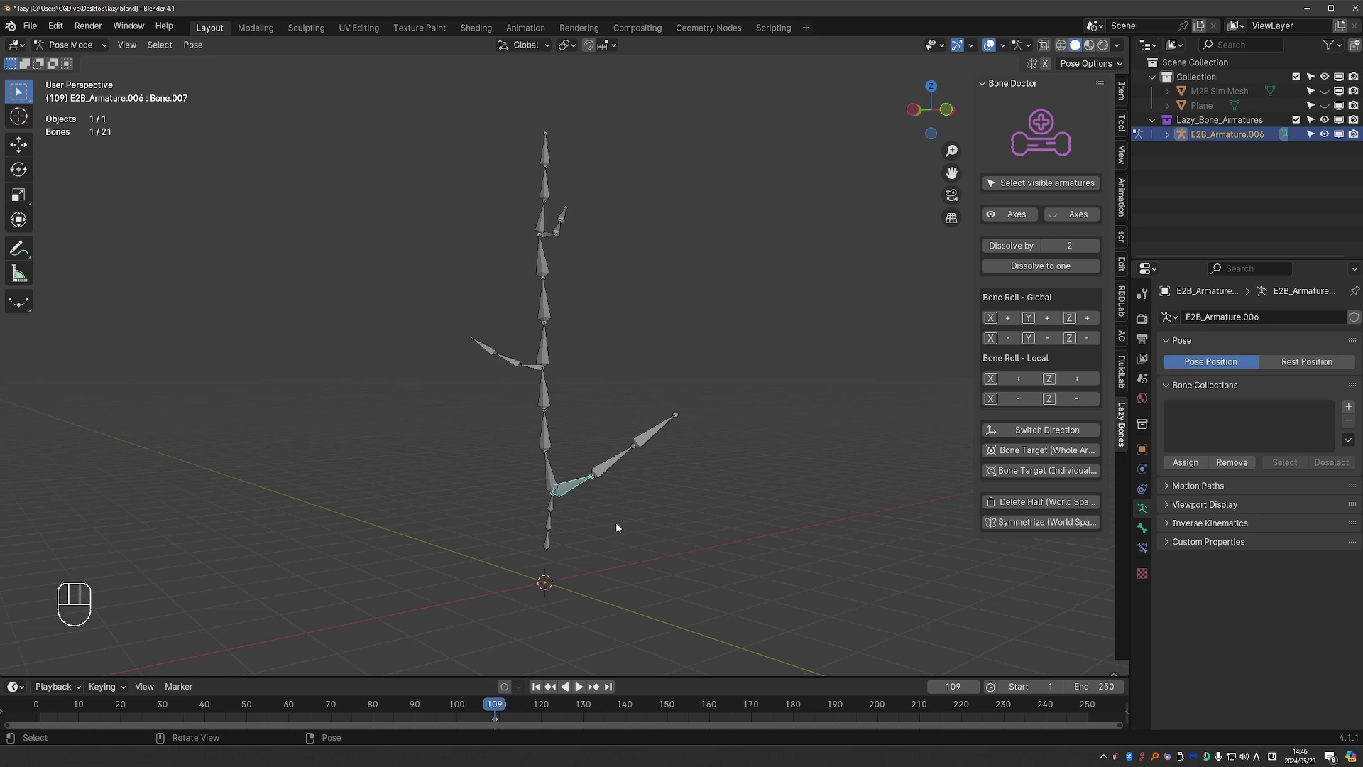
Step: Extend bone-chain selections in the joined armature and dissolve by 2 into fewer, longer bones
key(g)
drag(653, 507, 575, 530)
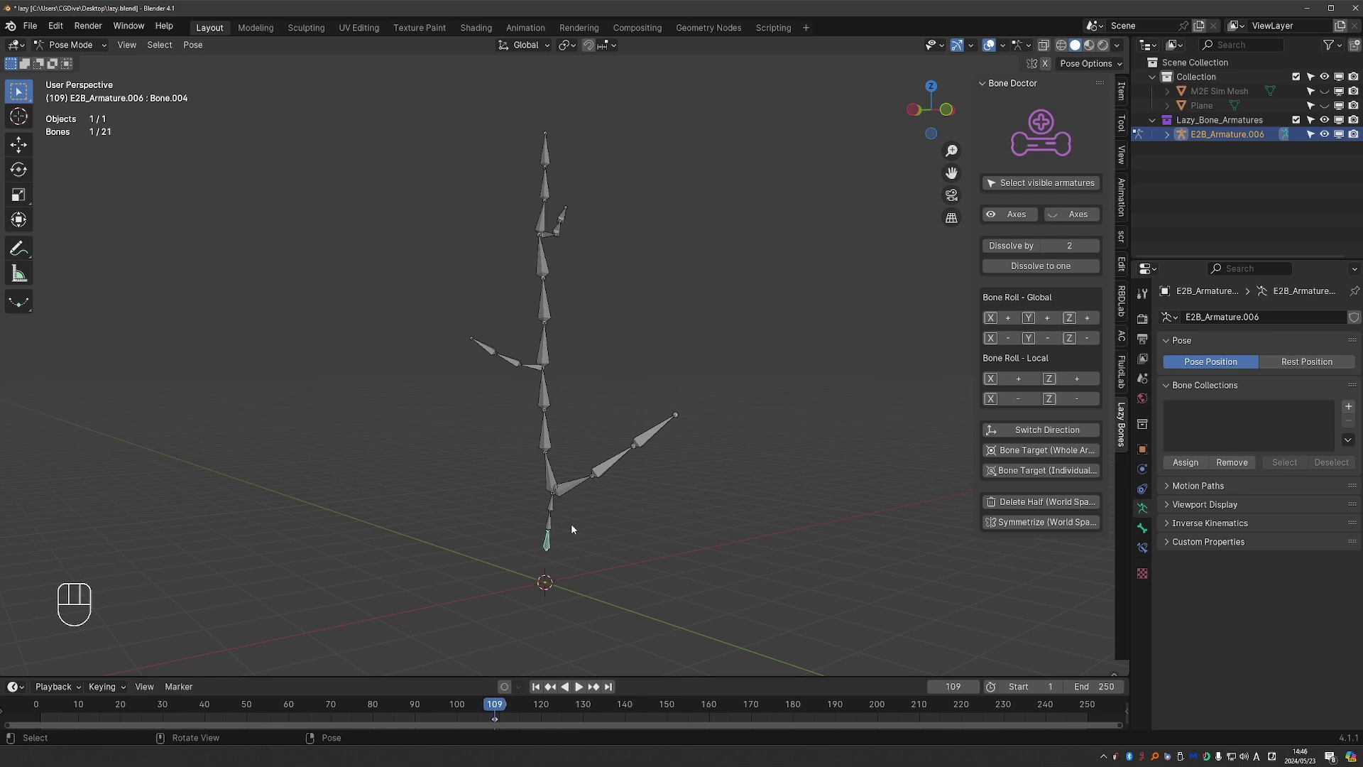
middle_click(540, 490)
key(Tab)
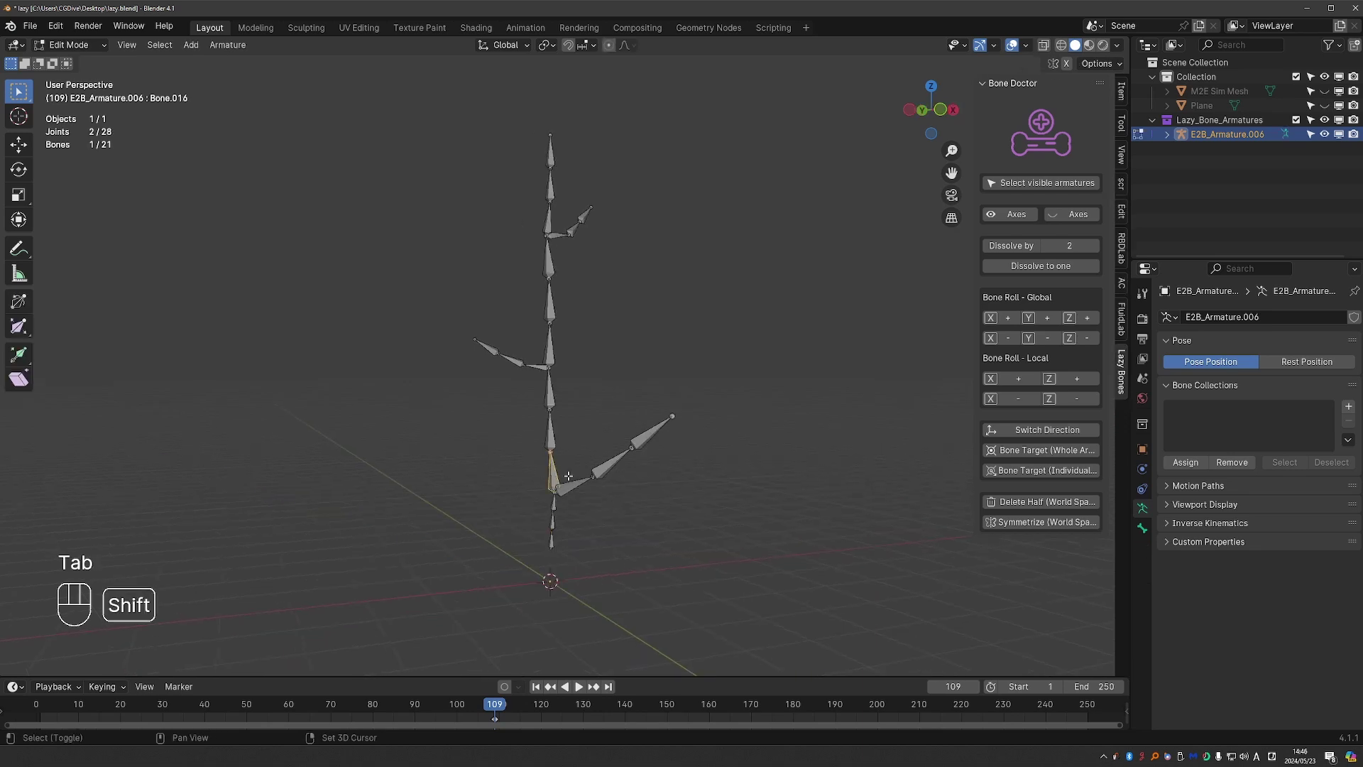
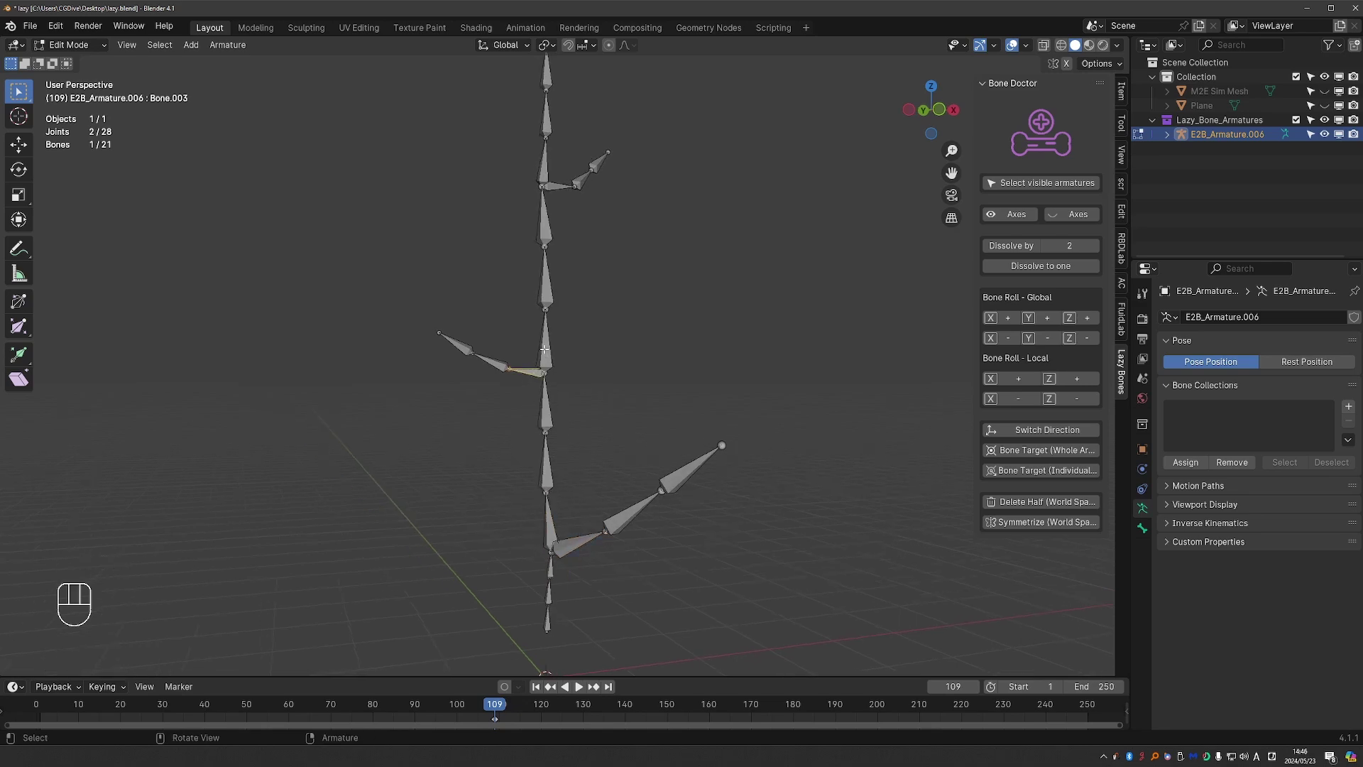
key(ctrl+p)
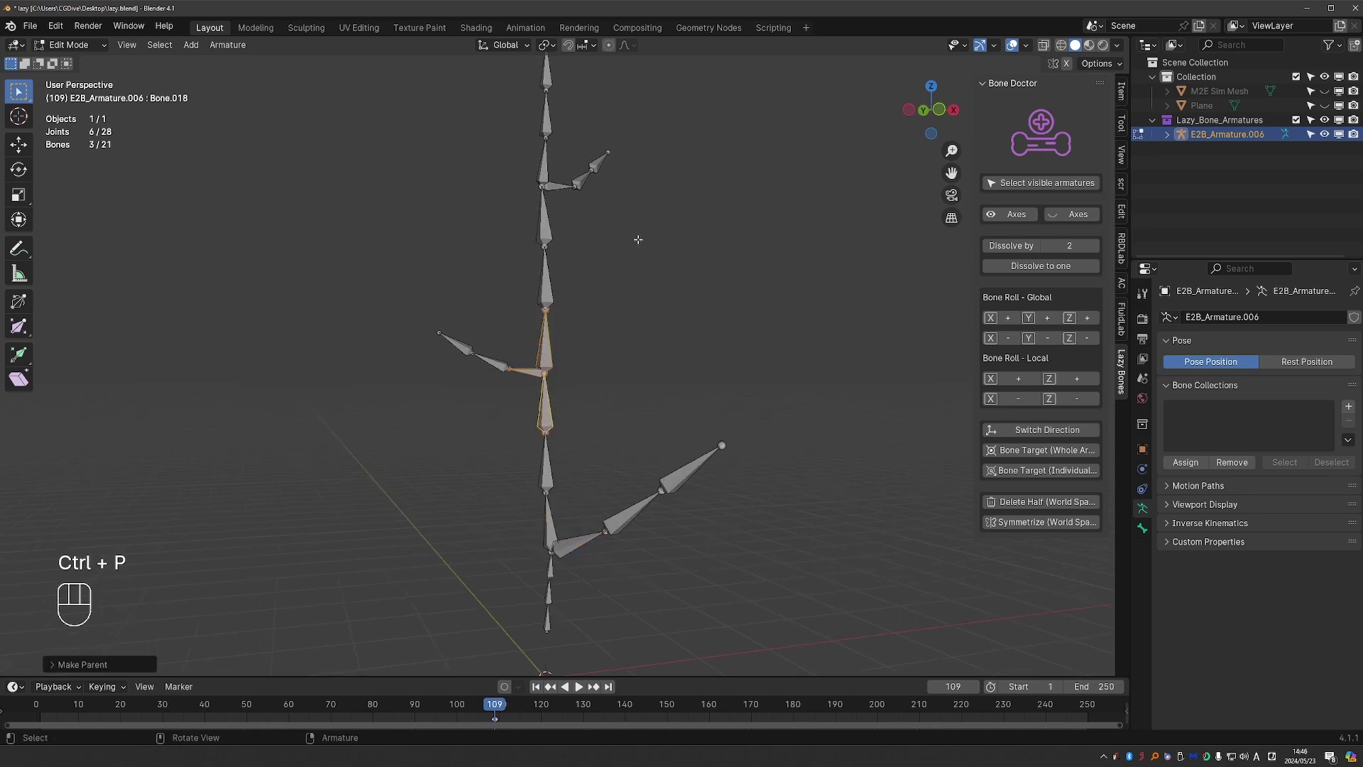
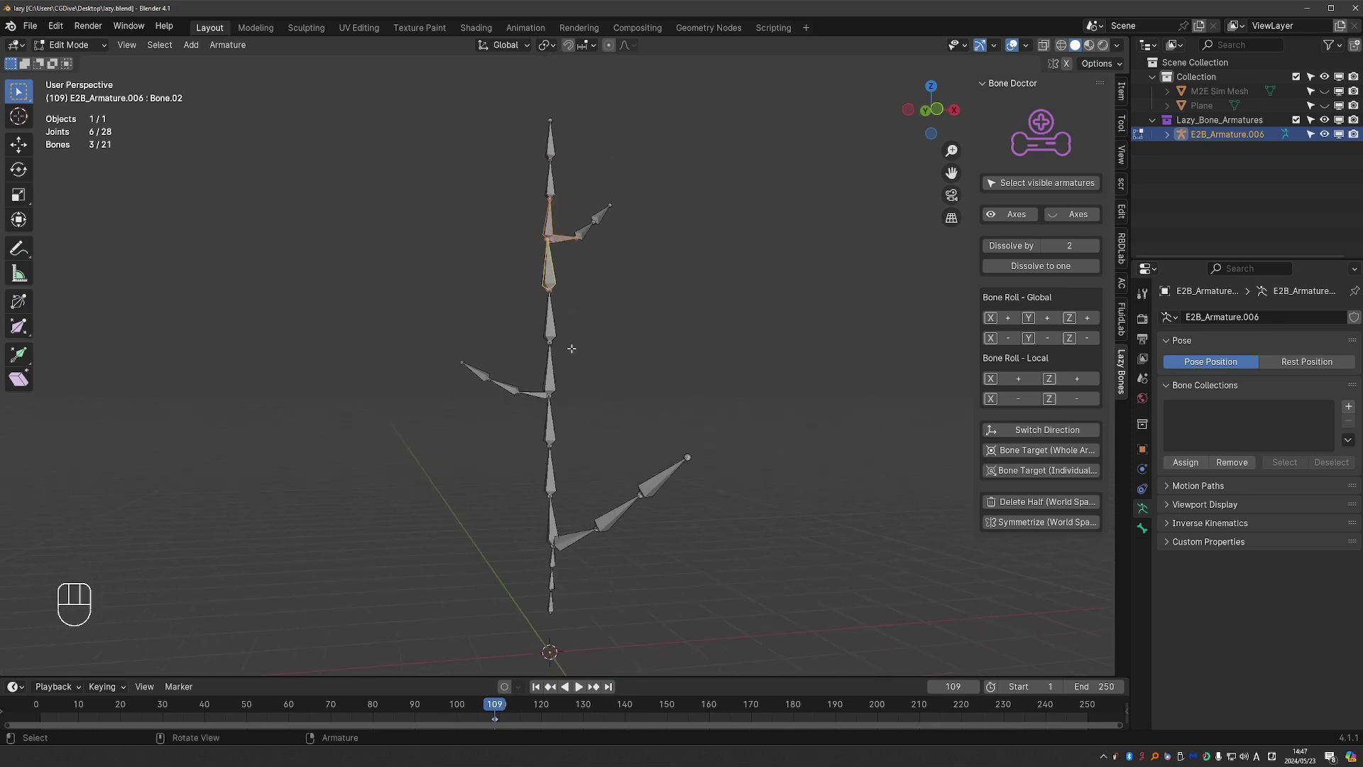
key(a)
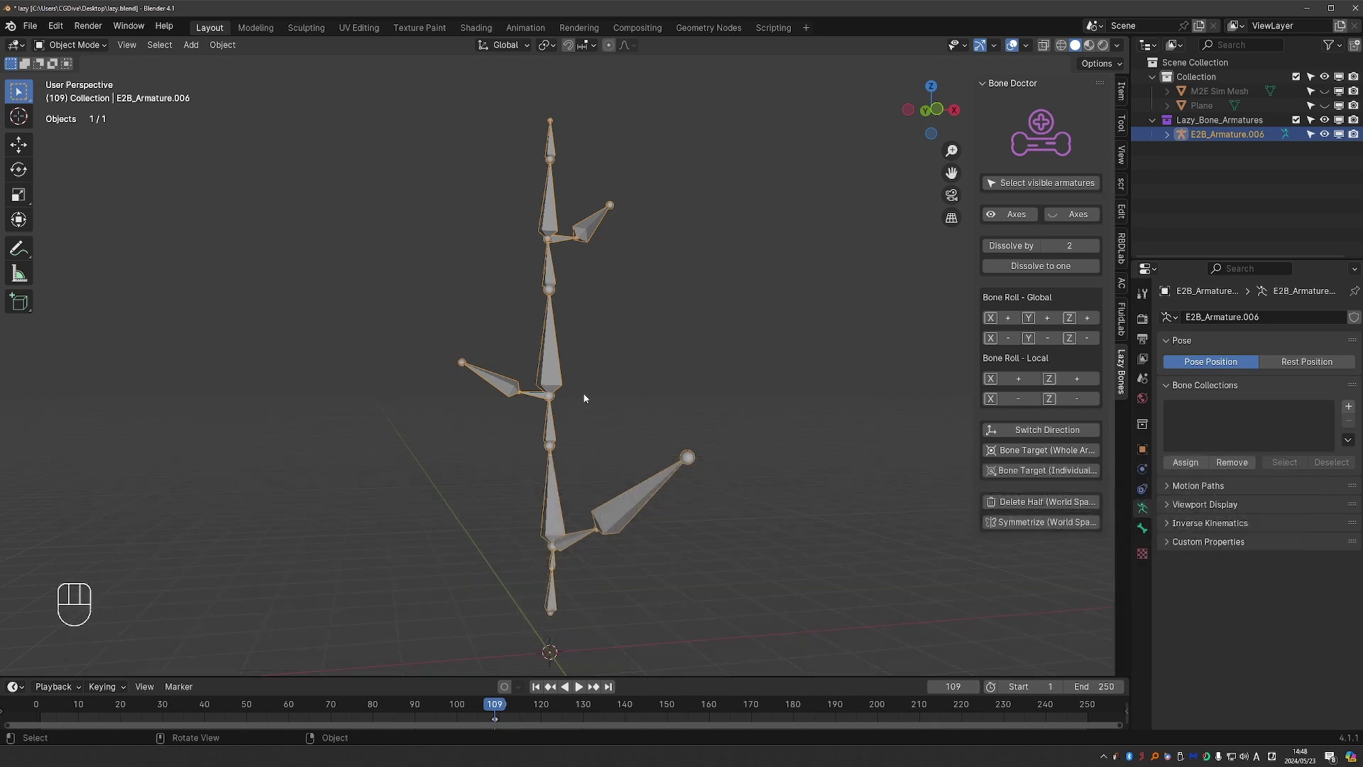
key(ctrl+z)
click(583, 391)
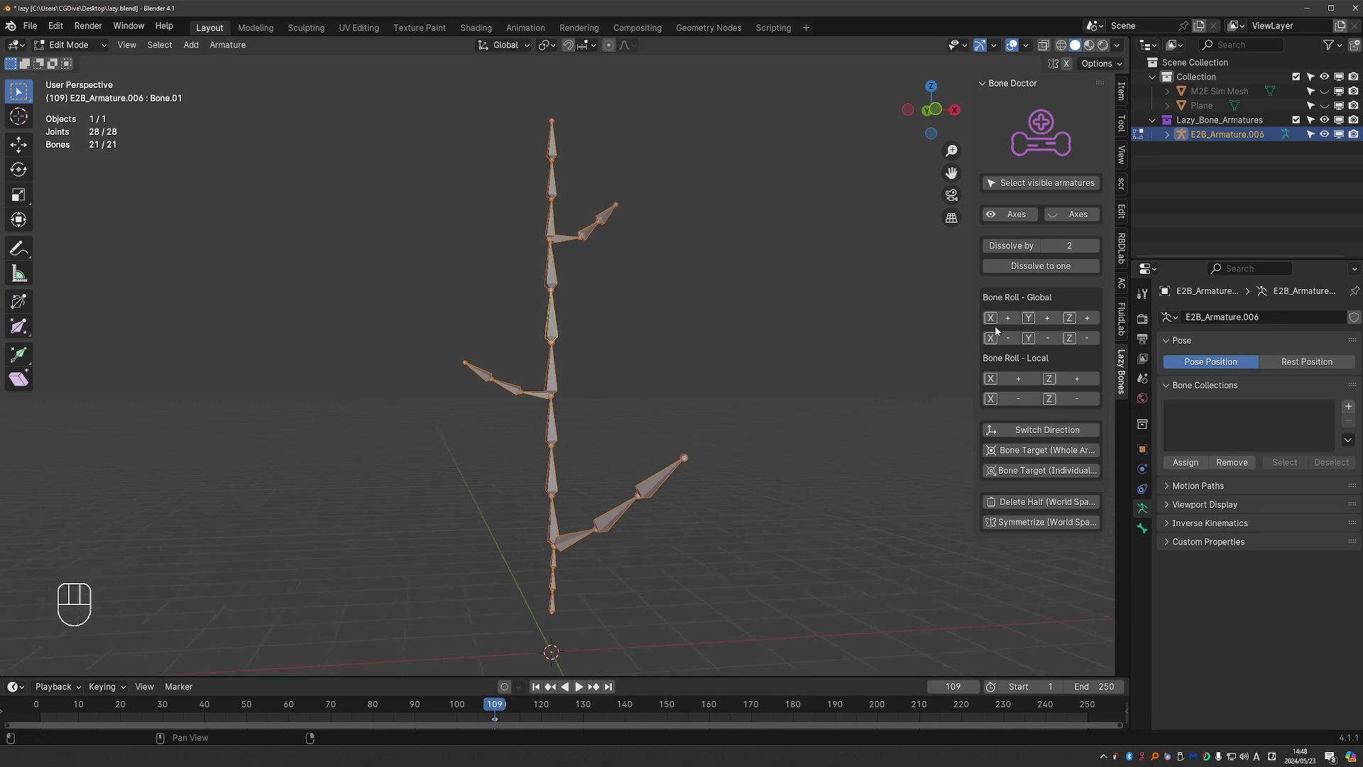
click(998, 321)
click(1043, 318)
key(ctrl+z)
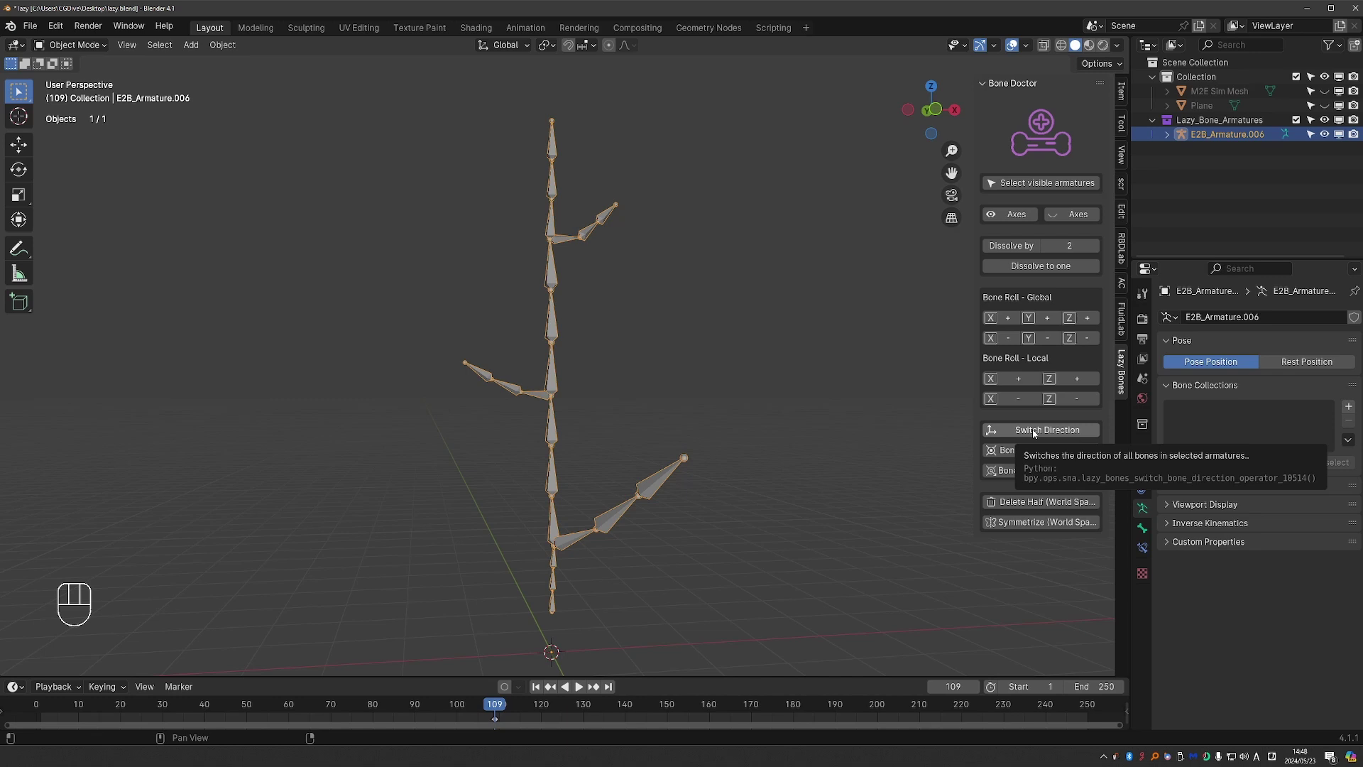
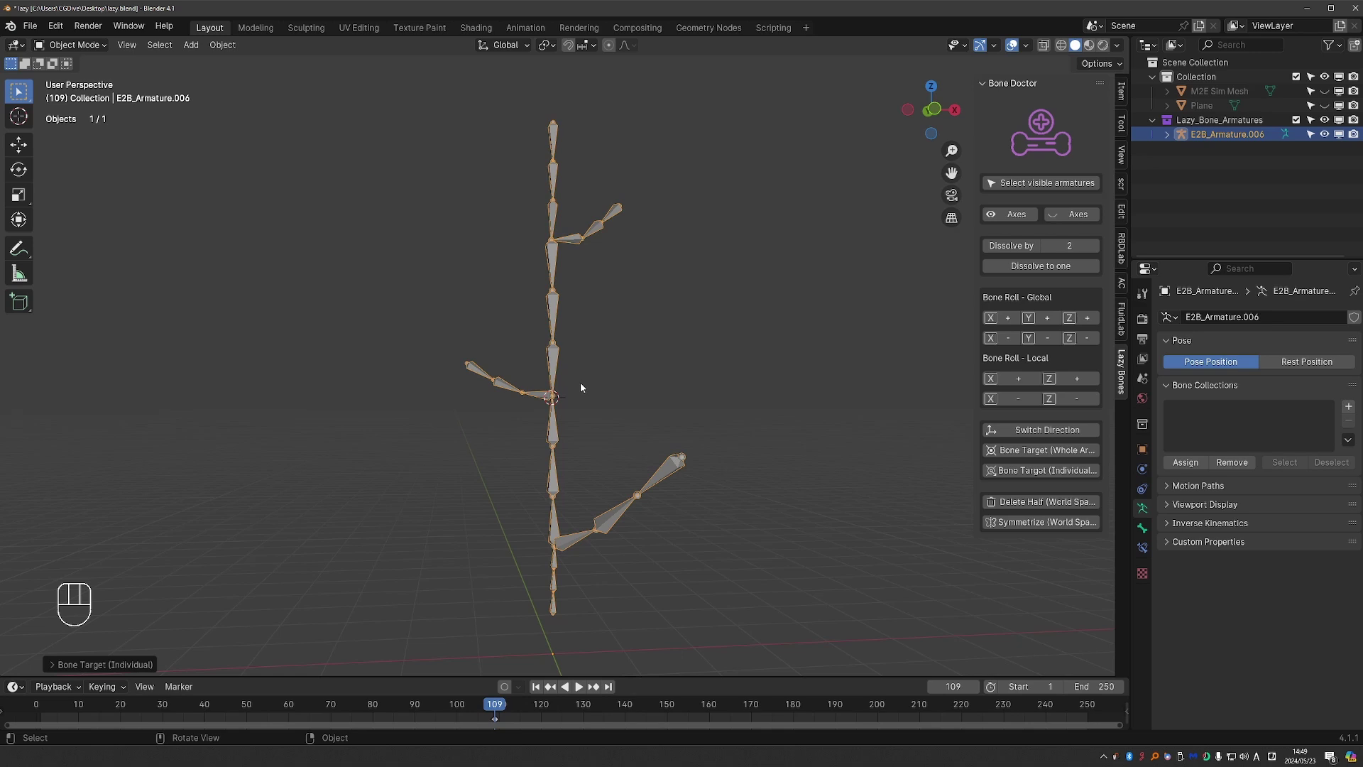
drag(1003, 497, 977, 653)
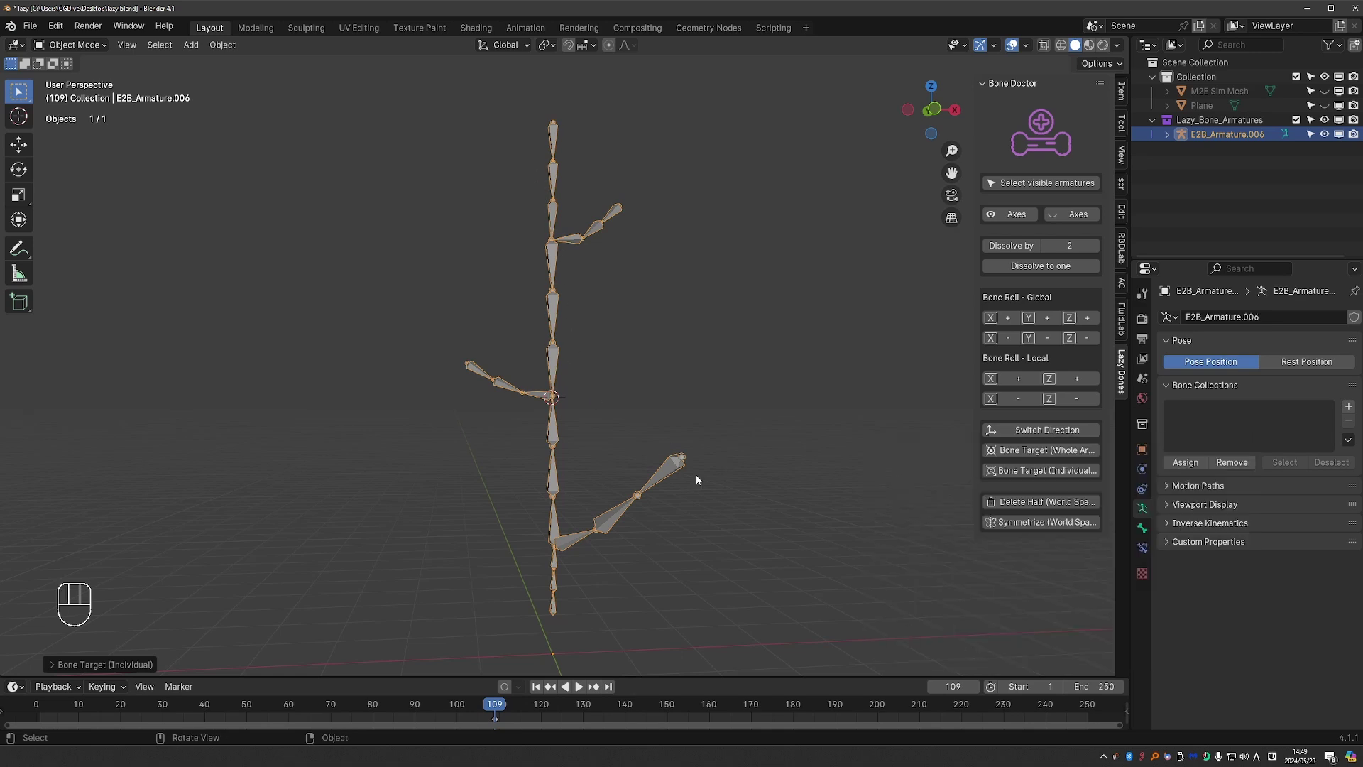
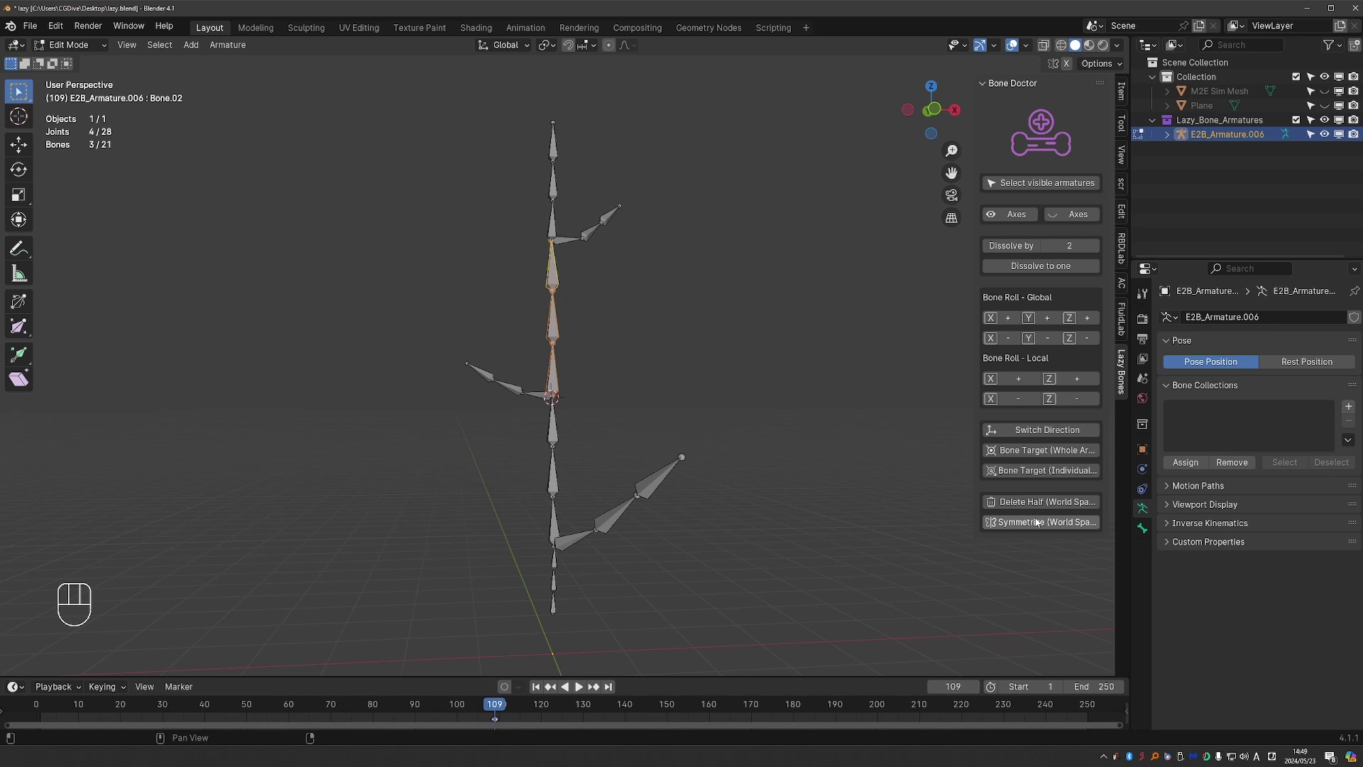
drag(1040, 524, 1057, 649)
middle_click(626, 445)
middle_click(660, 456)
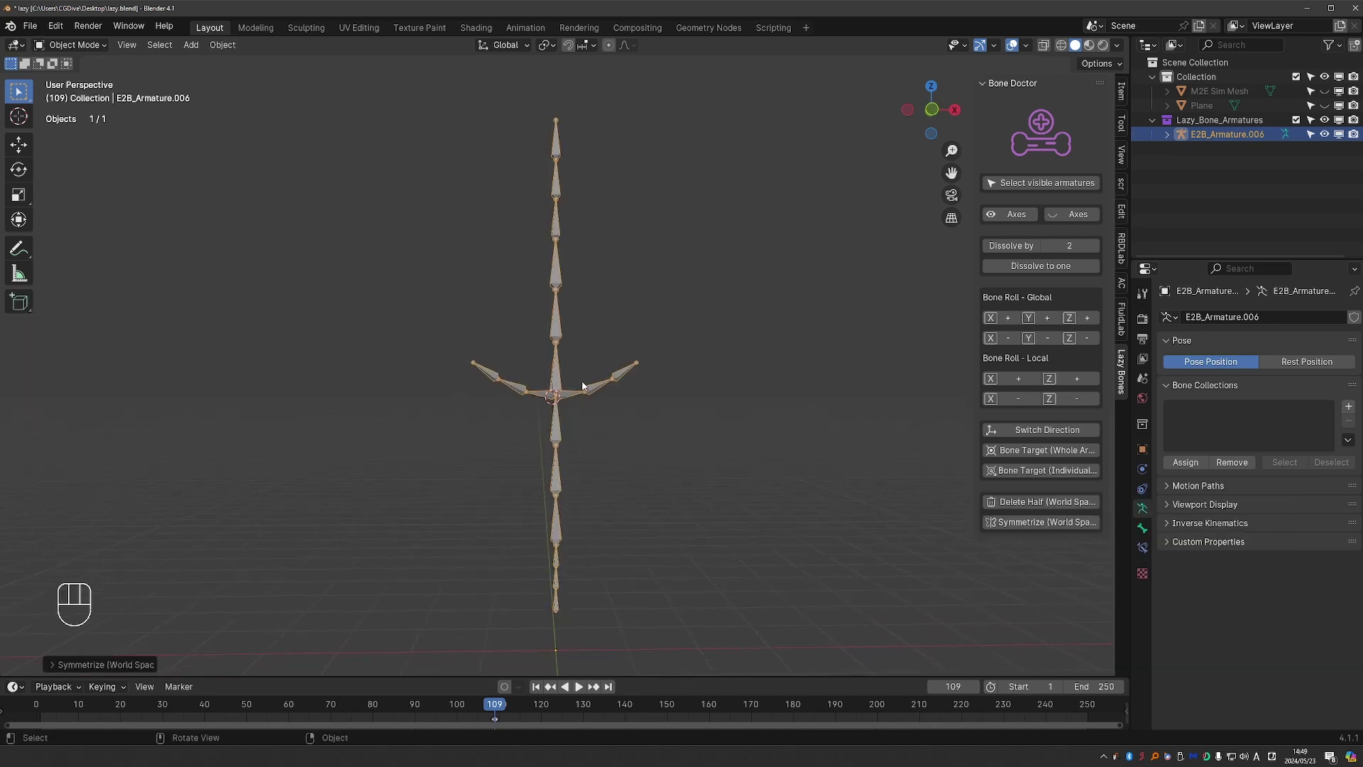
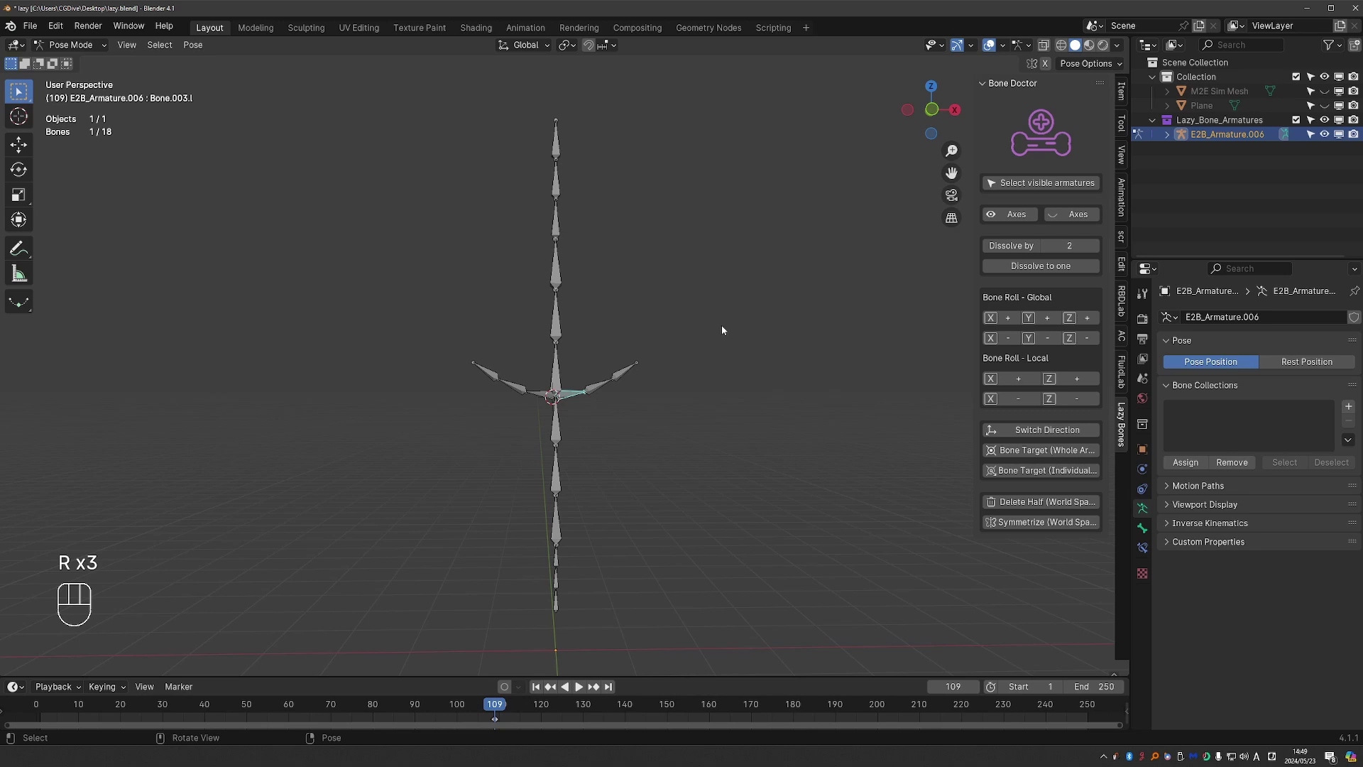
key(ctrl+z)
key(ctrl+z)
key(ctrl+z)
key(ctrl+z)
key(ctrl+z)
key(ctrl+z)
key(ctrl+z)
key(ctrl+z)
key(ctrl+z)
key(ctrl+z)
key(ctrl+z)
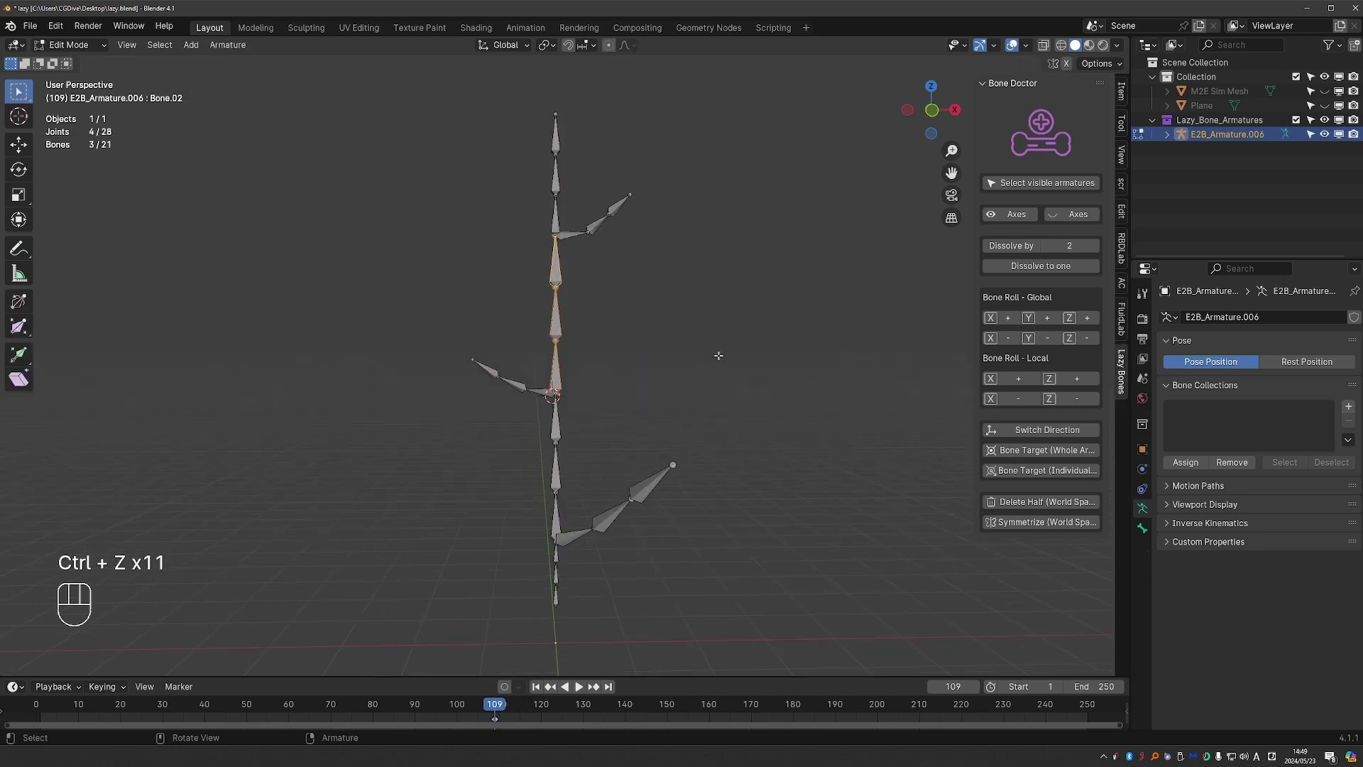
key(Tab)
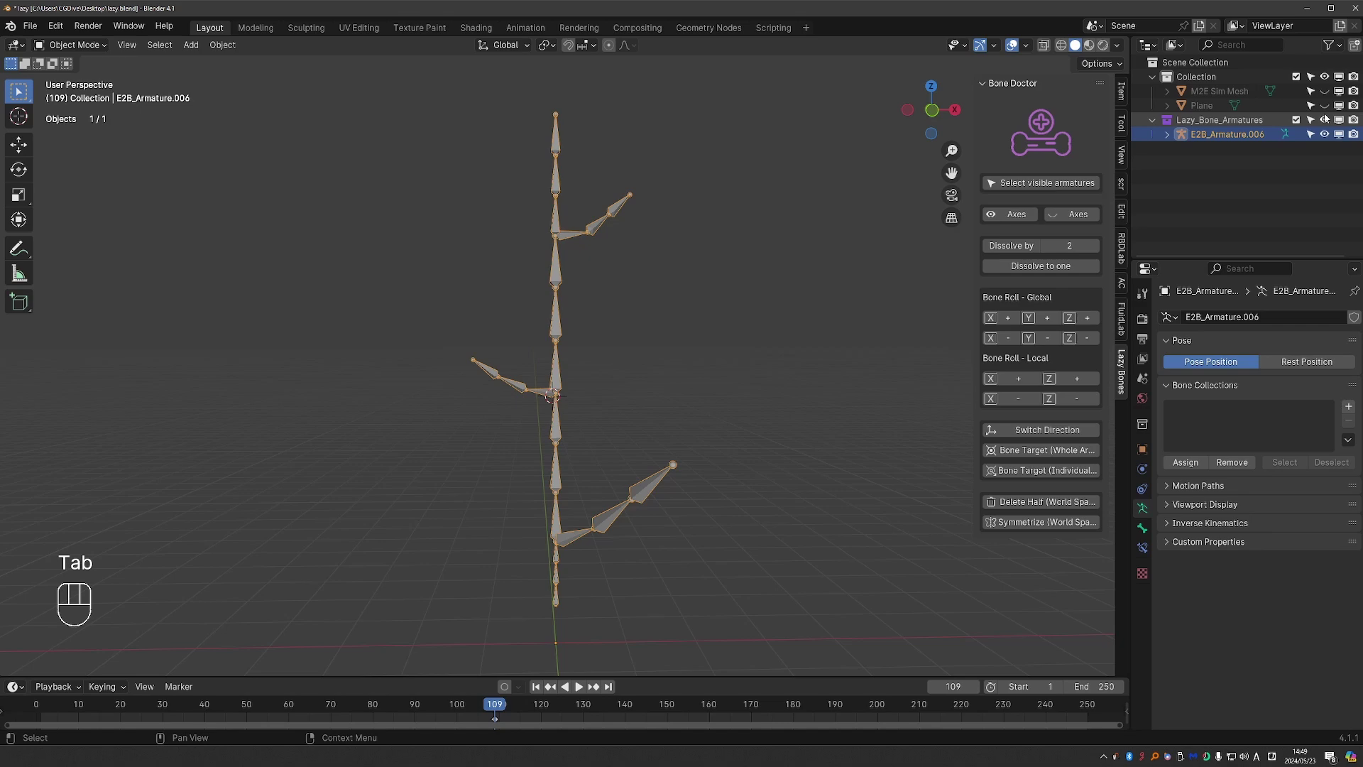
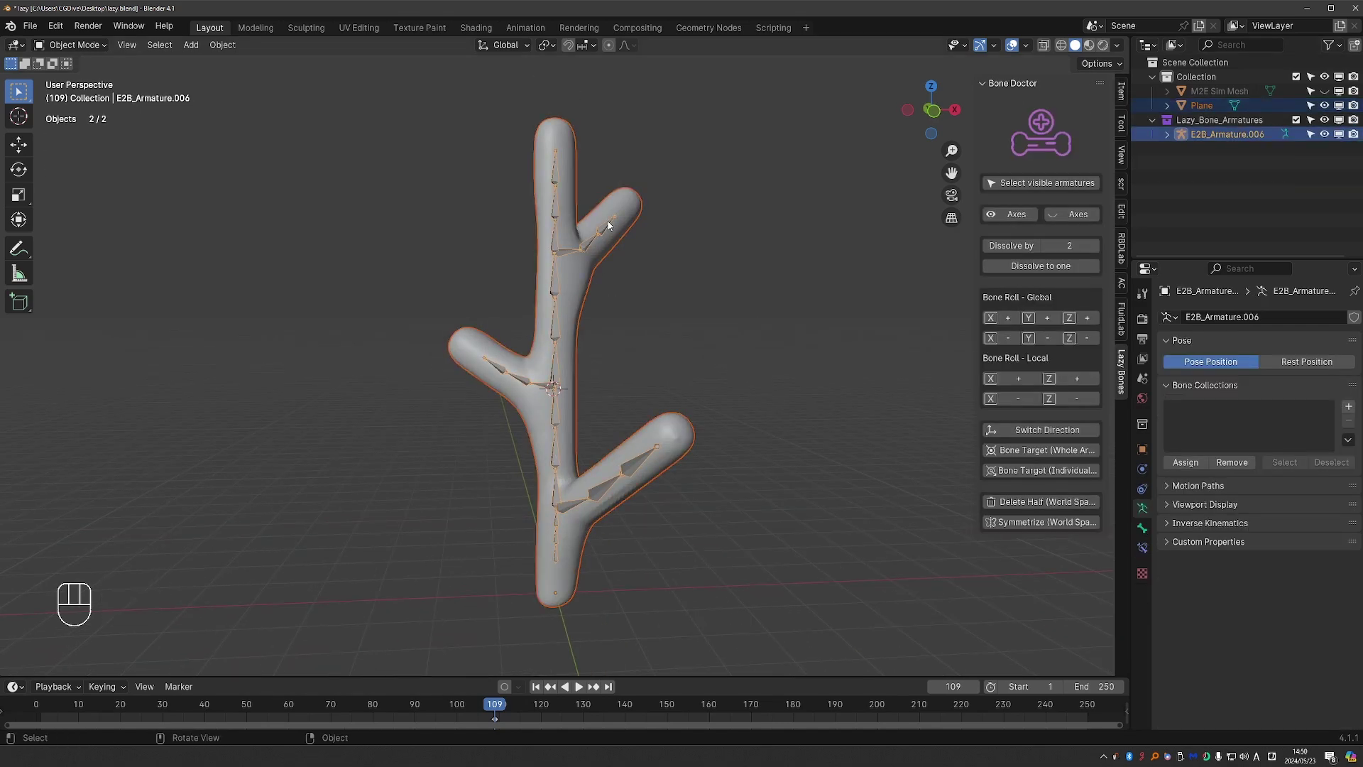
Step: Bring up the parenting choices for the tree mesh and its armature via Ctrl+P
key(ctrl+p)
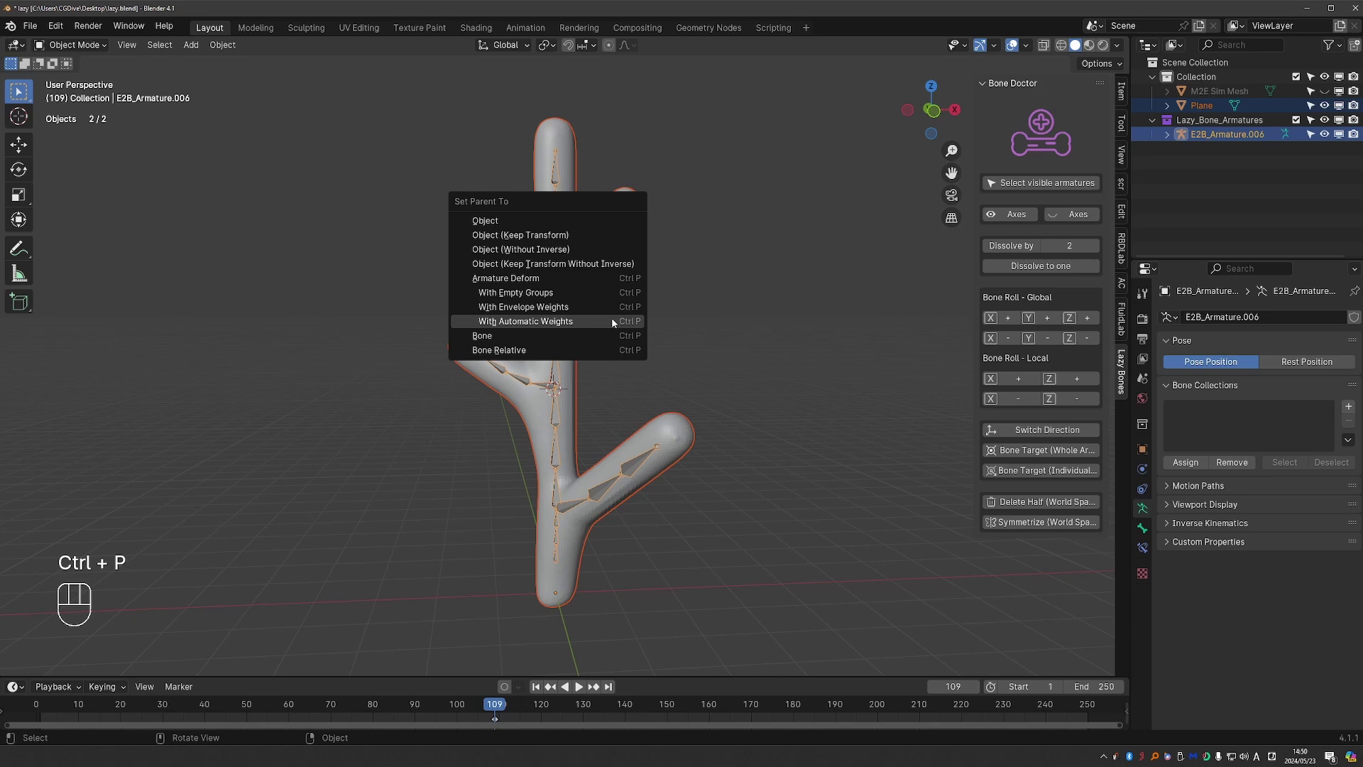
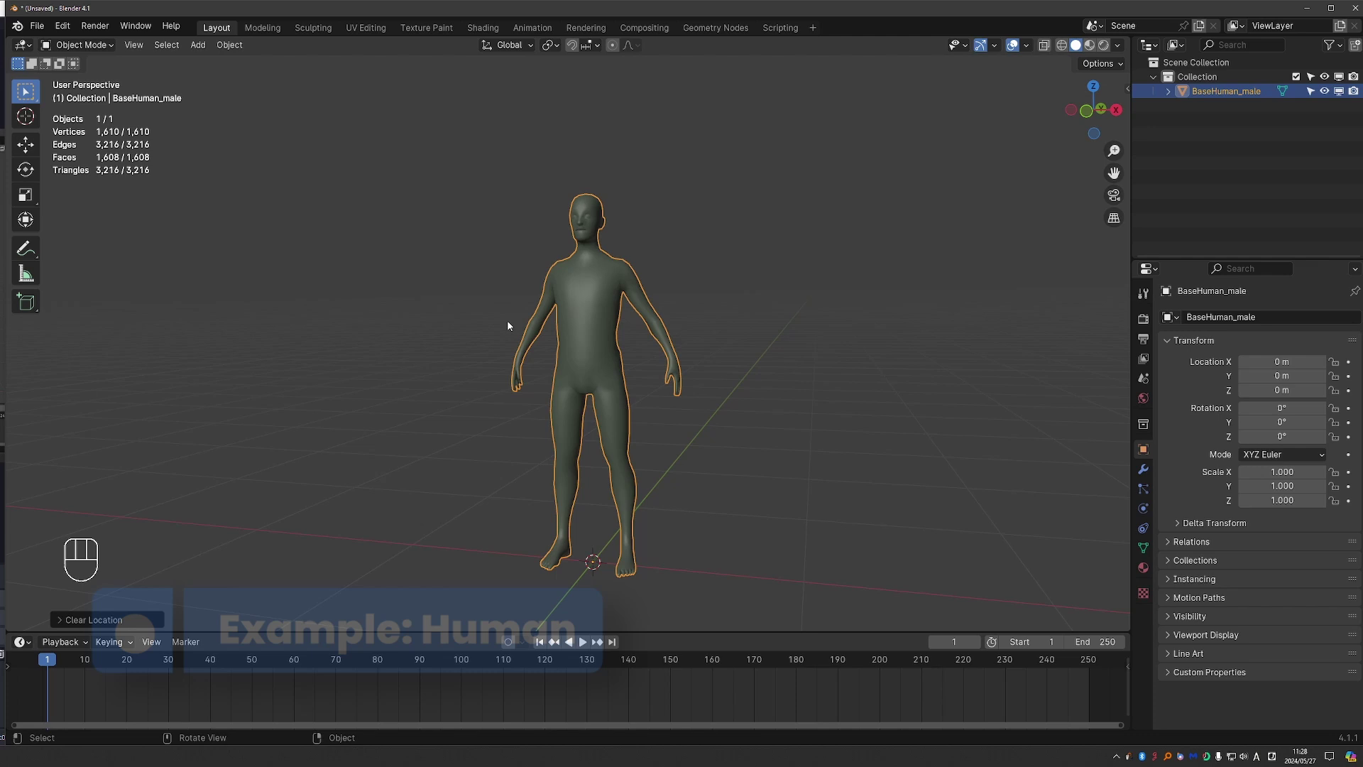
Step: Stop the first stick-figure simulation, rewind the timeline and undo it back to the body mesh
middle_click(543, 318)
drag(538, 244, 749, 347)
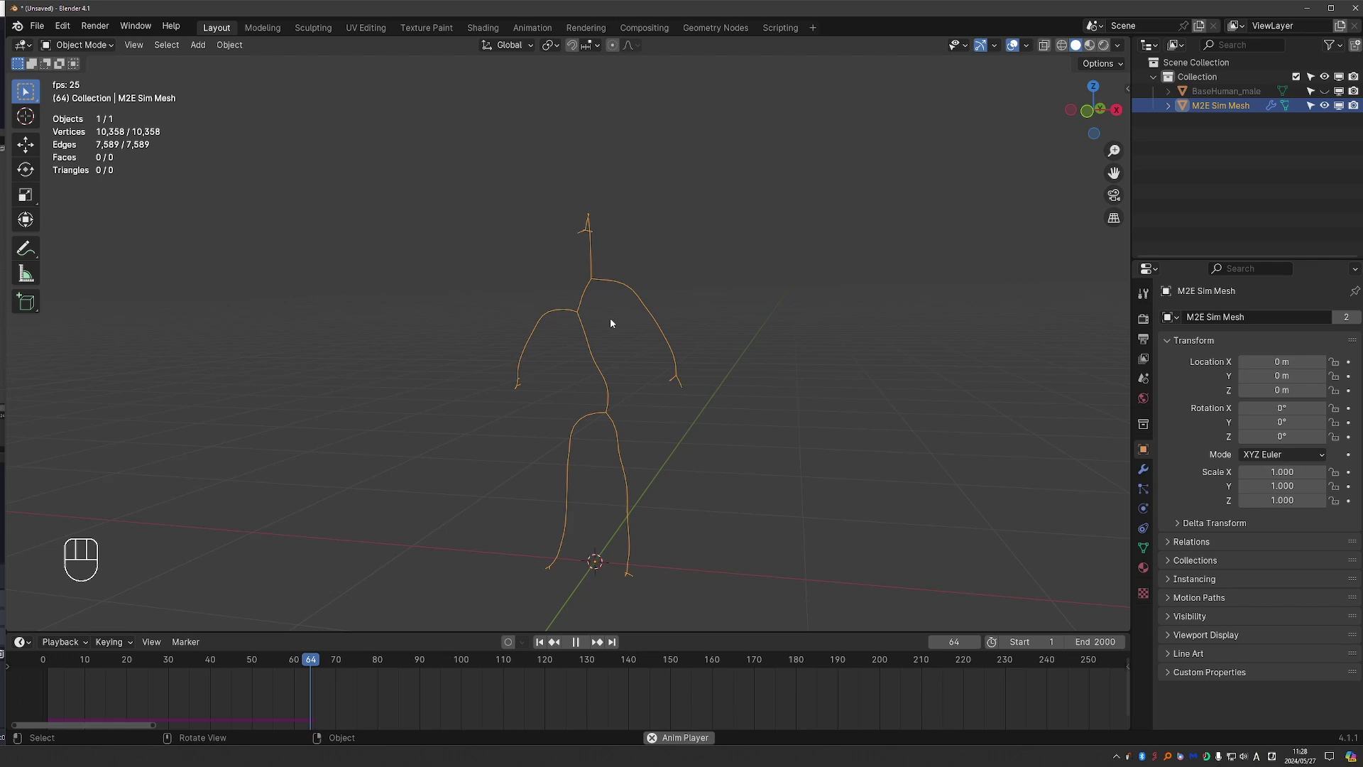
key(space)
drag(424, 661, 114, 660)
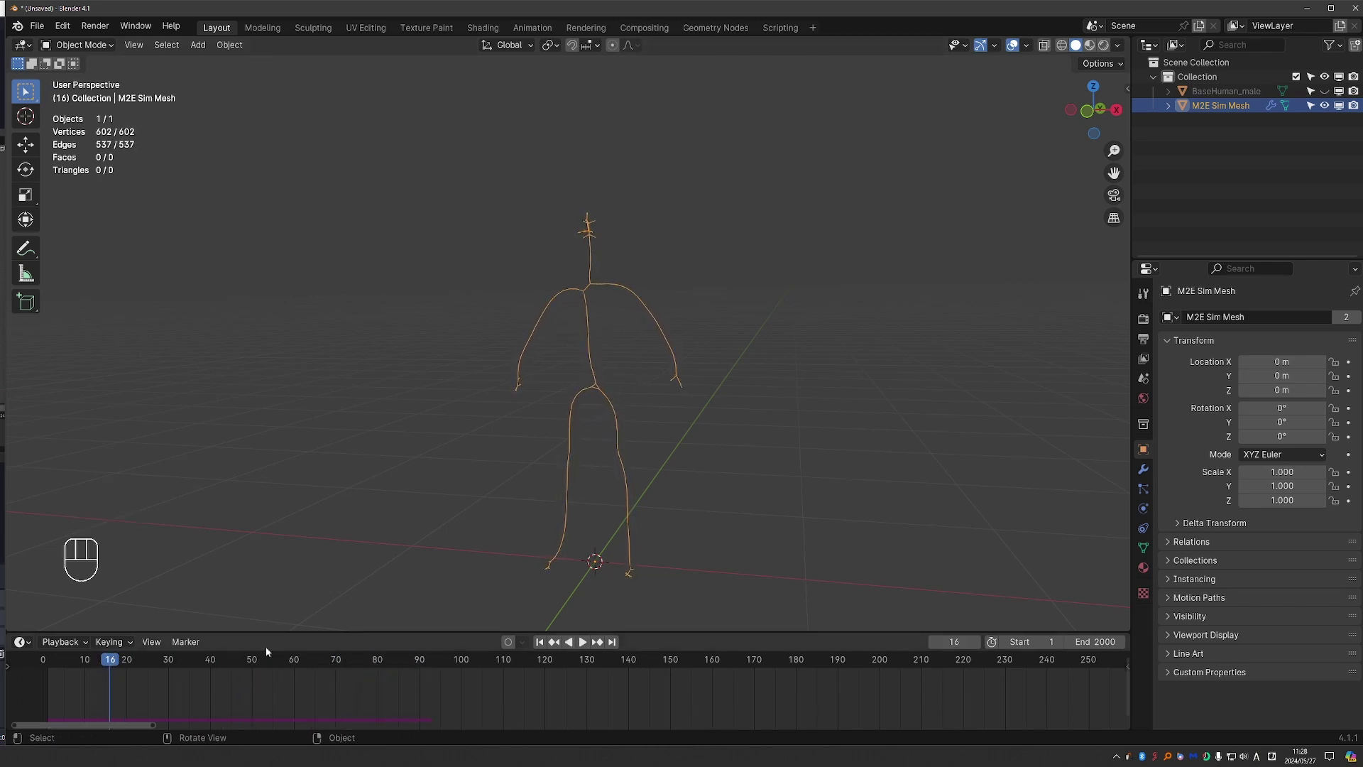
click(115, 664)
drag(641, 352, 686, 341)
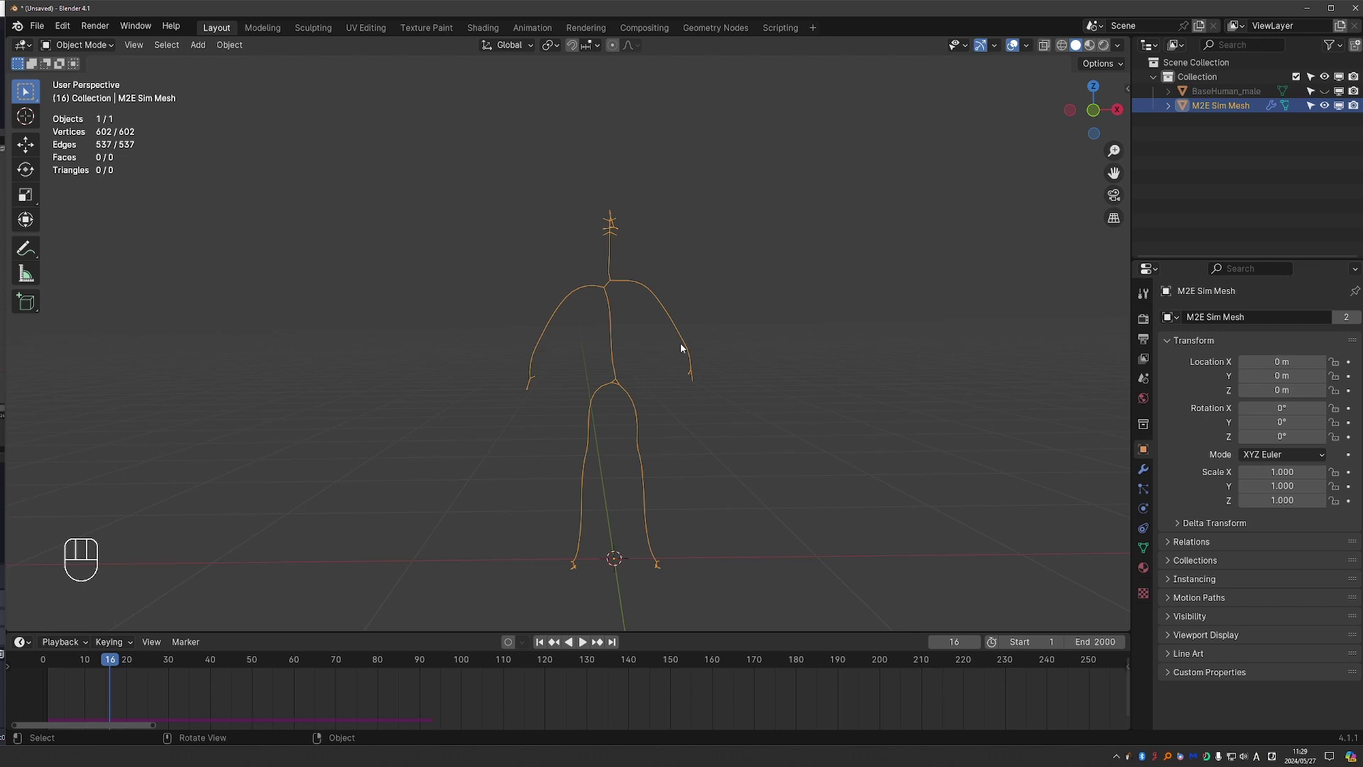
middle_click(488, 397)
key(ctrl+z)
key(ctrl+z)
key(Escape)
Step: Scale BaseHuman_male by 2 and replay the Mesh-2-Bone simulation to frame 119
key(s)
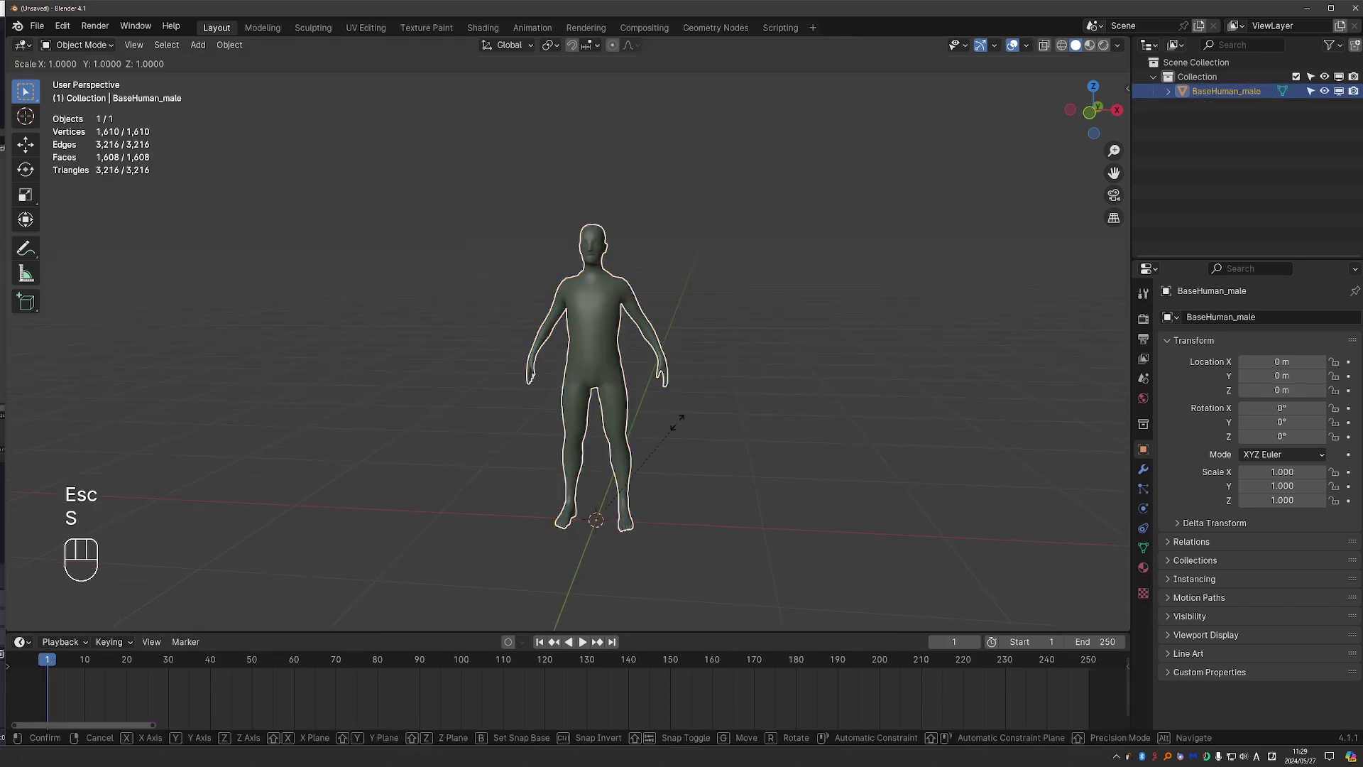
key(KP_2)
key(KP_Enter)
drag(634, 268, 670, 368)
key(space)
drag(661, 663, 544, 664)
middle_click(666, 364)
Step: Show the simulation sidebar and raise the Edge Deletion Threshold to drop short edges
key(n)
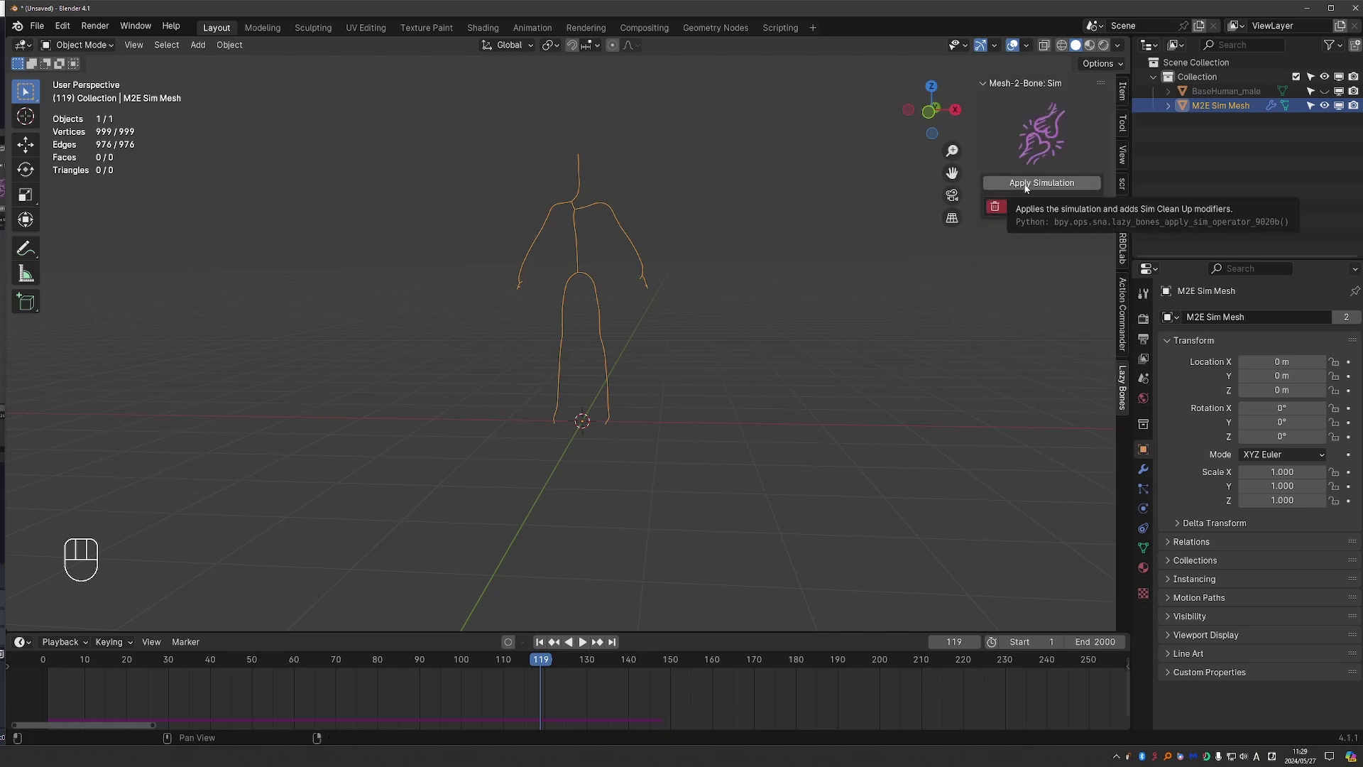
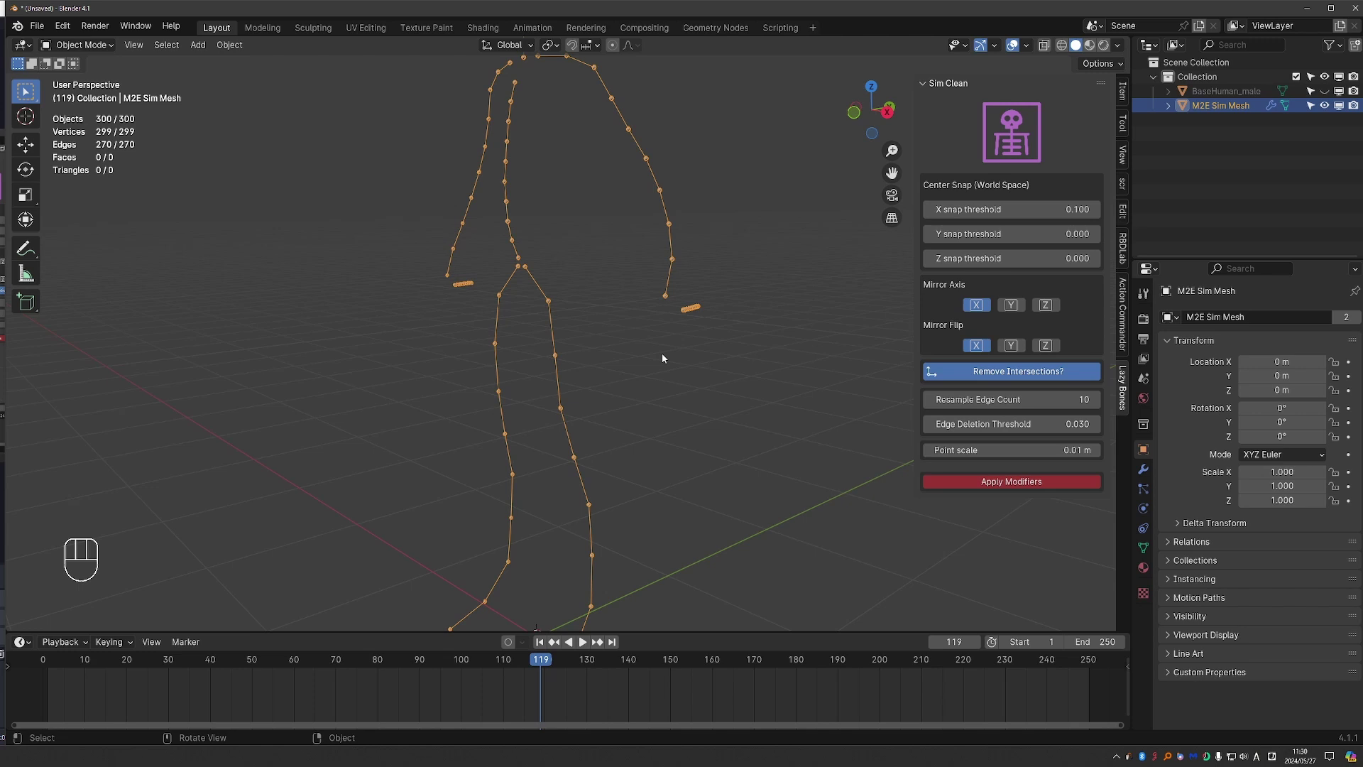
drag(738, 438, 817, 448)
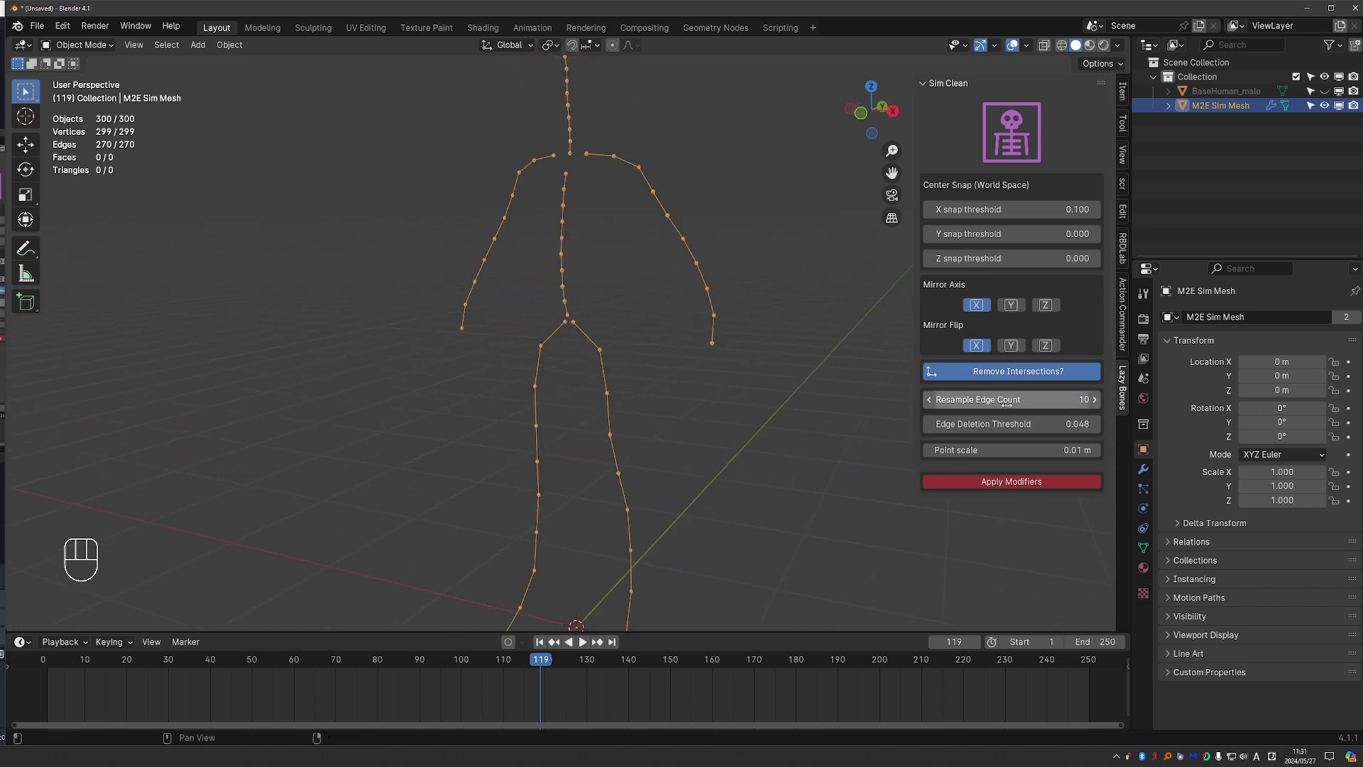
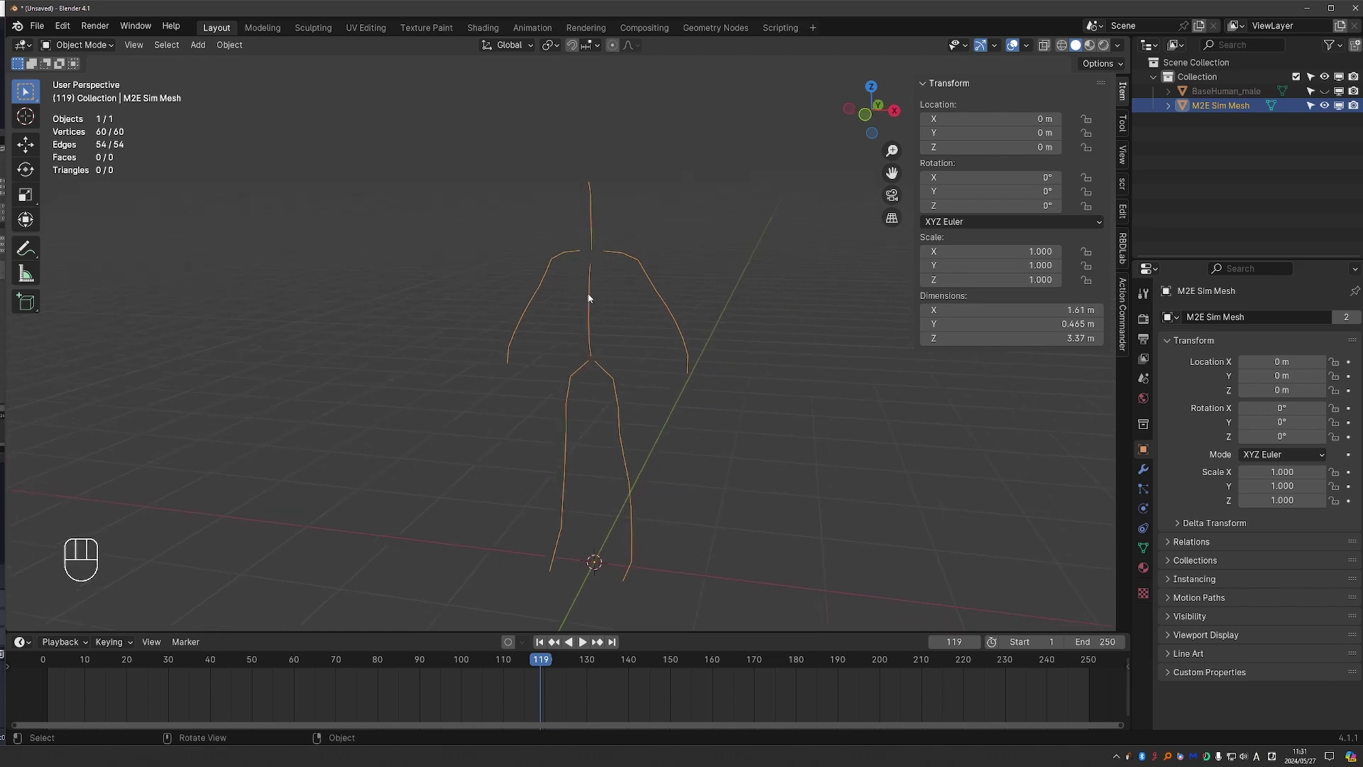
Step: Box-select the hip vertices of the line skeleton and bring up cursor snapping choices
key(Tab)
click(143, 52)
key(a)
drag(596, 253, 553, 492)
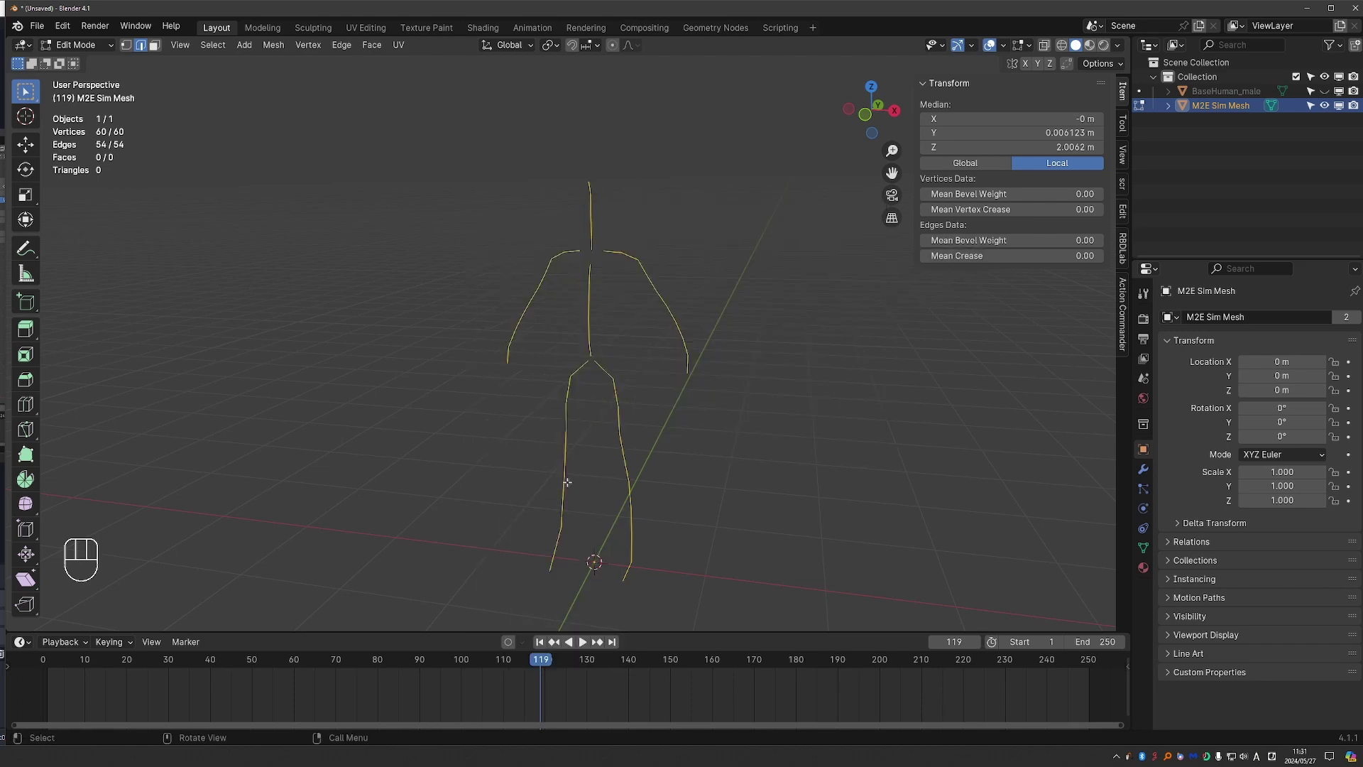
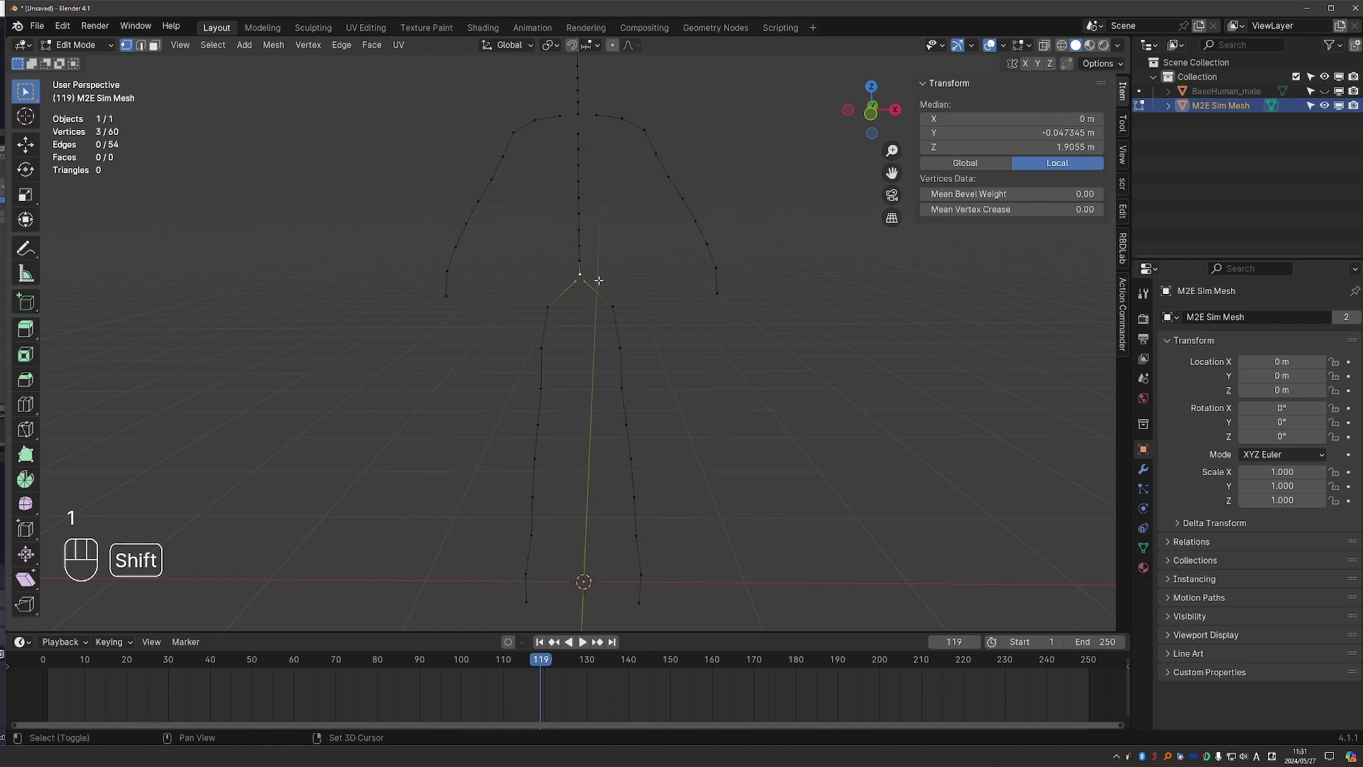
key(shift+s)
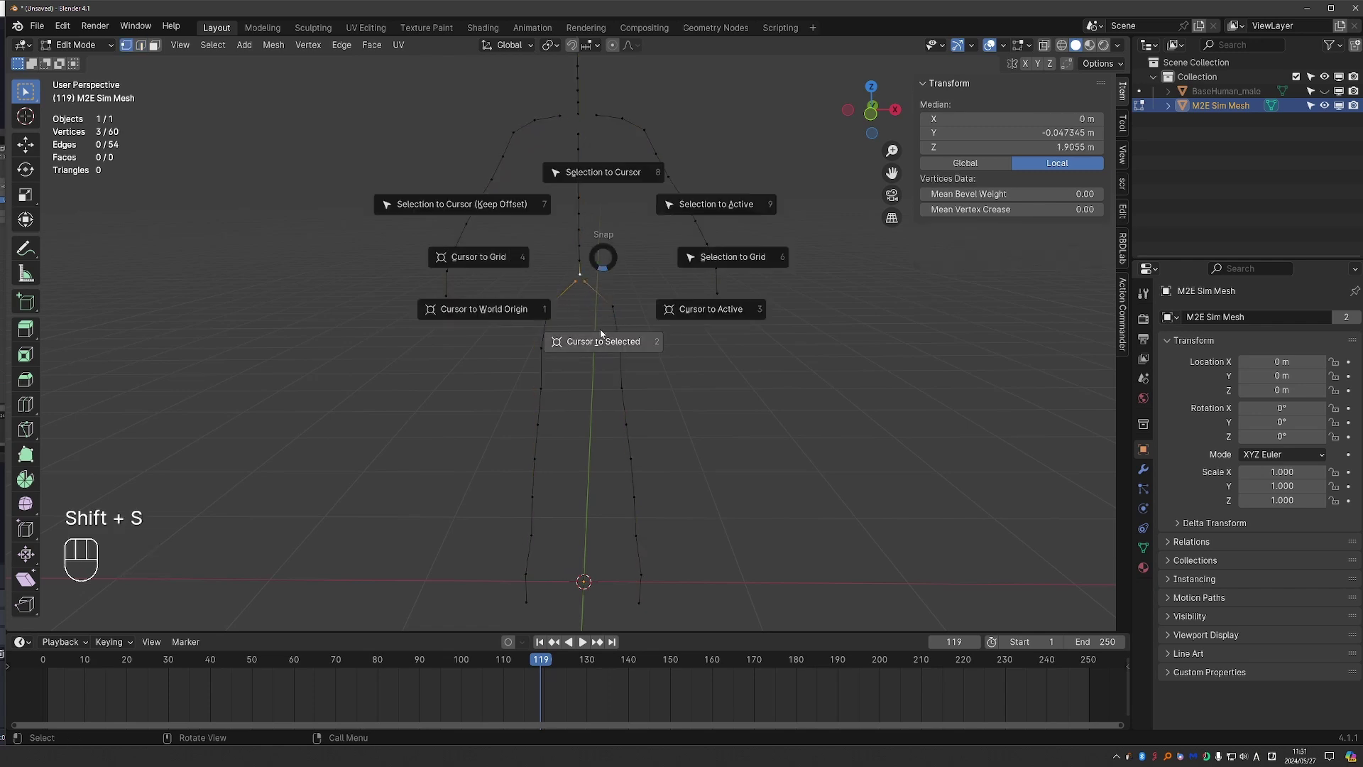
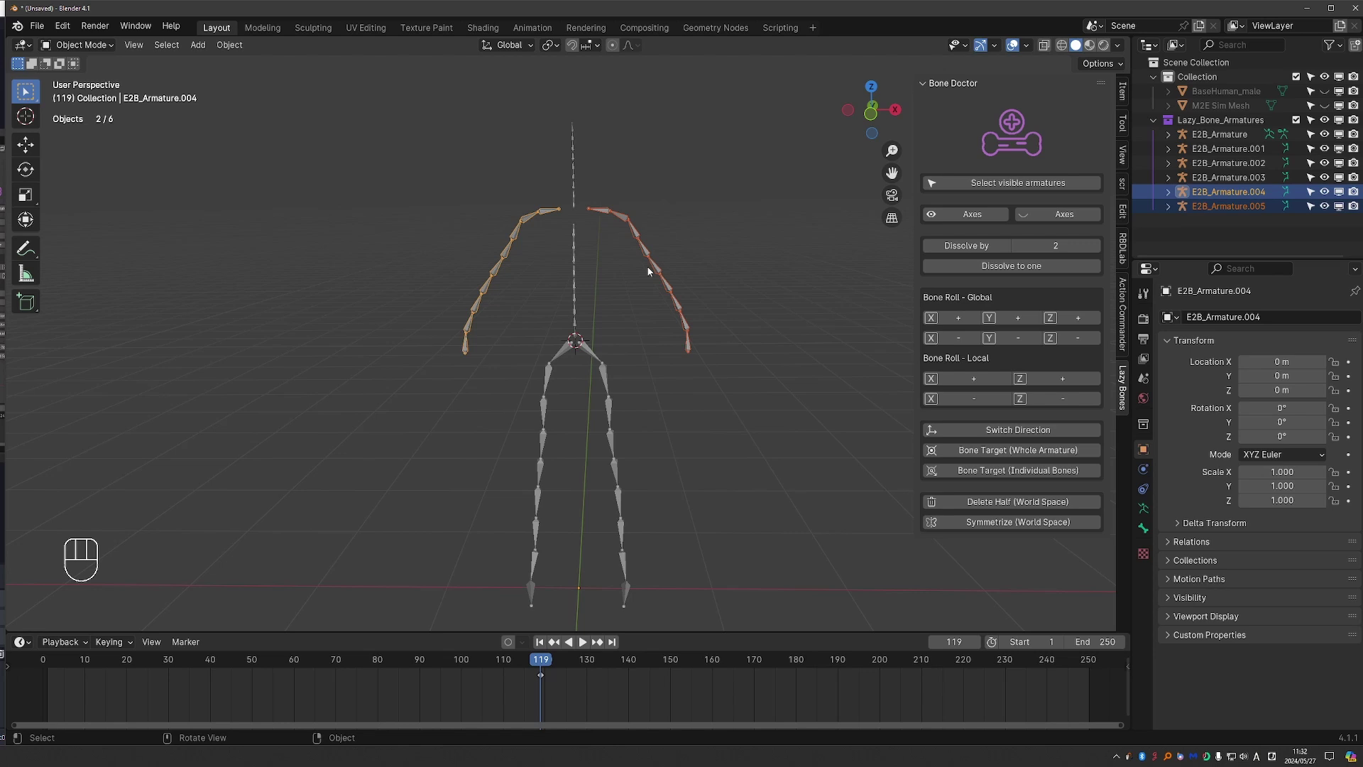
Step: Select all six bone-chain armatures and join them into one full-body armature
click(1003, 436)
middle_click(678, 385)
drag(946, 247, 613, 393)
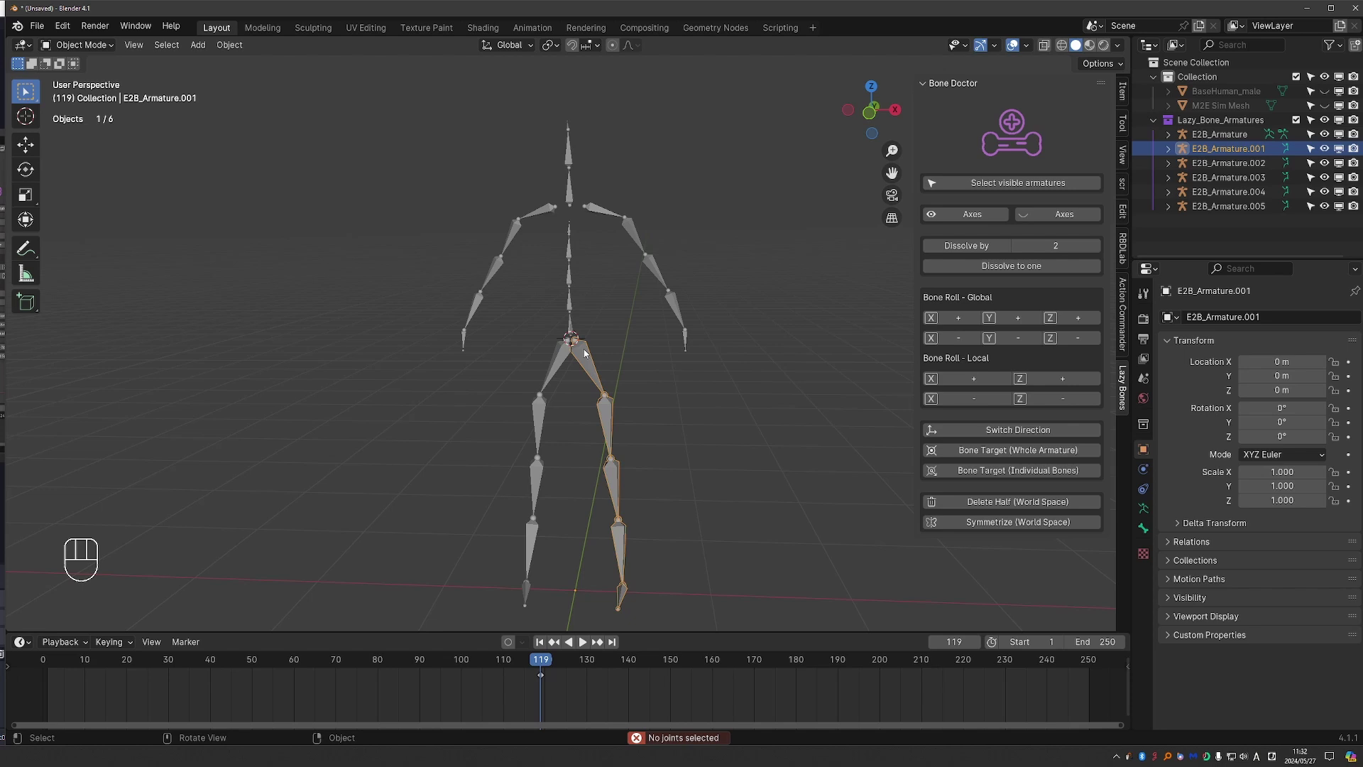
key(a)
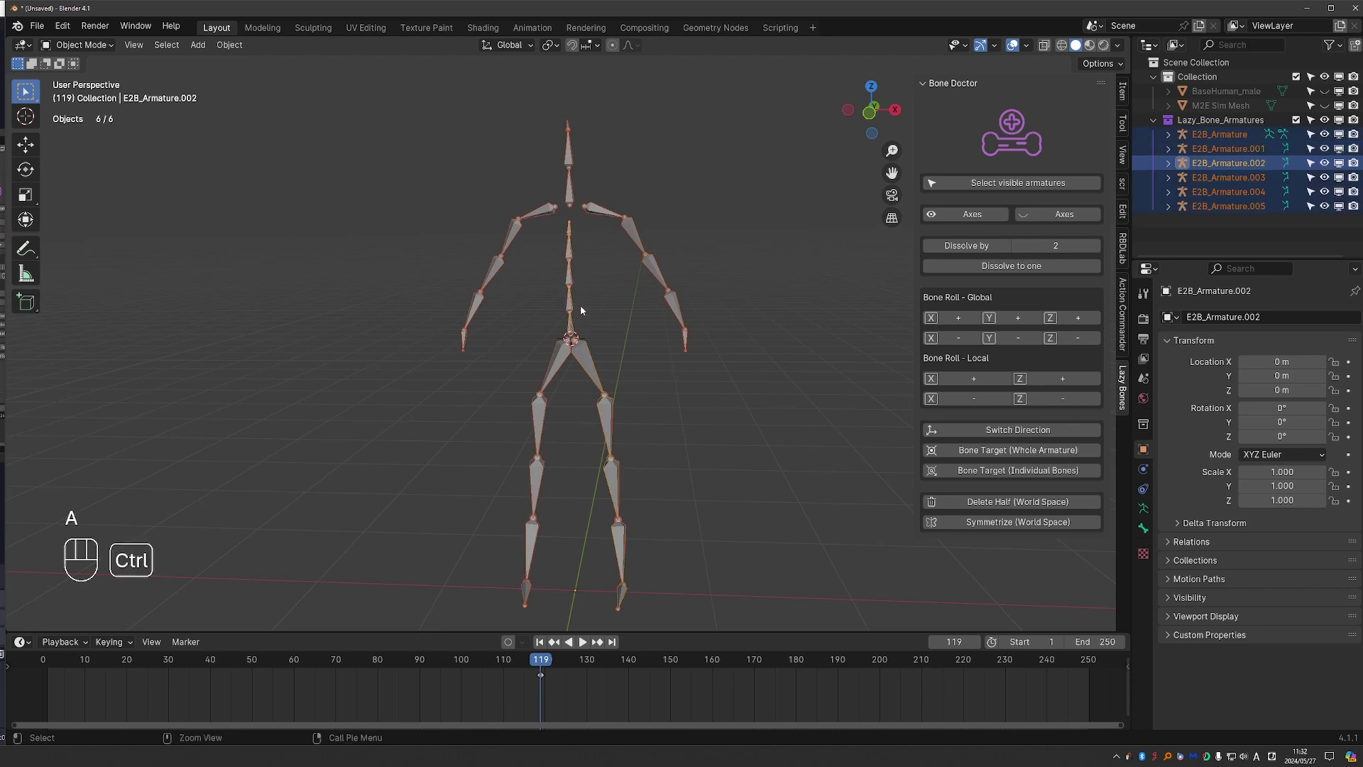
key(ctrl+j)
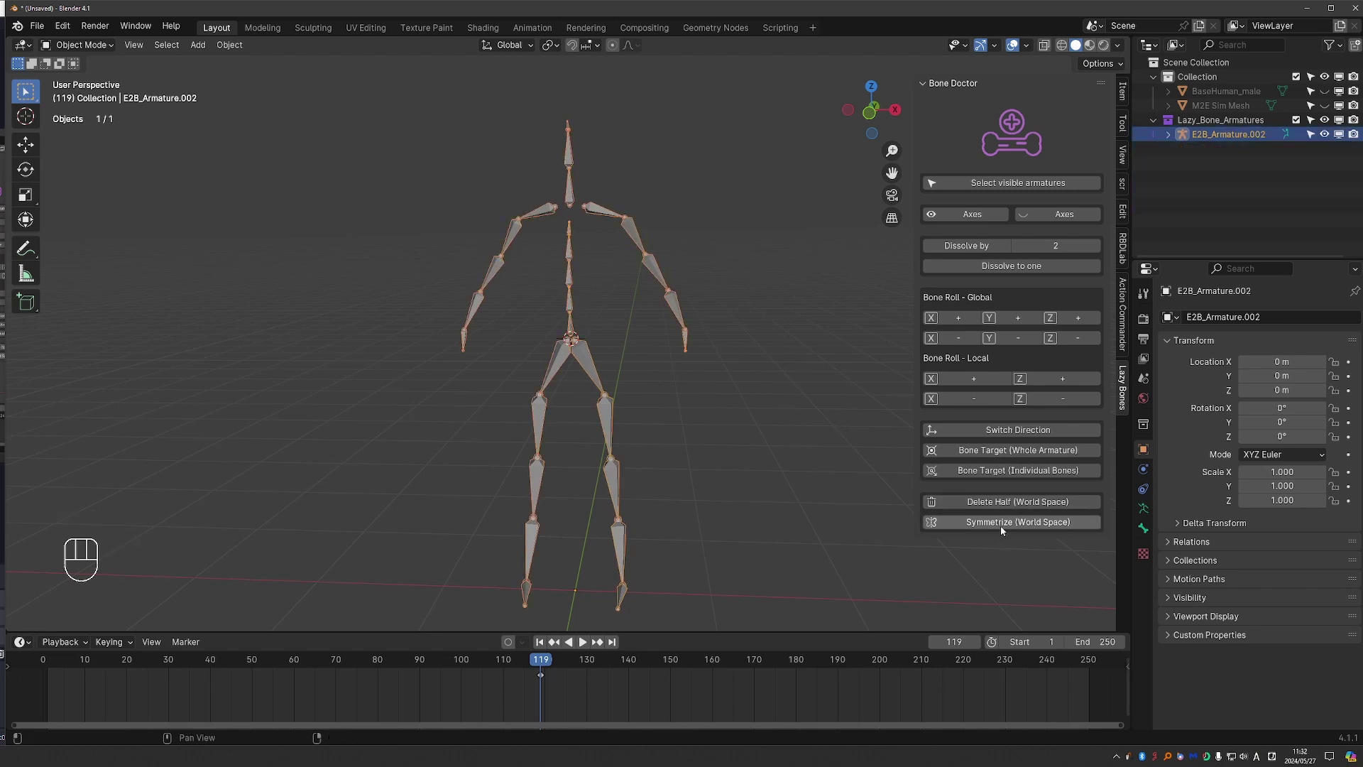
drag(1006, 529, 992, 654)
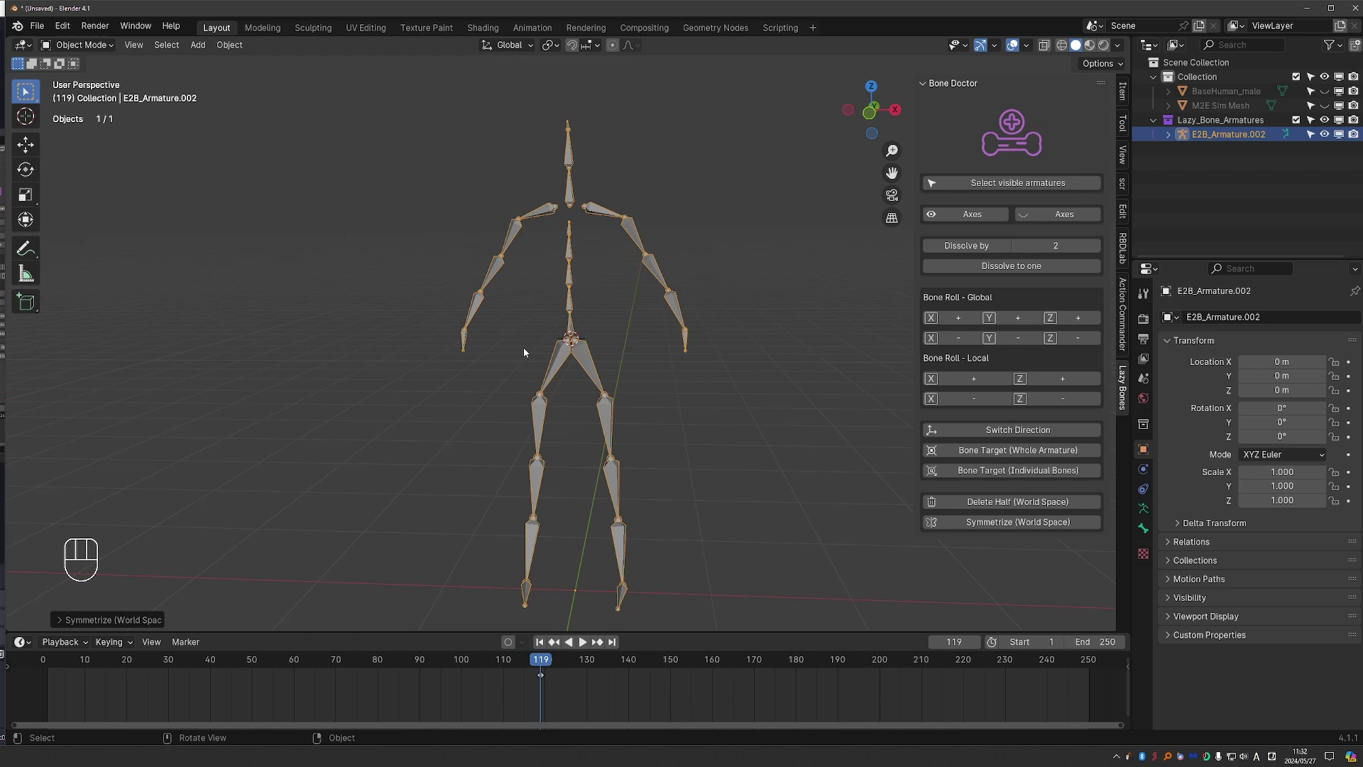
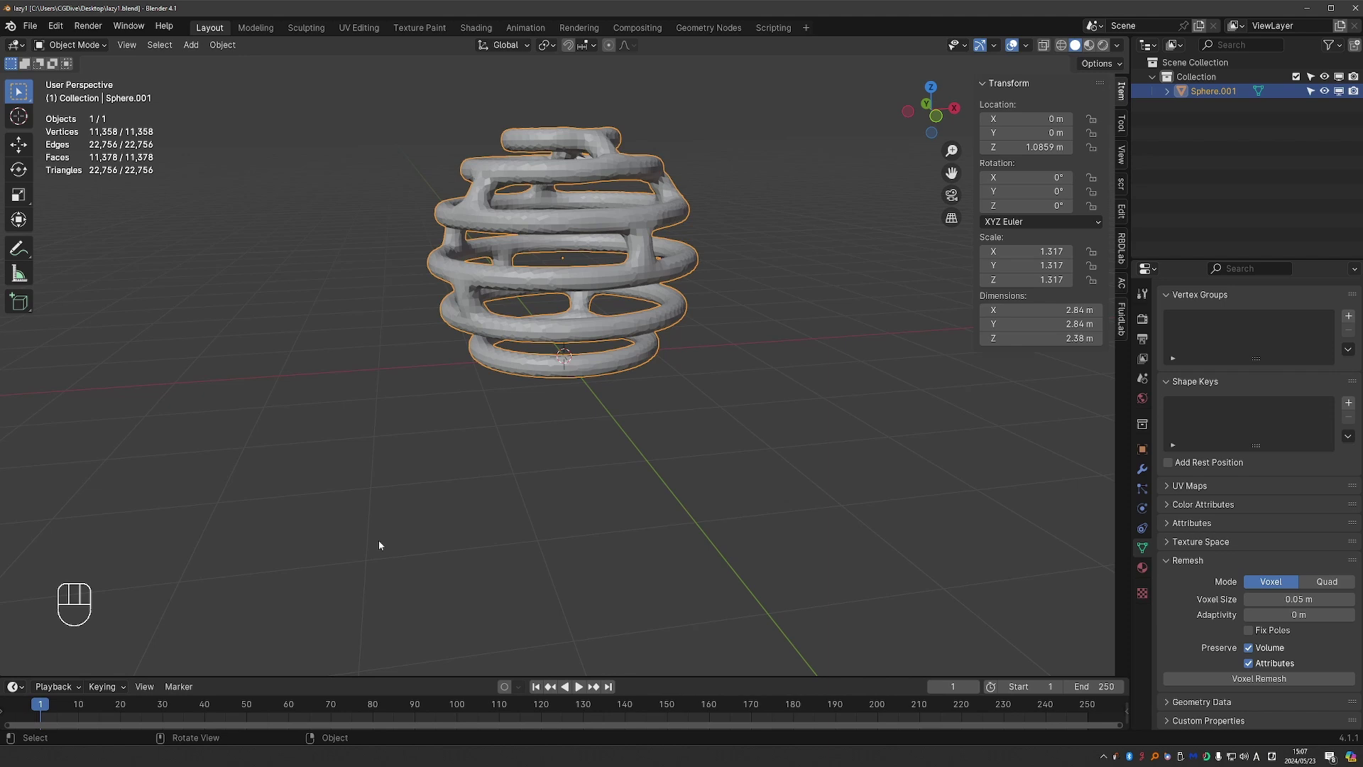
Step: Run the Mesh-2-Edge simulation on Sphere.001, stop playback and pick a later timeline frame
drag(488, 369, 523, 369)
middle_click(512, 343)
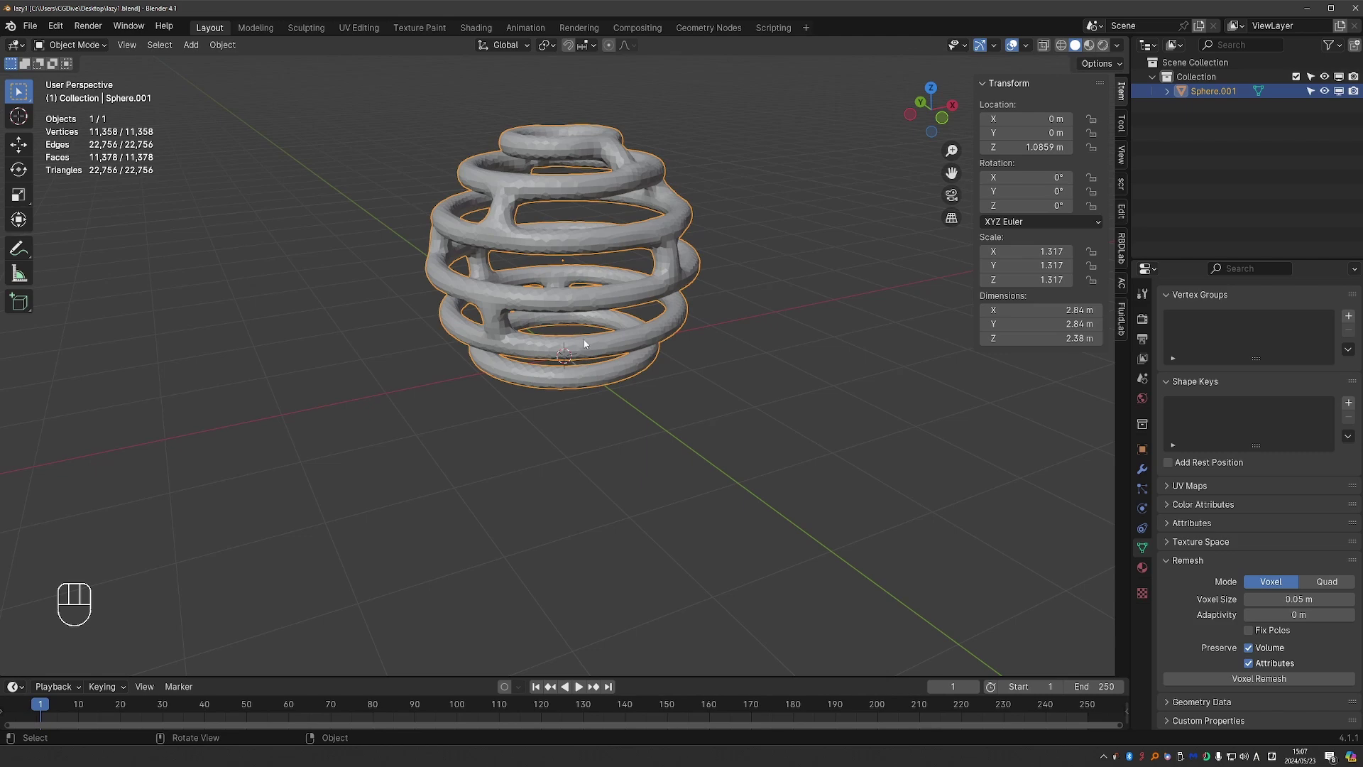
middle_click(502, 228)
drag(513, 214, 493, 269)
drag(493, 226, 660, 402)
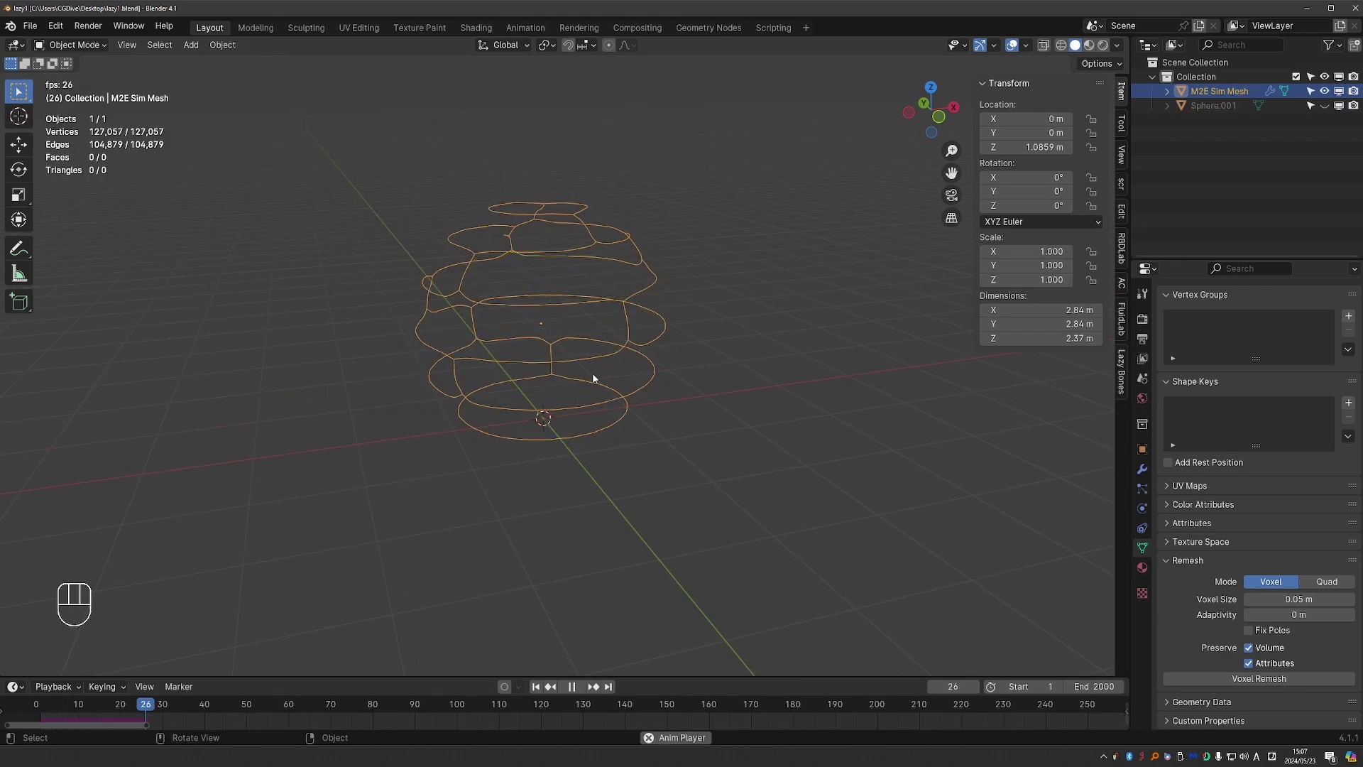
key(space)
click(240, 709)
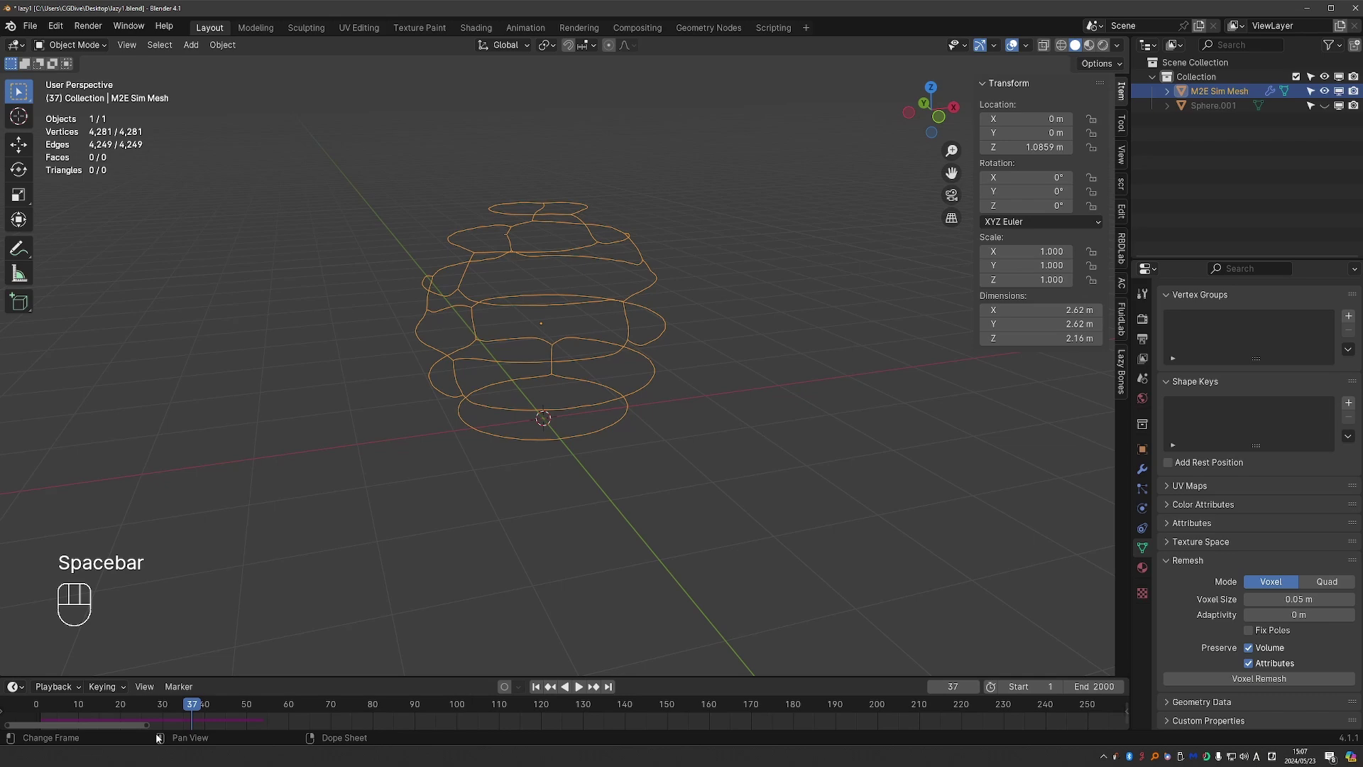
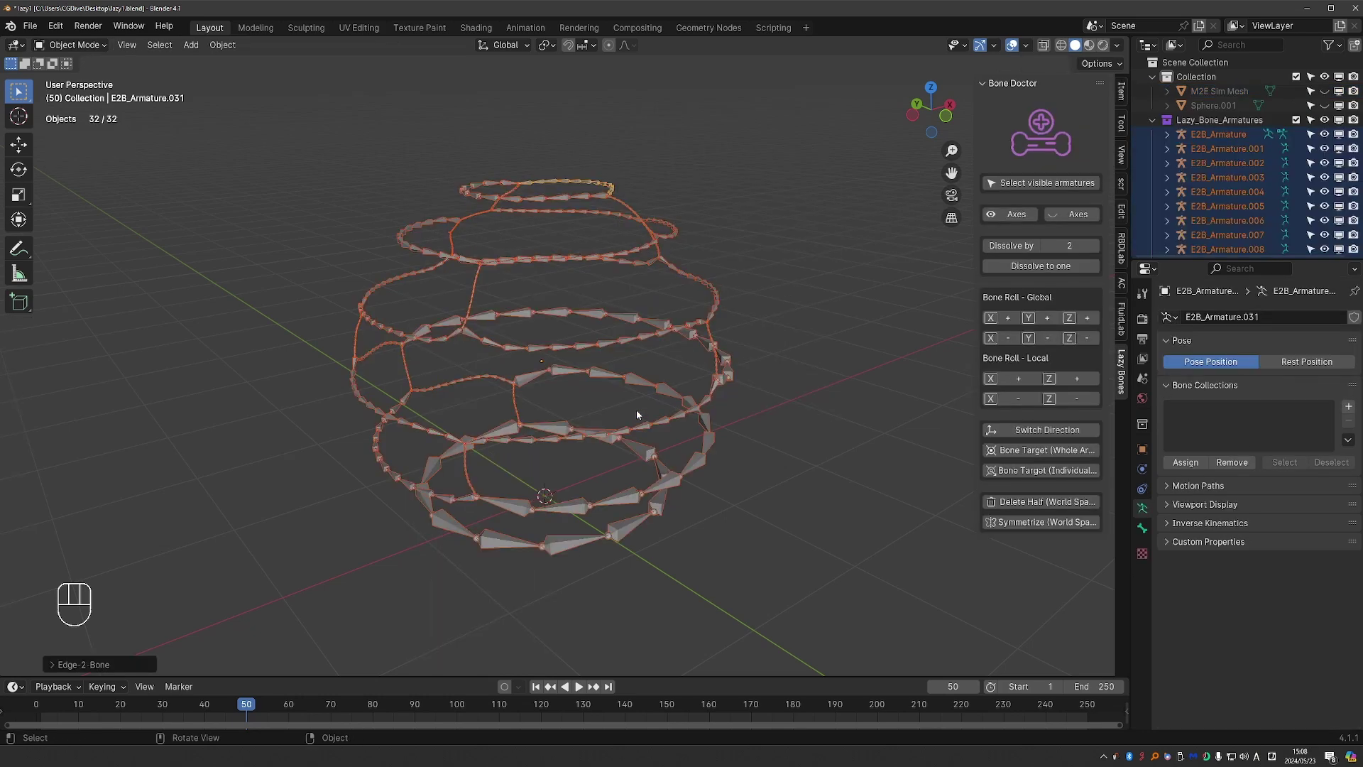
Step: Begin selecting E2B ring armatures around the sphere, orbiting to reach more rings
middle_click(548, 418)
middle_click(557, 312)
click(640, 315)
middle_click(635, 357)
click(1023, 247)
drag(553, 360, 596, 351)
middle_click(543, 333)
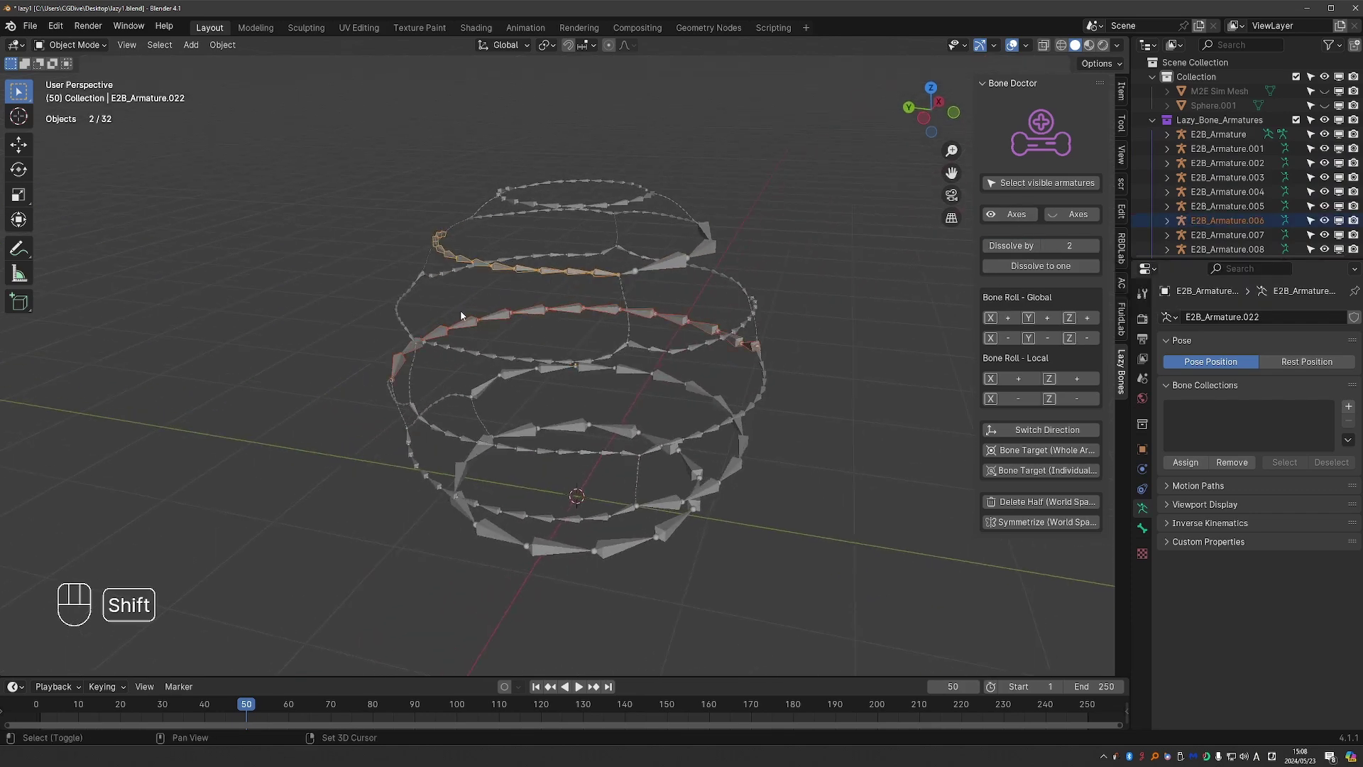
middle_click(426, 326)
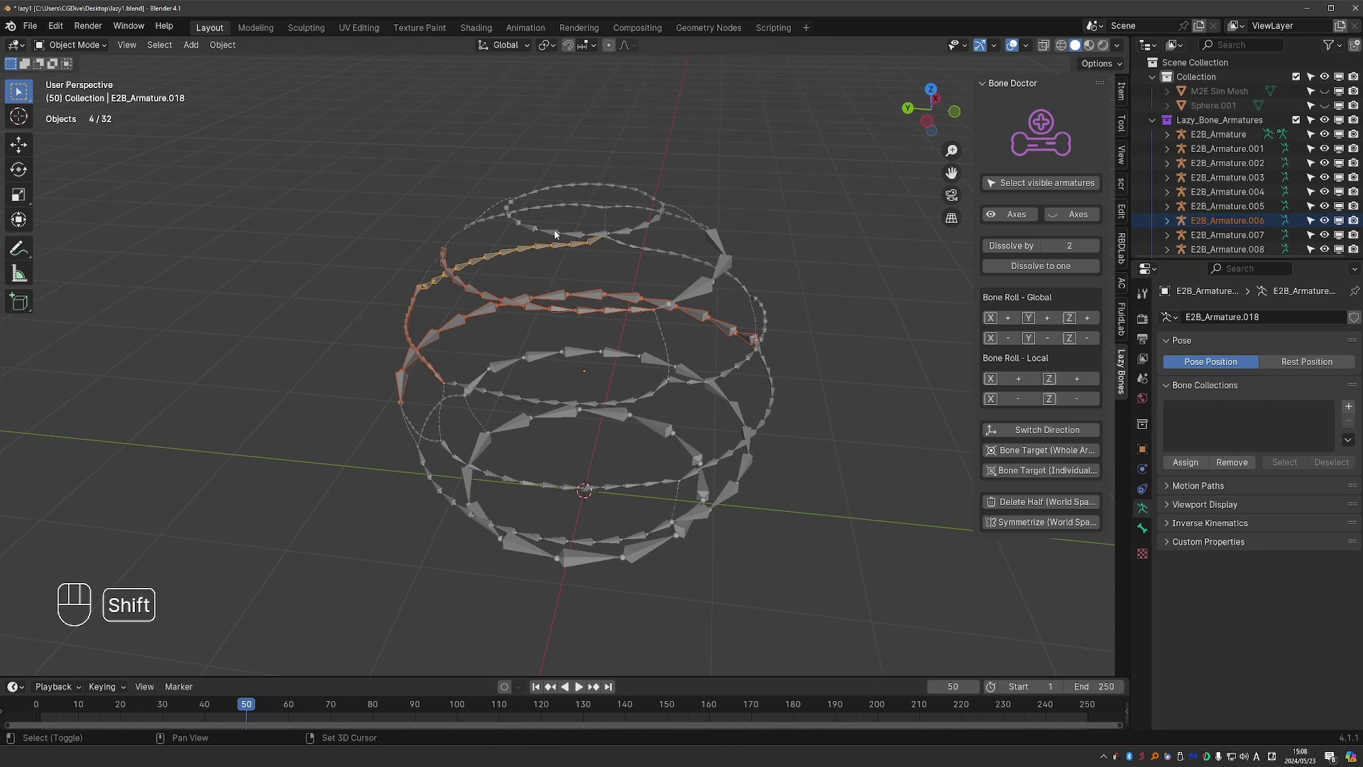
middle_click(575, 253)
middle_click(499, 275)
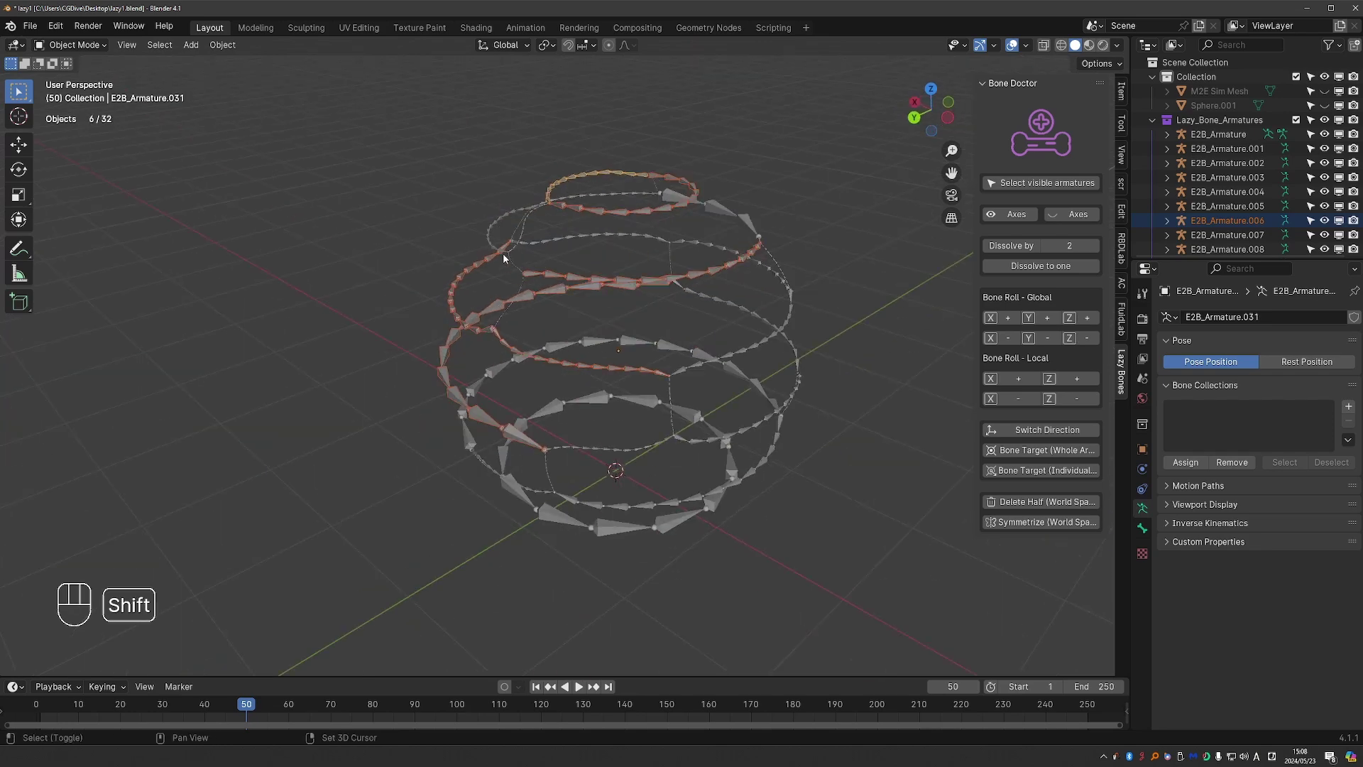
Step: Add the remaining upper-loop ring armatures to the selection, undoing two mis-picks
drag(533, 225, 537, 272)
drag(616, 279, 677, 267)
drag(744, 301, 762, 331)
click(1030, 250)
click(1016, 285)
key(ctrl+z)
key(ctrl+z)
click(555, 414)
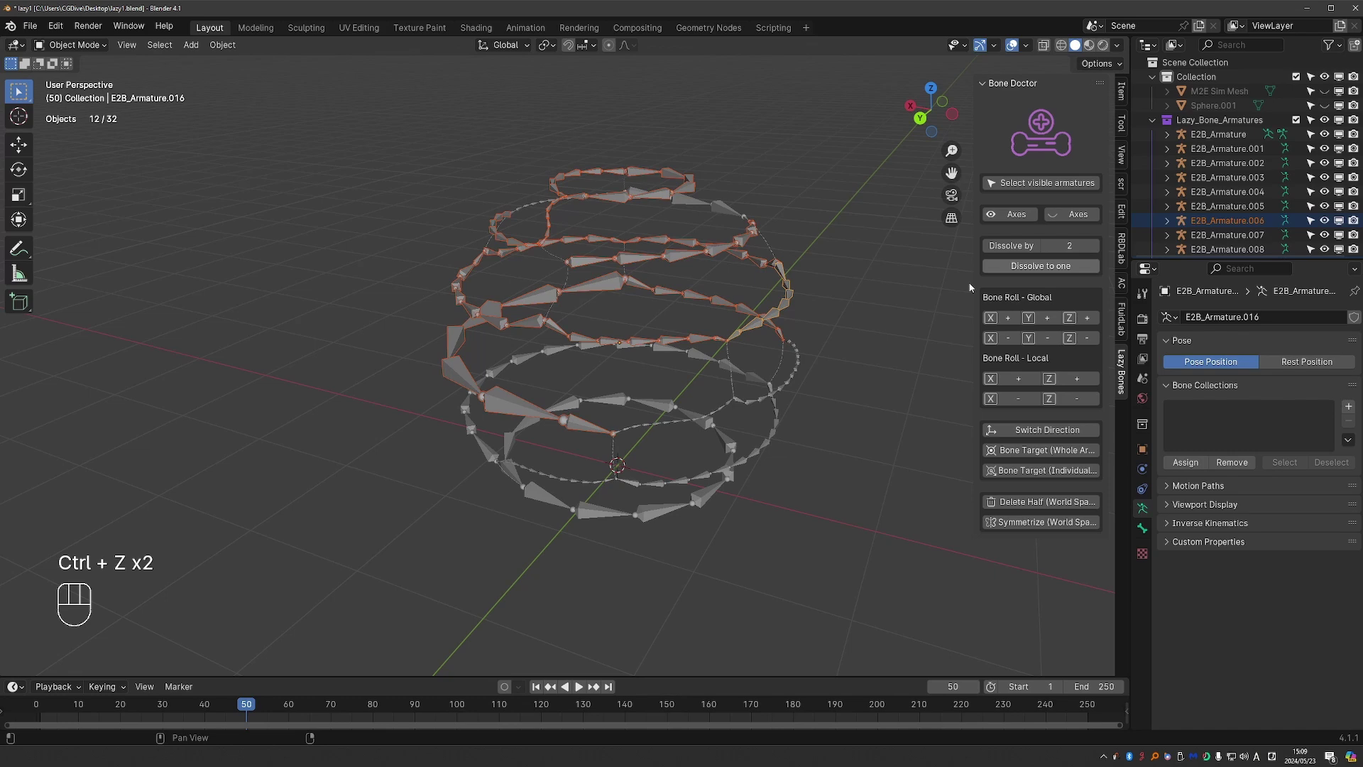
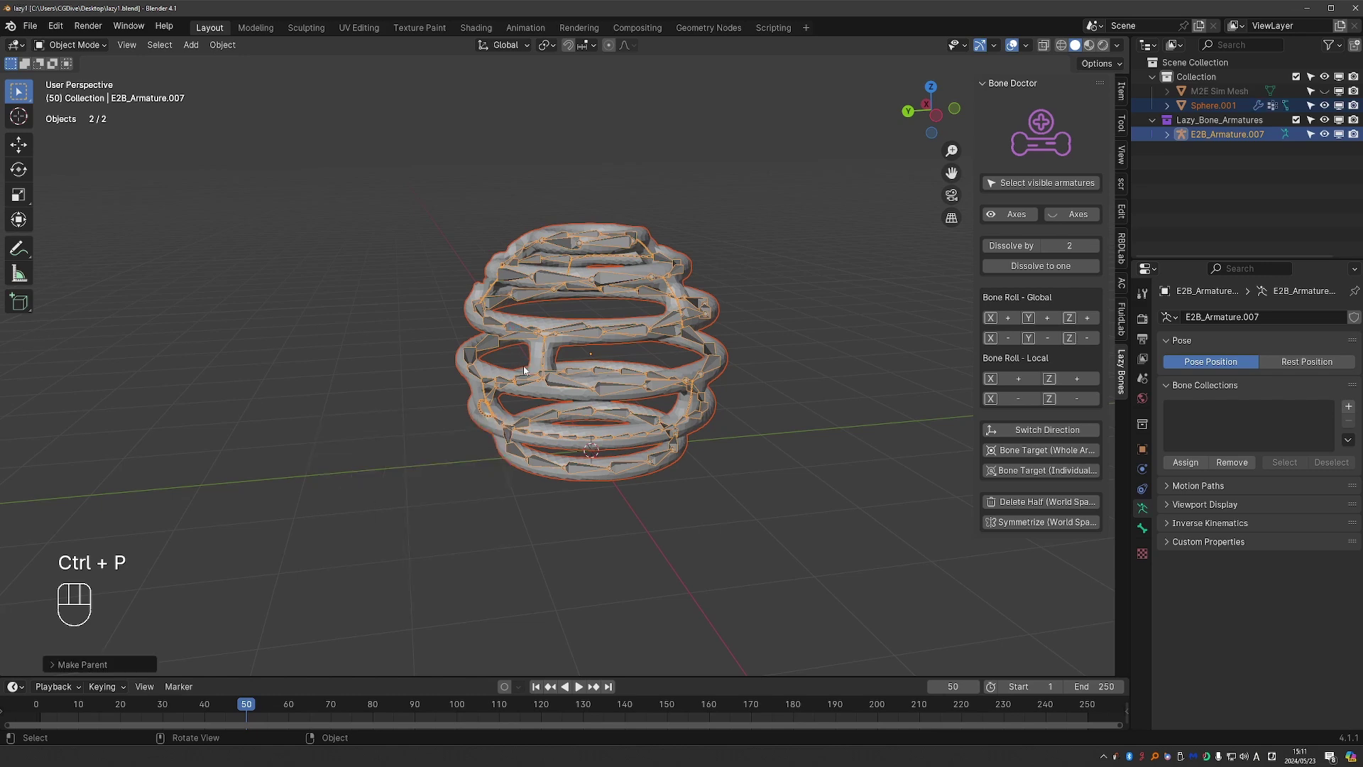
Step: Enter Pose Mode on the bound armature and rotate a single bone to test the rig
middle_click(547, 358)
middle_click(517, 323)
middle_click(537, 321)
key(Tab)
click(542, 317)
key(Tab)
key(r)
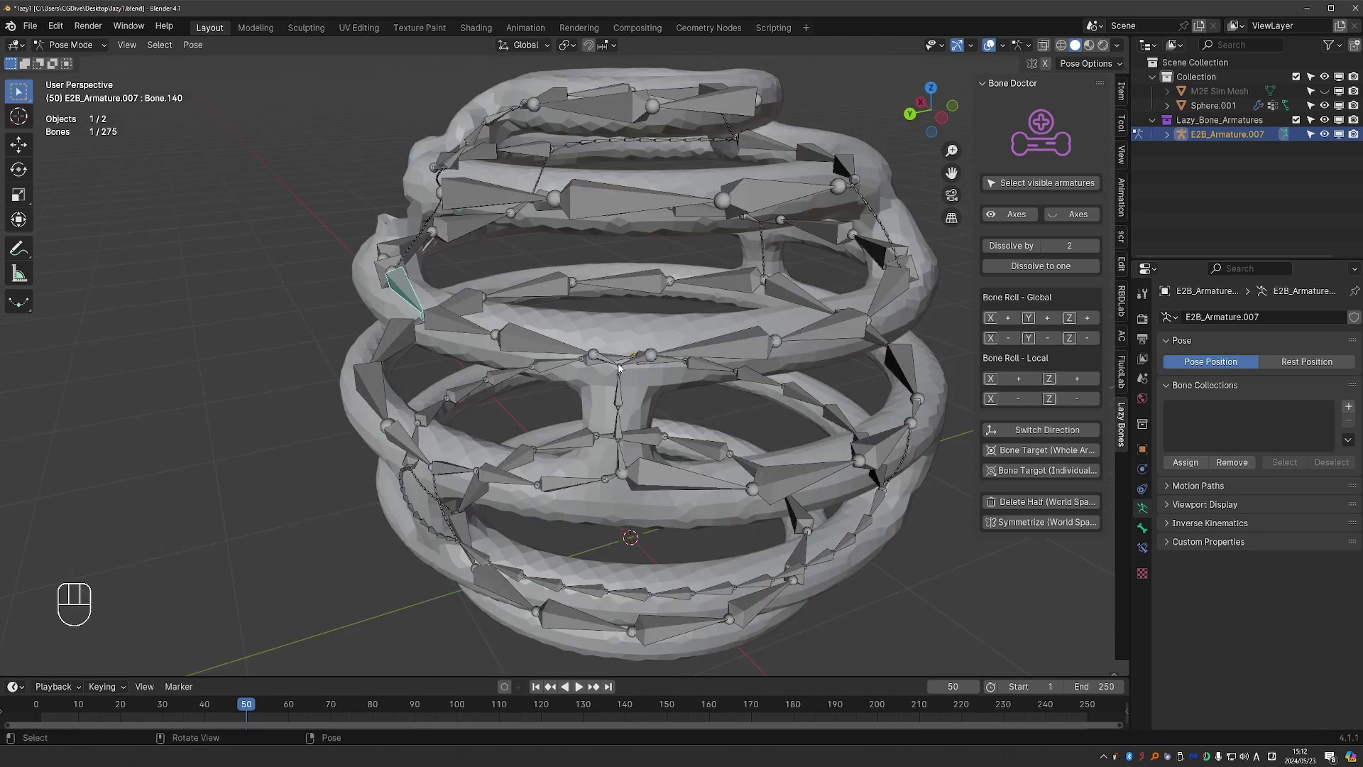
Step: Move to the fresh scene containing the complex 15,744-vertex tree mesh
key(d)
key(d)
key(d)
key(d)
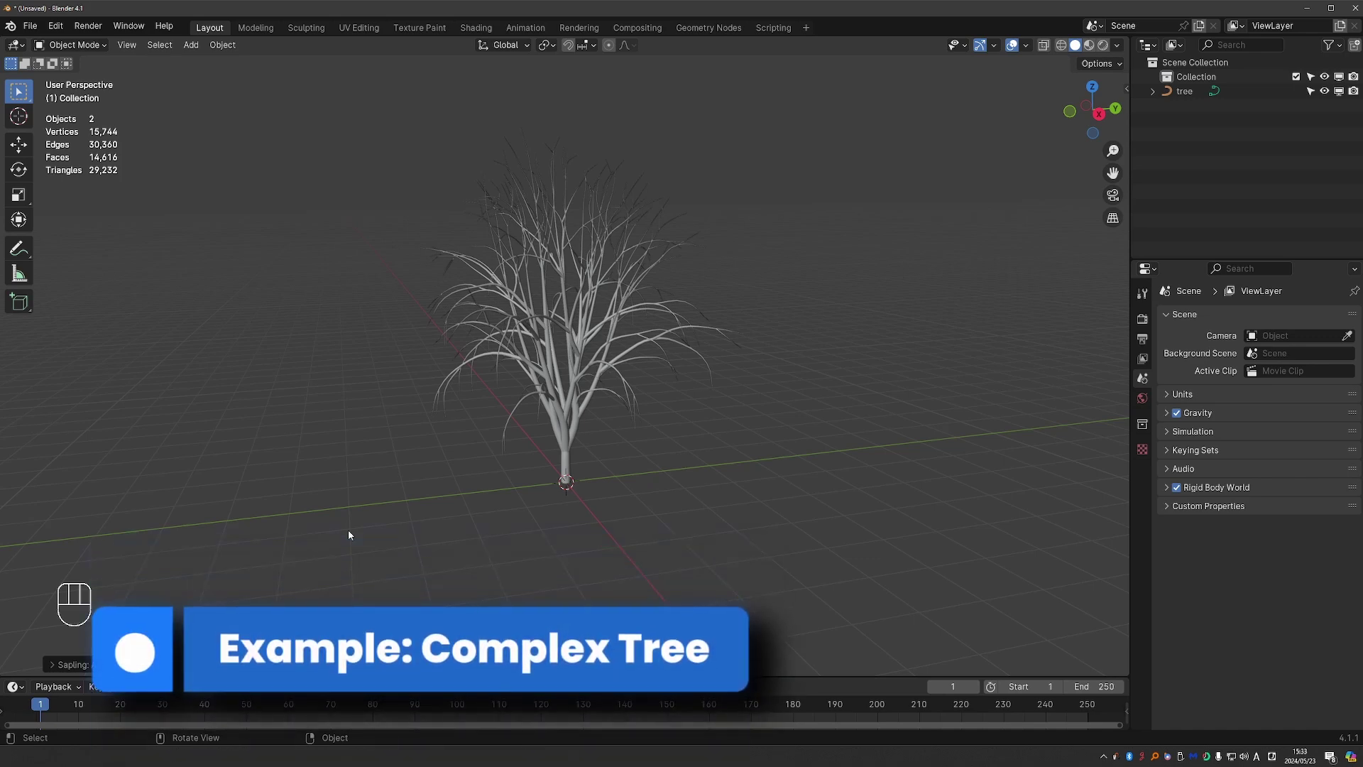
Step: Bring up the add-on preferences to check the Sapling Tree Gen add-on
middle_click(570, 428)
key(ctrl+,)
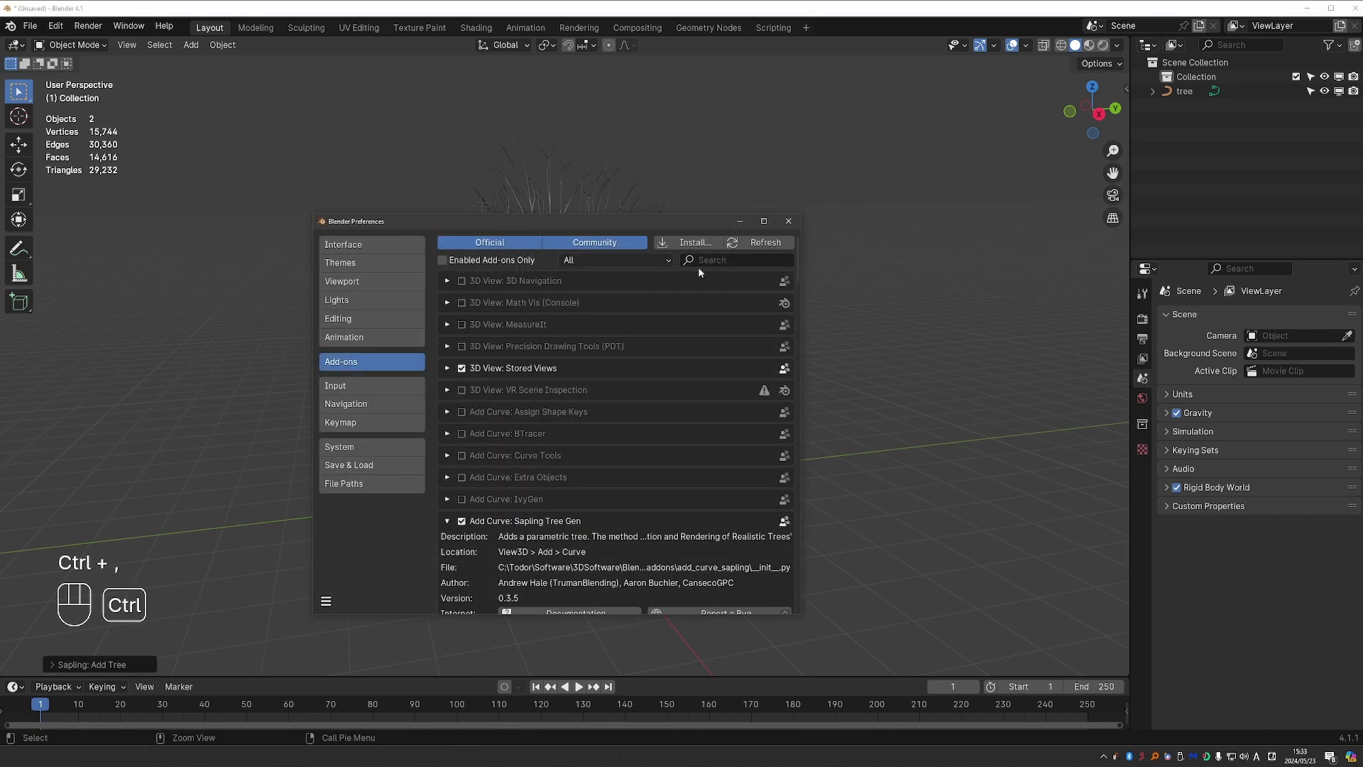
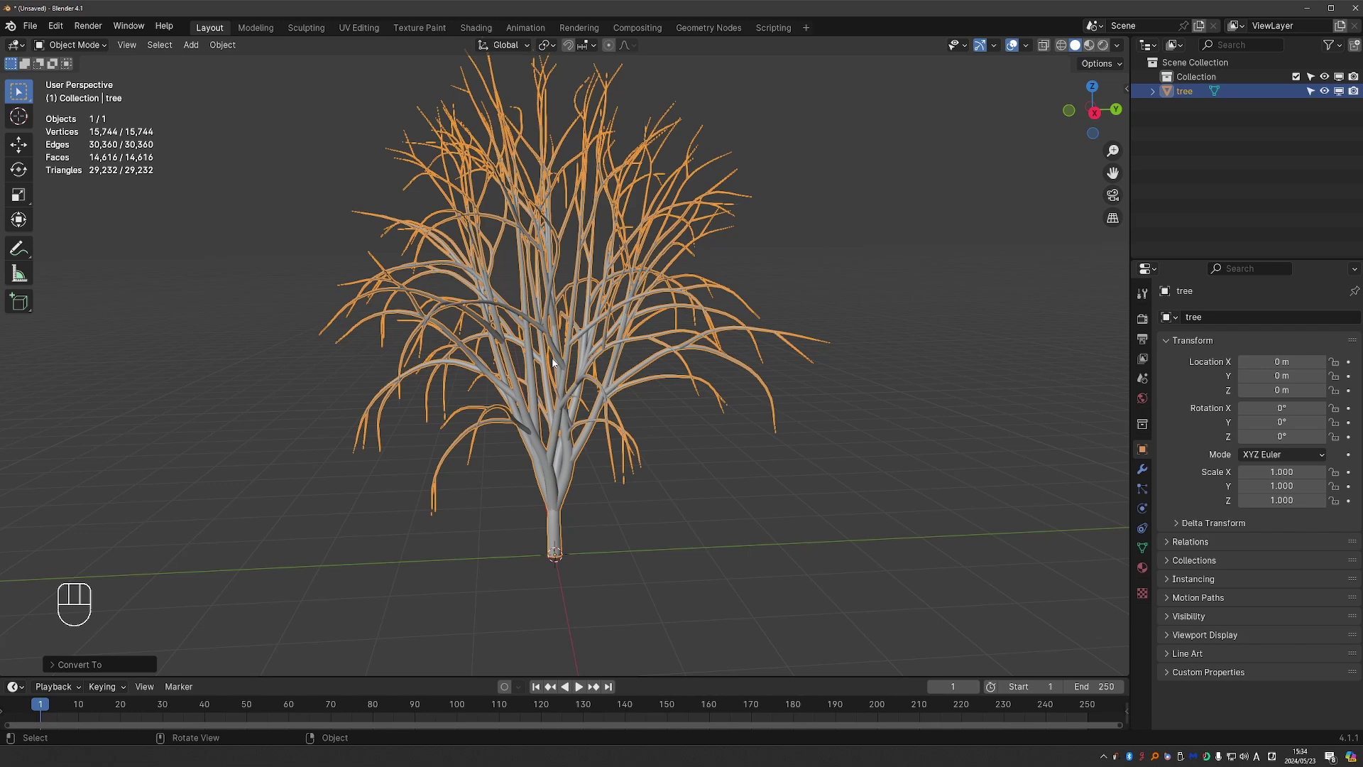
Step: Preview the M2E Sim Mesh through its frames, then undo the trial simulation mesh
drag(561, 337, 641, 379)
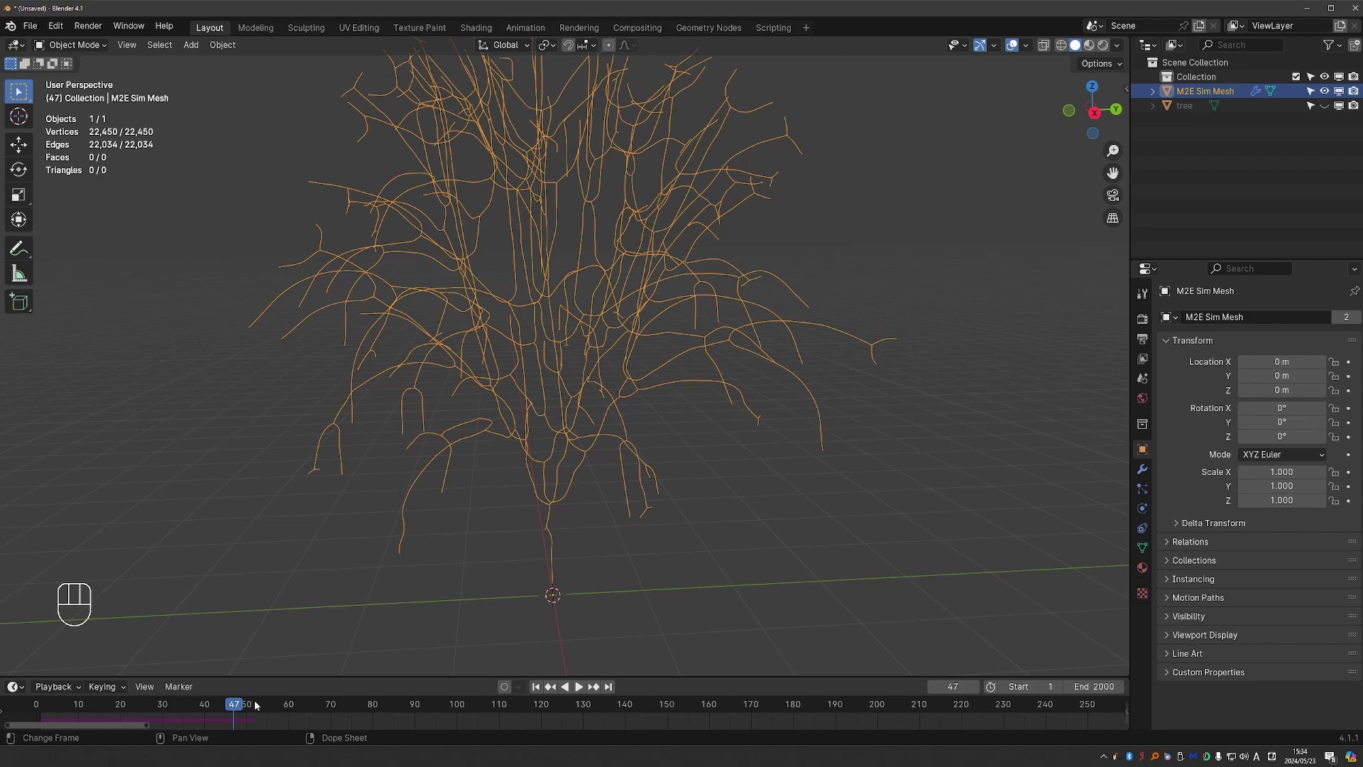
drag(240, 709, 184, 717)
middle_click(459, 454)
key(ctrl+z)
Step: Select the tree mesh and duplicate it as tree.001
middle_click(460, 483)
click(478, 495)
key(ctrl+z)
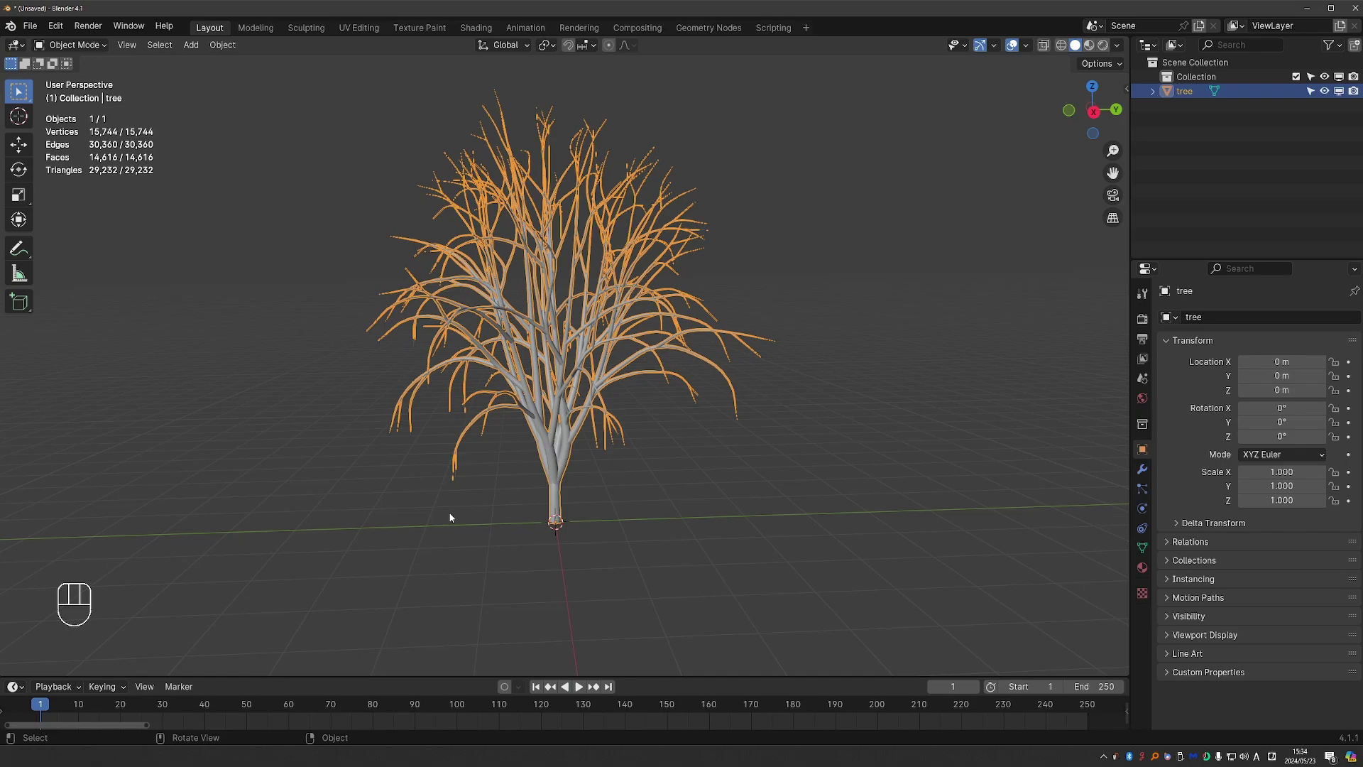
key(shift+d)
Step: Edit tree.001, select all 15,744 vertices and search for a fill-holes command
click(567, 476)
key(Tab)
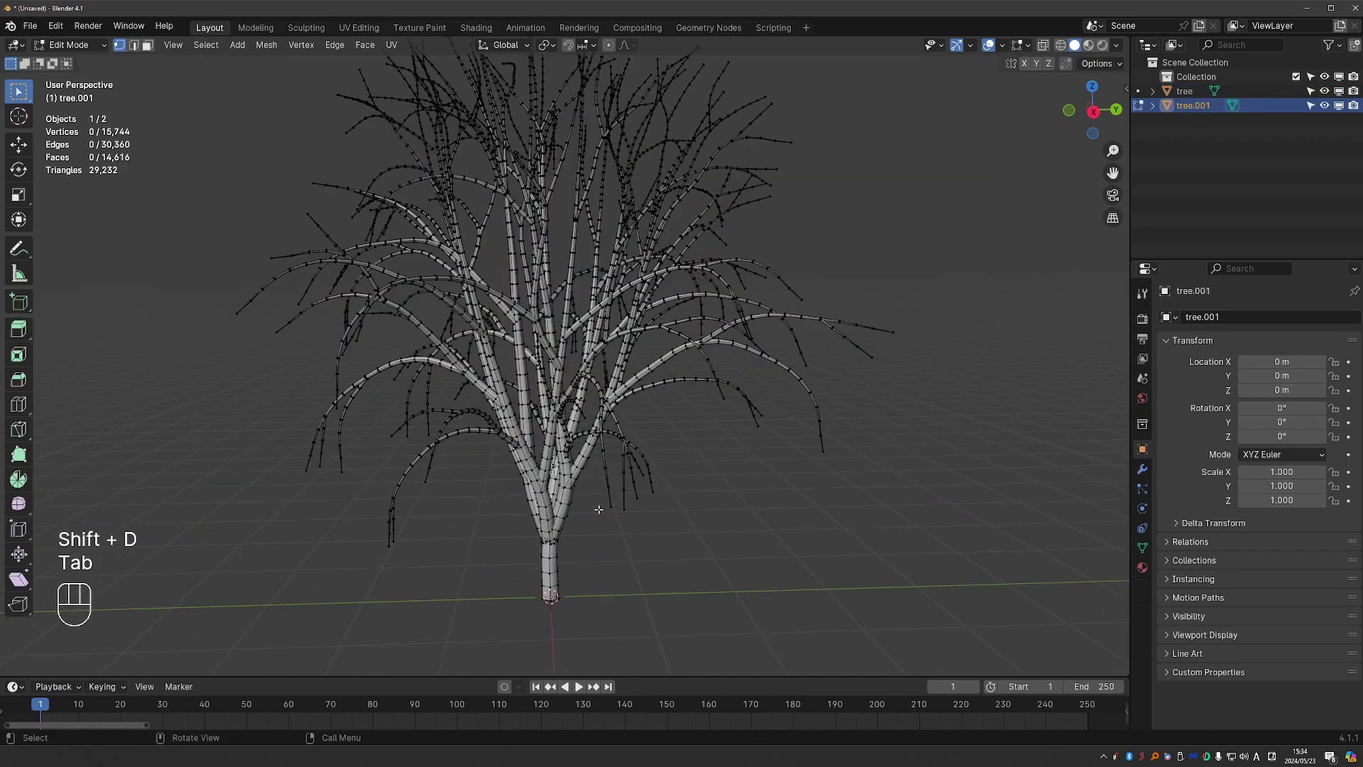
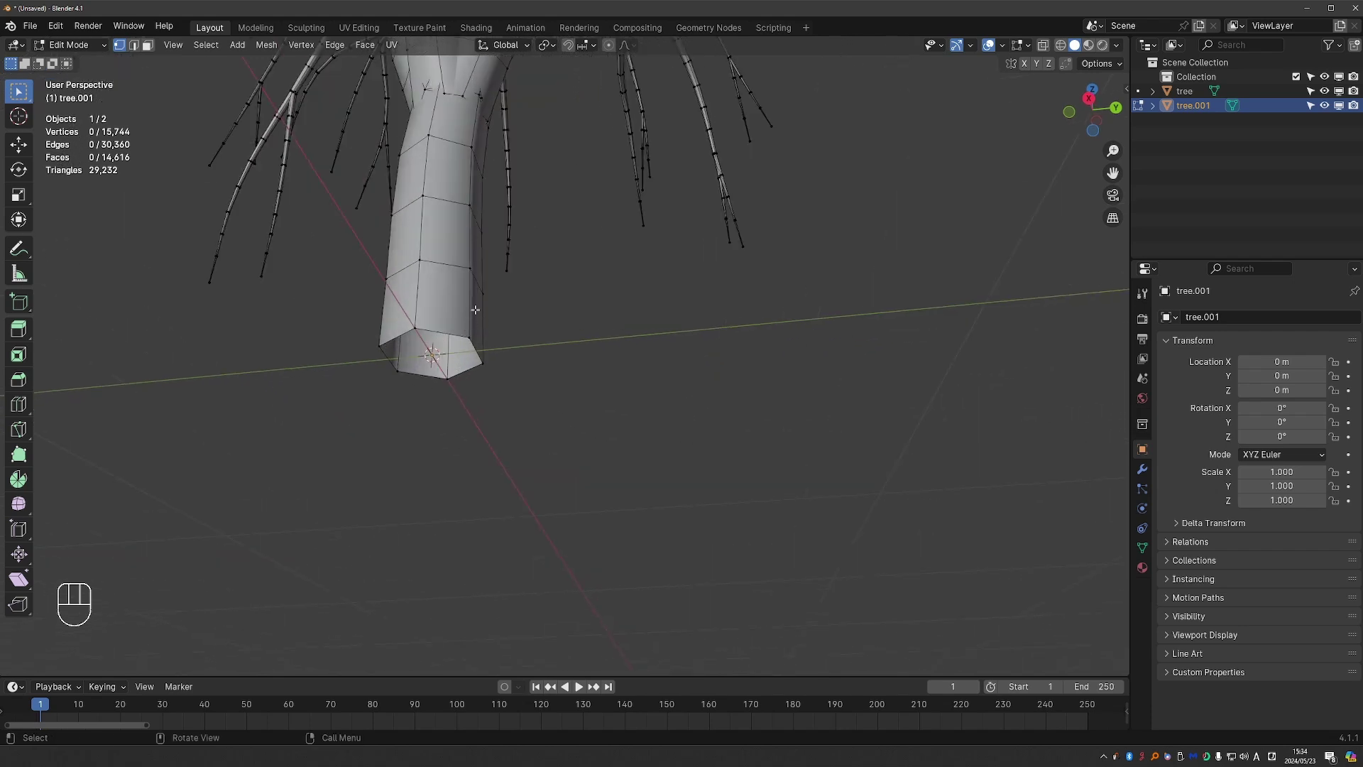
key(a)
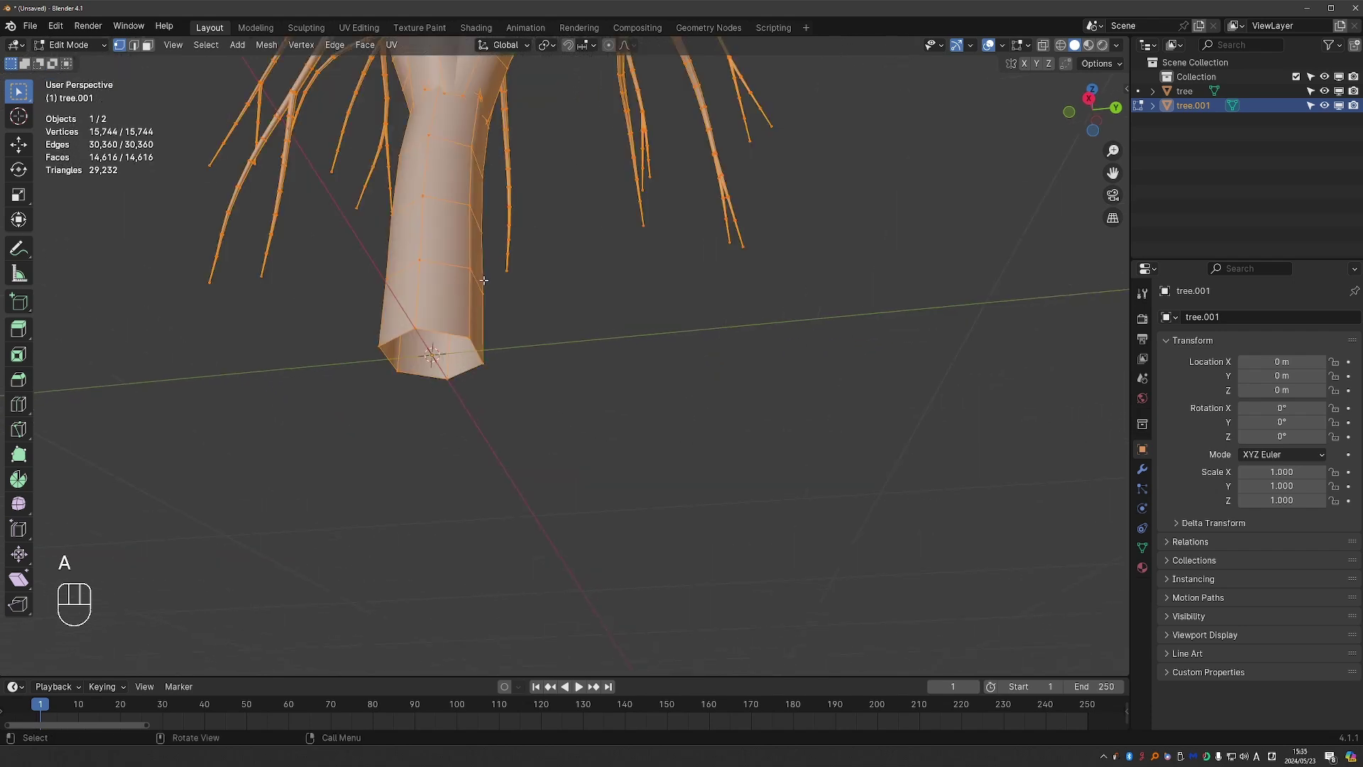
key(F3)
key(l)
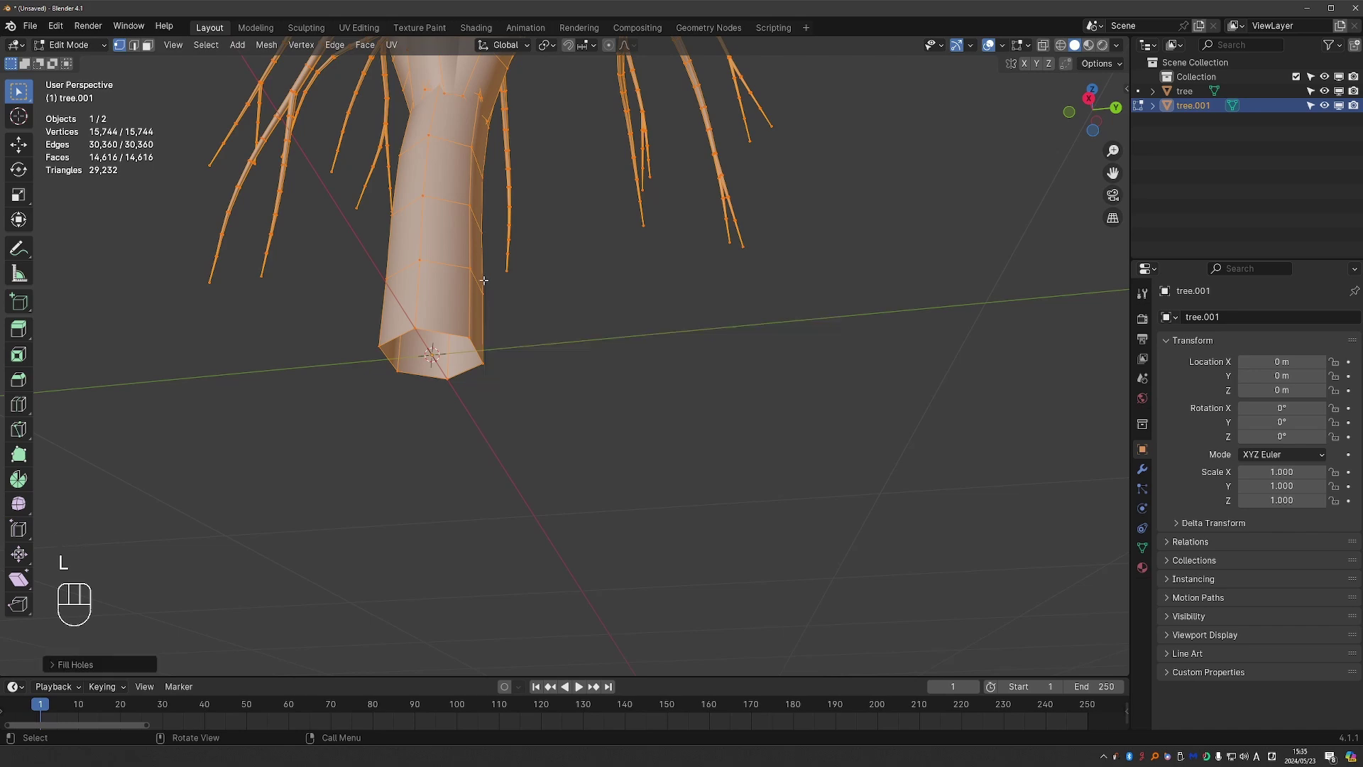
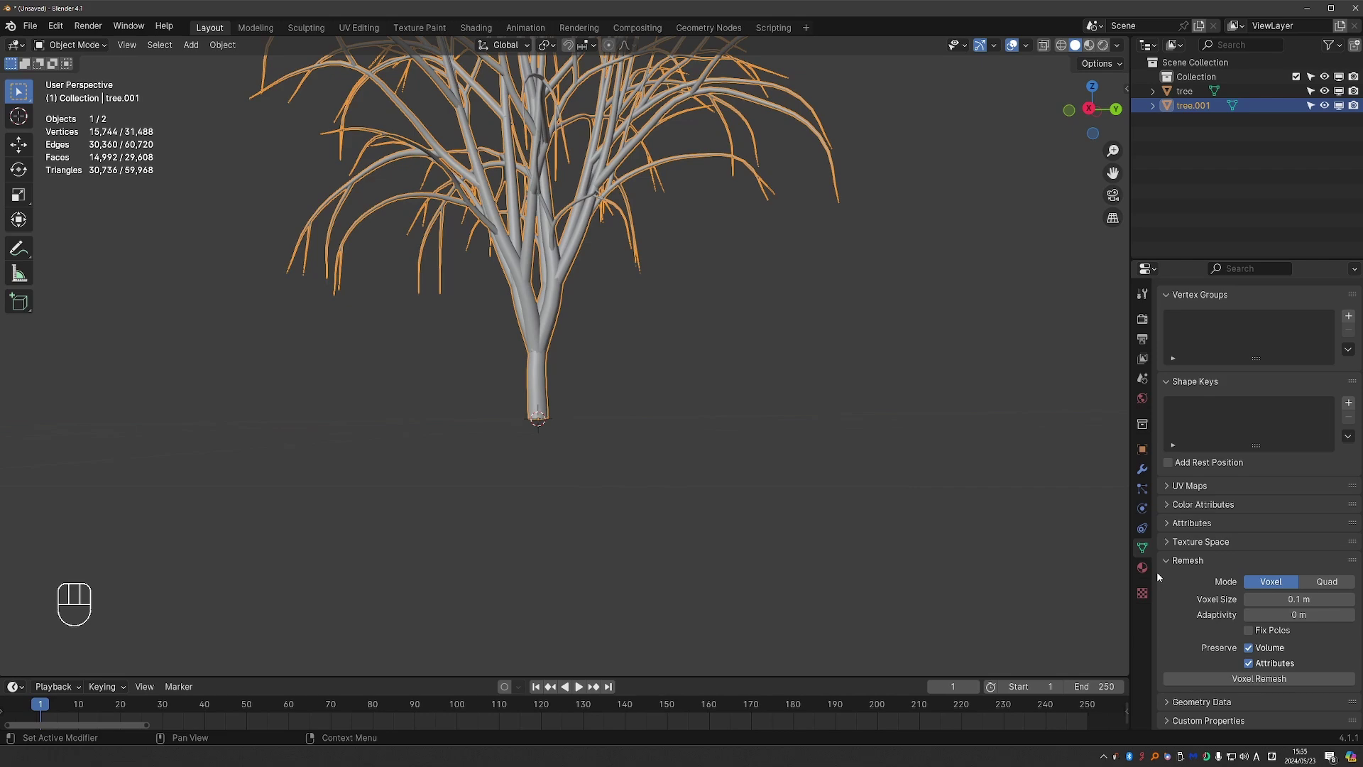
Step: Adjust the Remesh voxel size toward 0.01 m, reverting a trial voxel remesh
click(1273, 678)
click(730, 408)
key(ctrl+z)
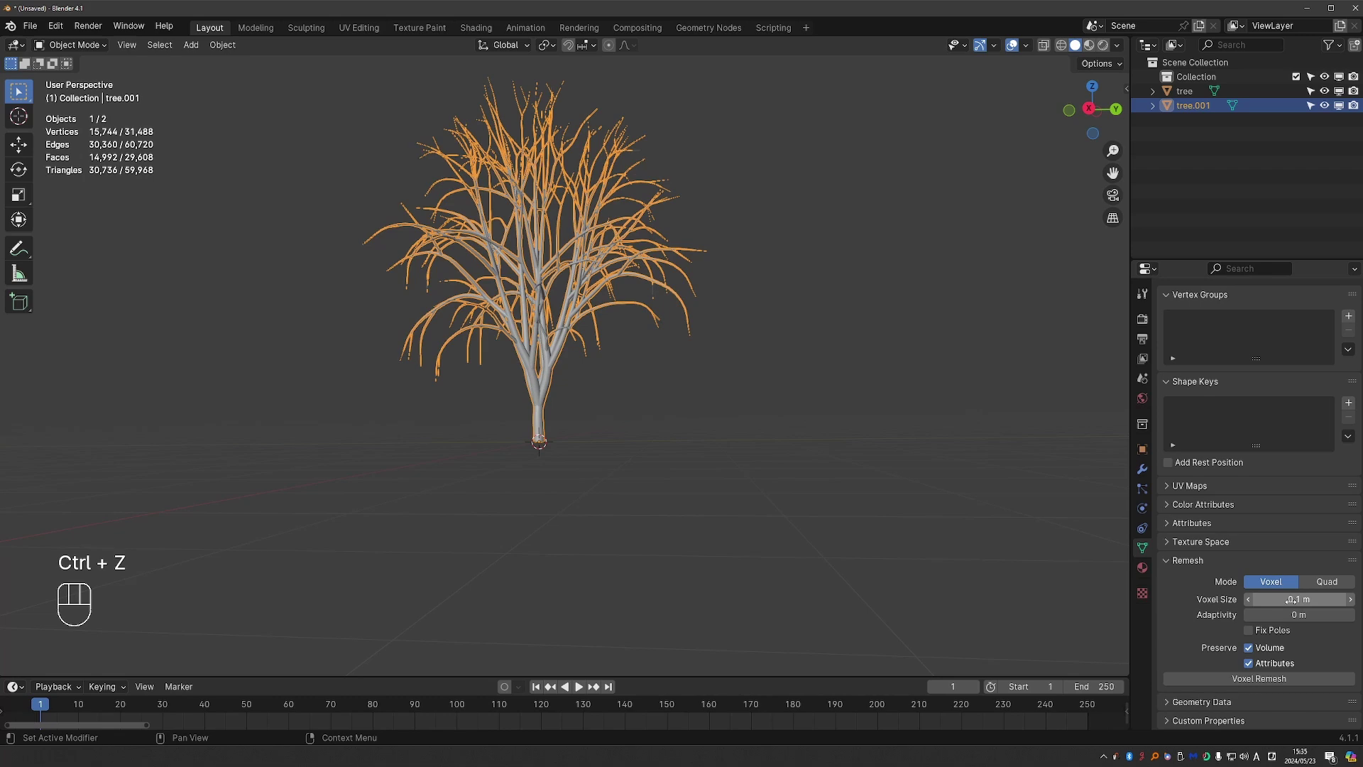
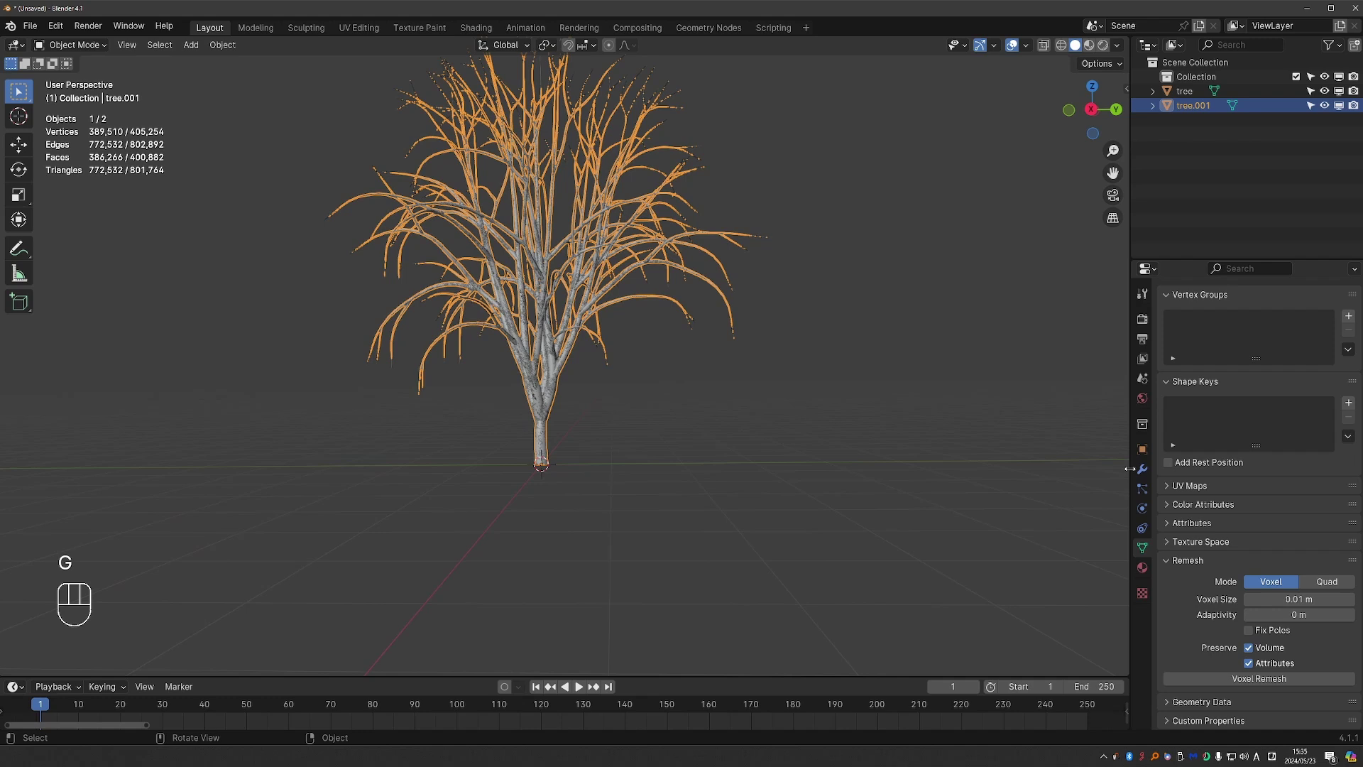
Step: Add a Decimate modifier to the 389,510-vertex remeshed tree.001
drag(1226, 328, 1169, 358)
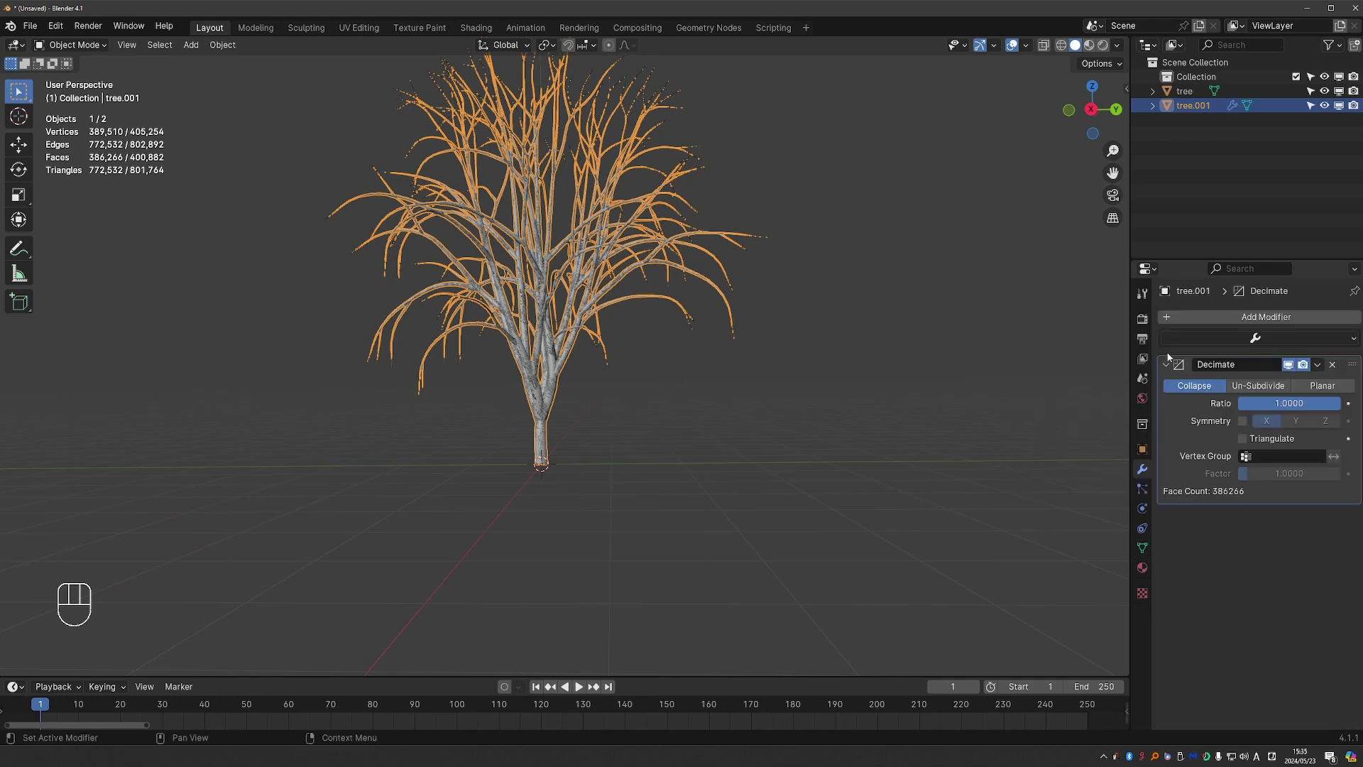
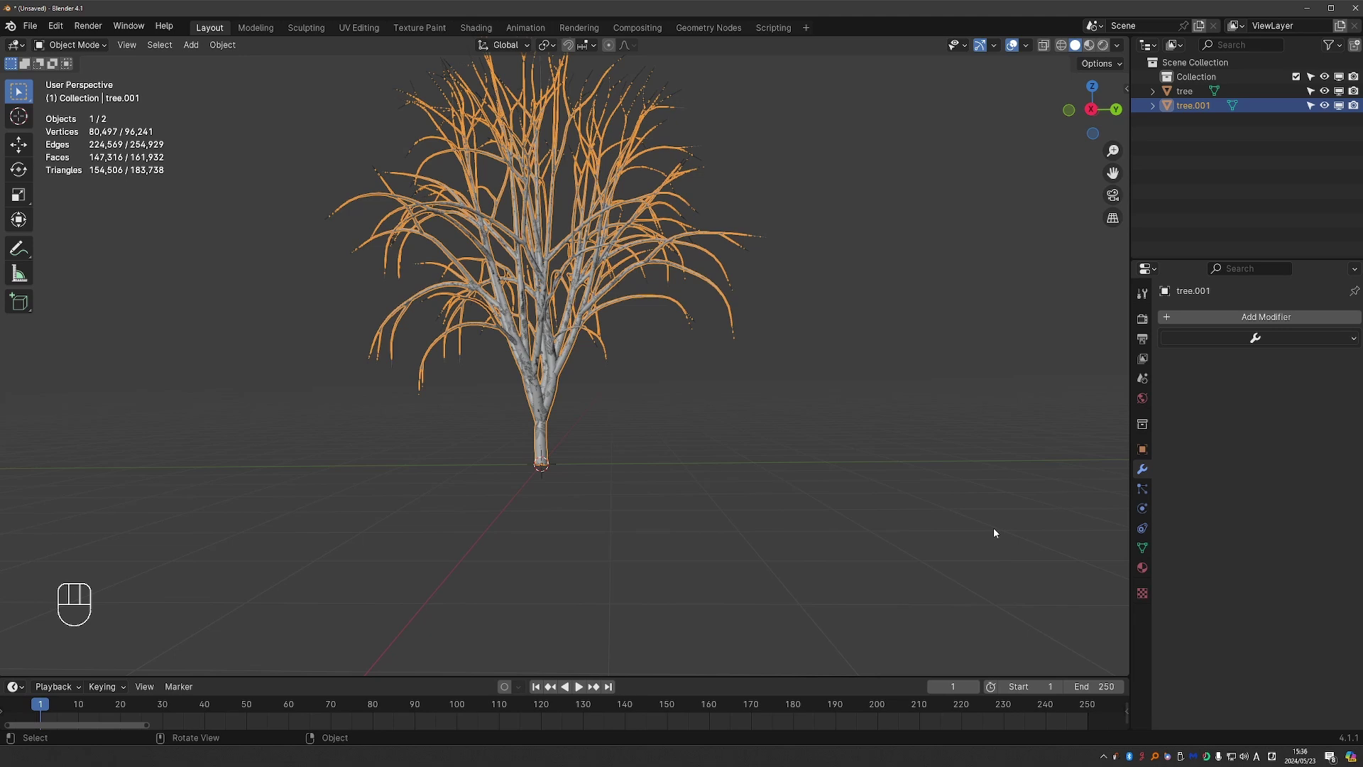
Step: Show the sidebar transform details for the 80,497-vertex tree and bring up the mode pie menu
key(n)
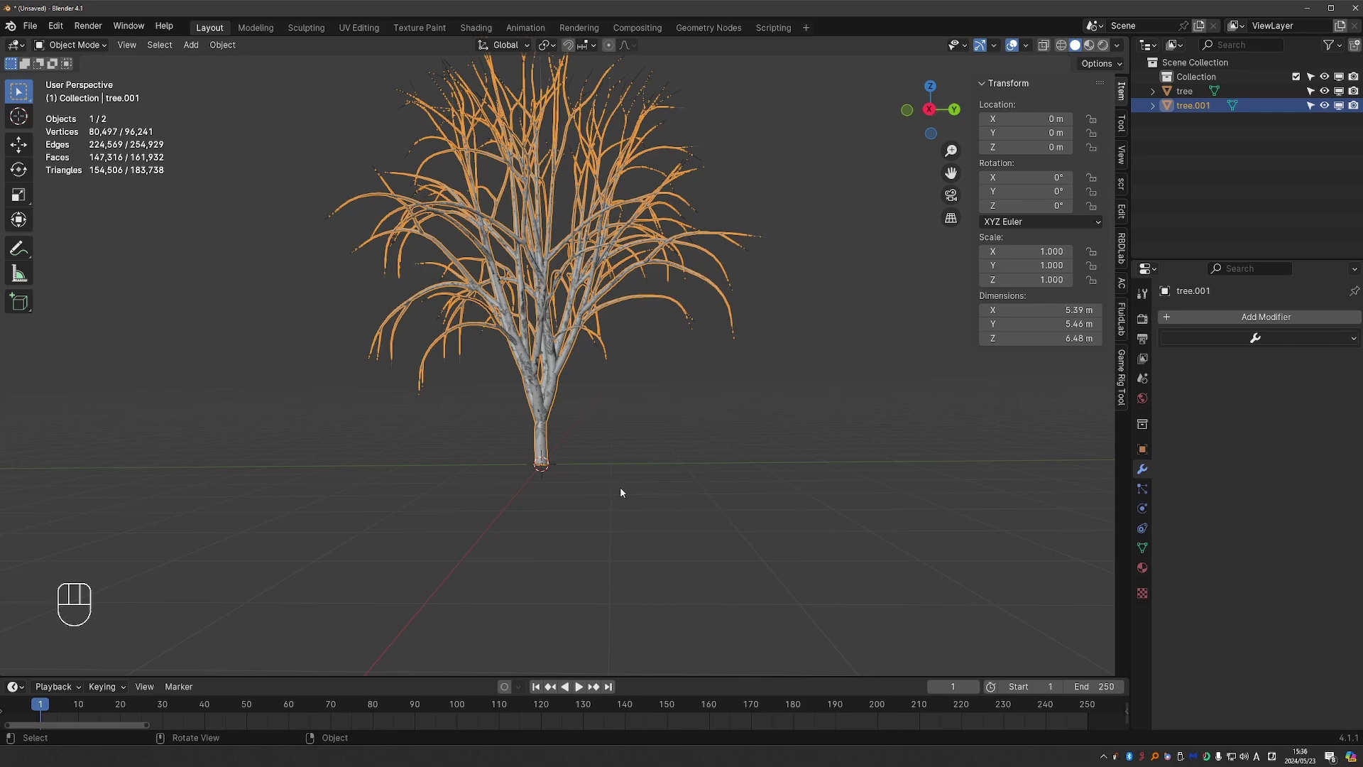
middle_click(633, 492)
key(Tab)
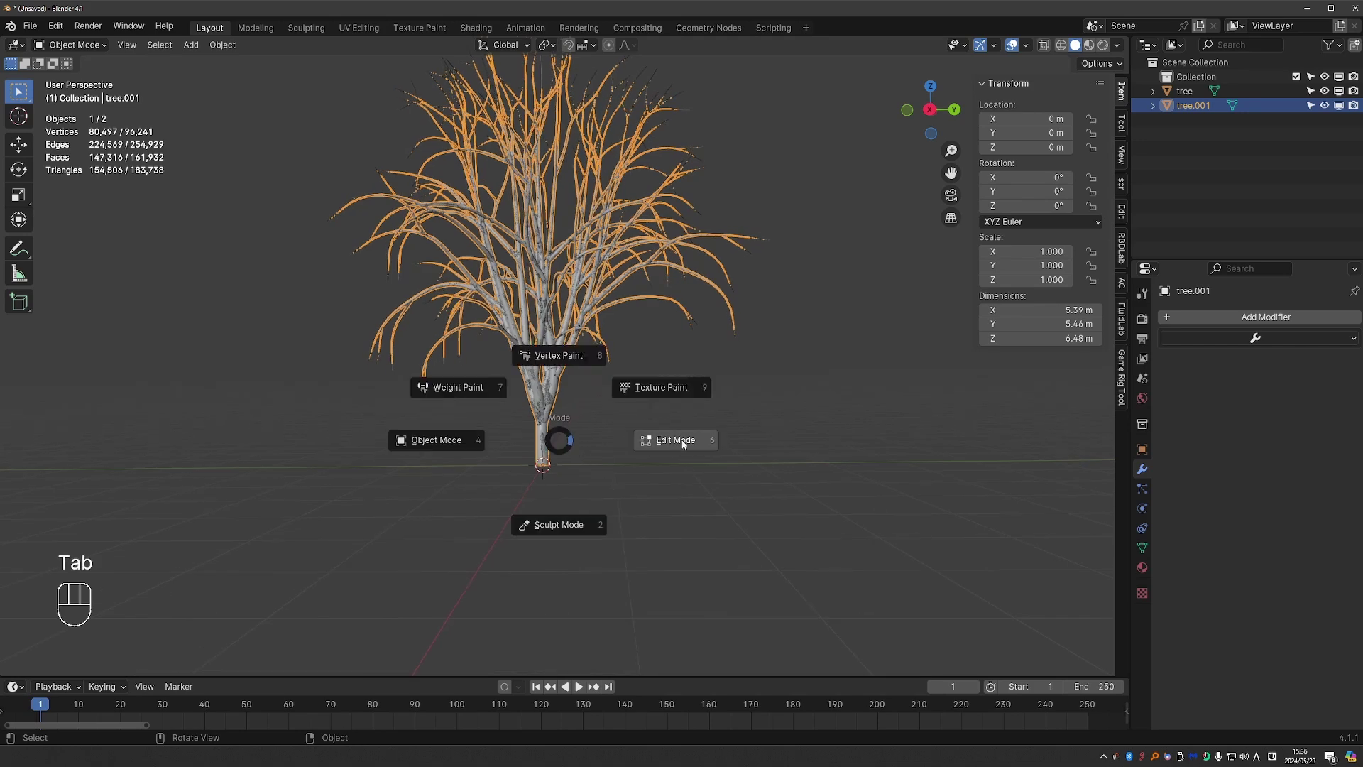
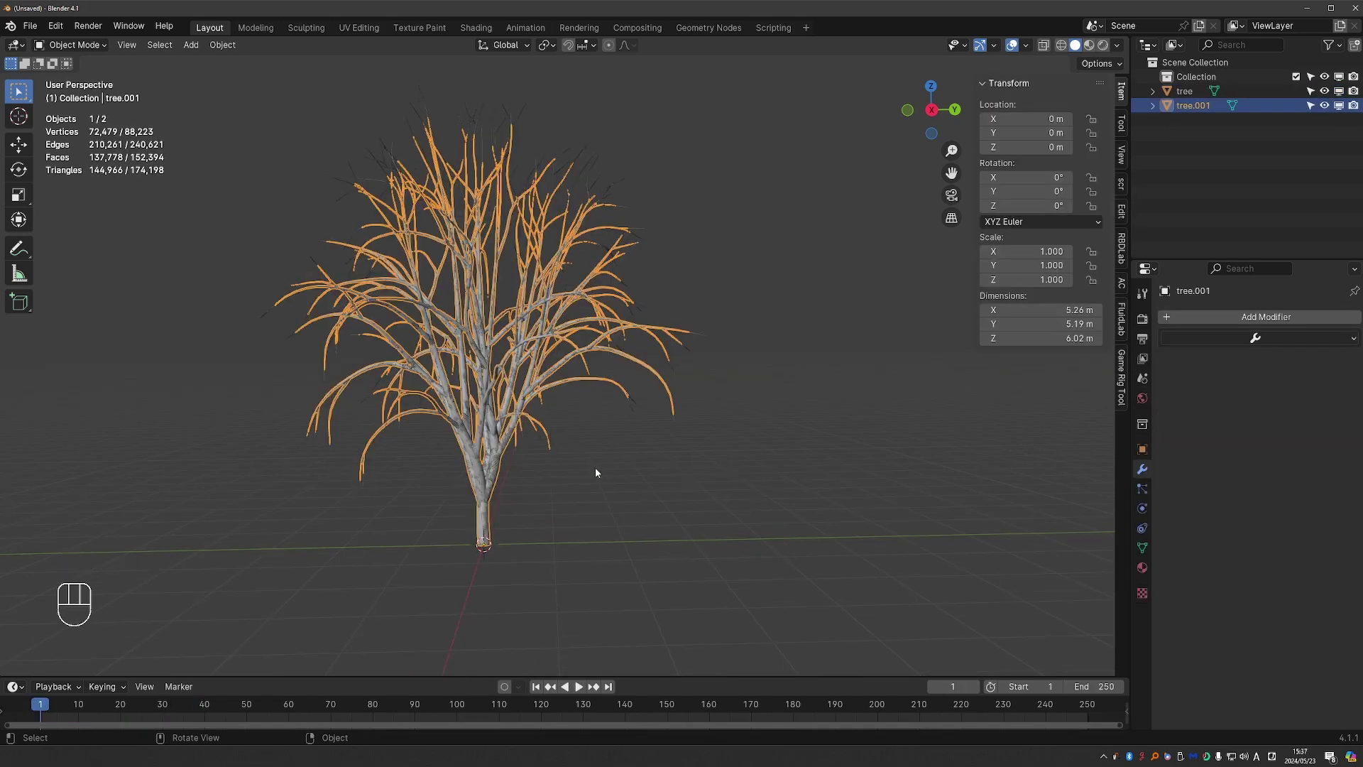
Step: Scale tree.001 to double size and undo a first Mesh 2 Edge simulation attempt
key(s)
key(KP_2)
key(KP_Enter)
middle_click(509, 264)
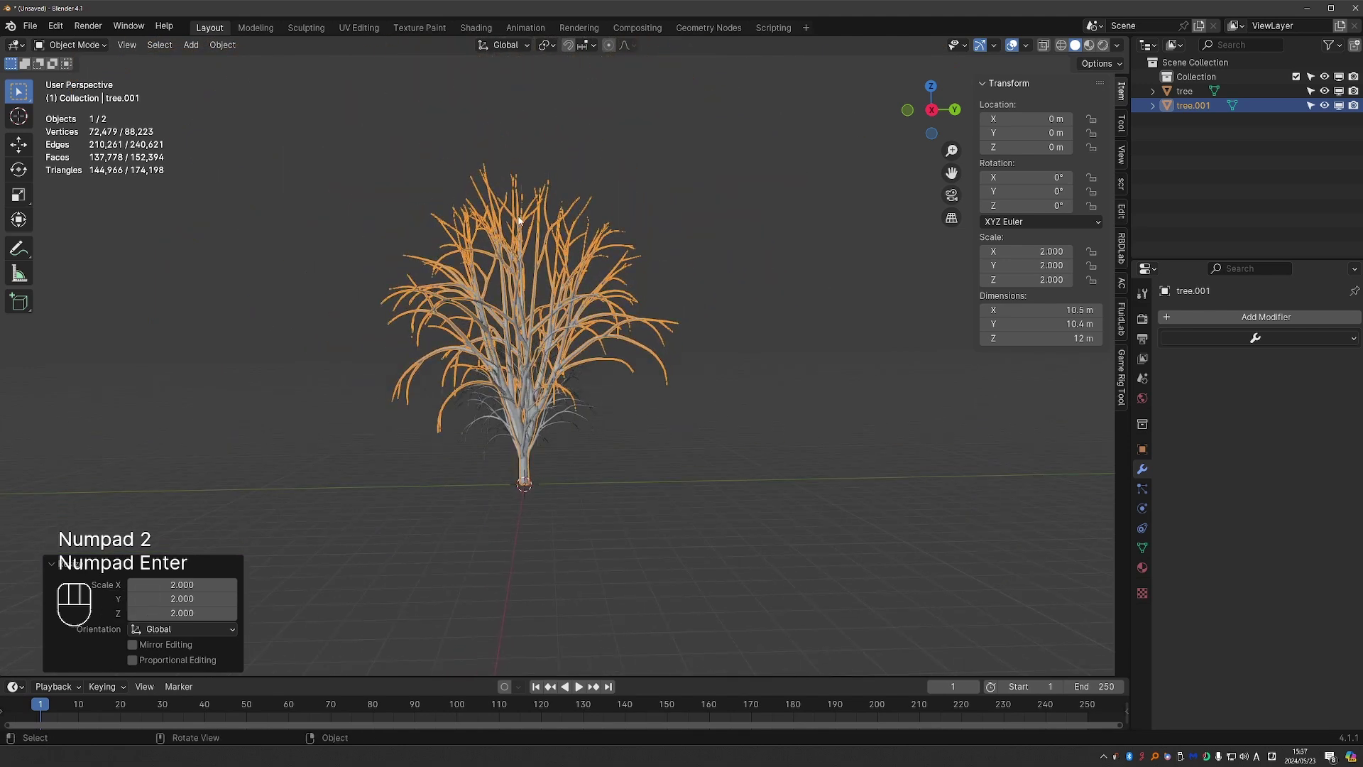
drag(525, 220, 583, 342)
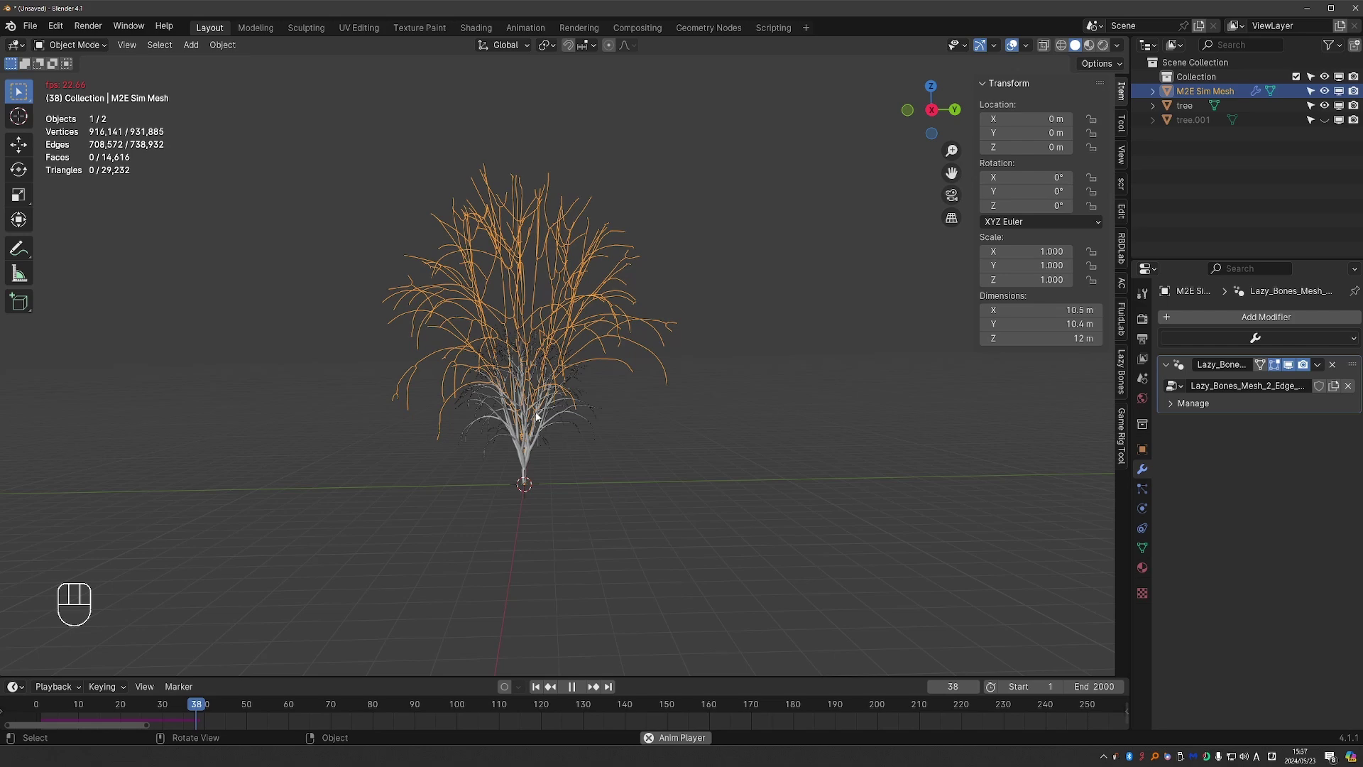
key(space)
key(ctrl+z)
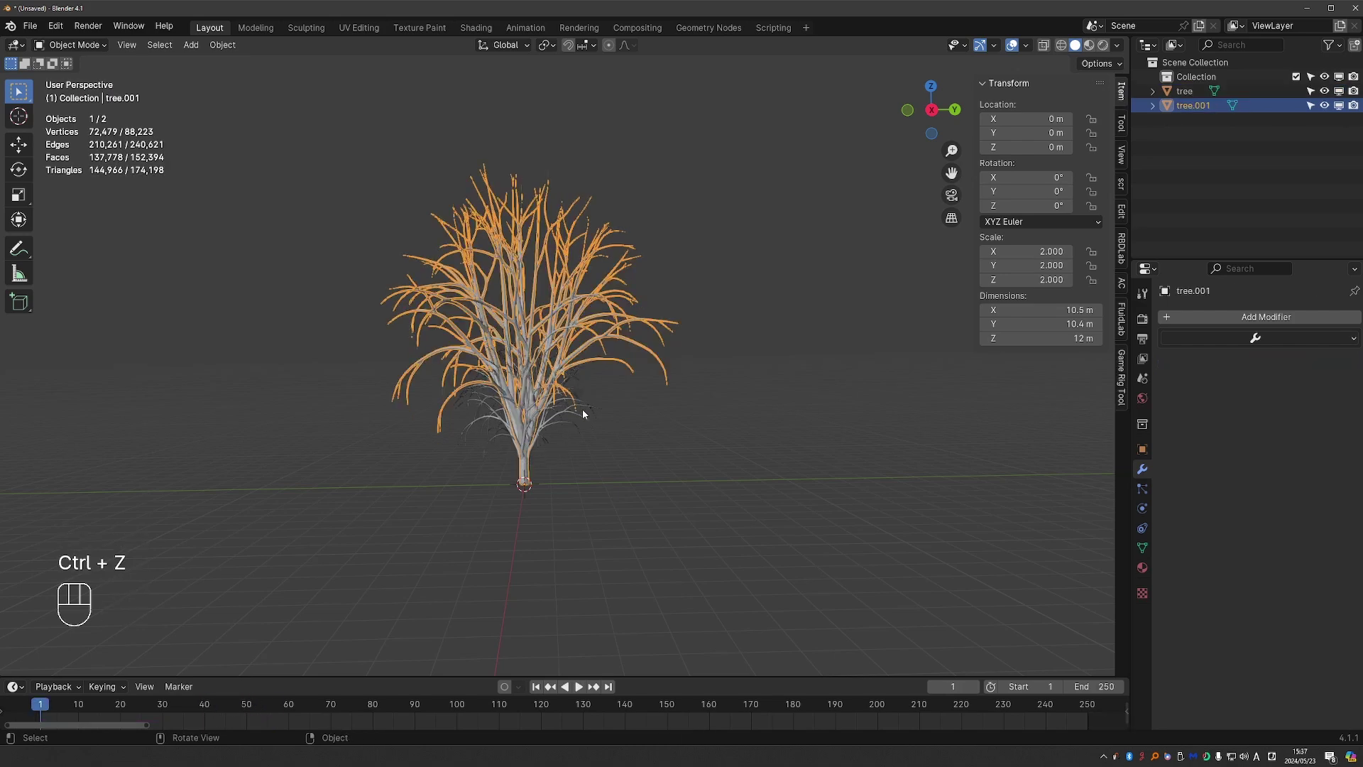
key(ctrl+z)
Step: Rerun the Mesh 2 Edge simulation on the branches and isolate the resulting edge mesh
key(s)
drag(725, 183, 676, 293)
drag(676, 293, 686, 272)
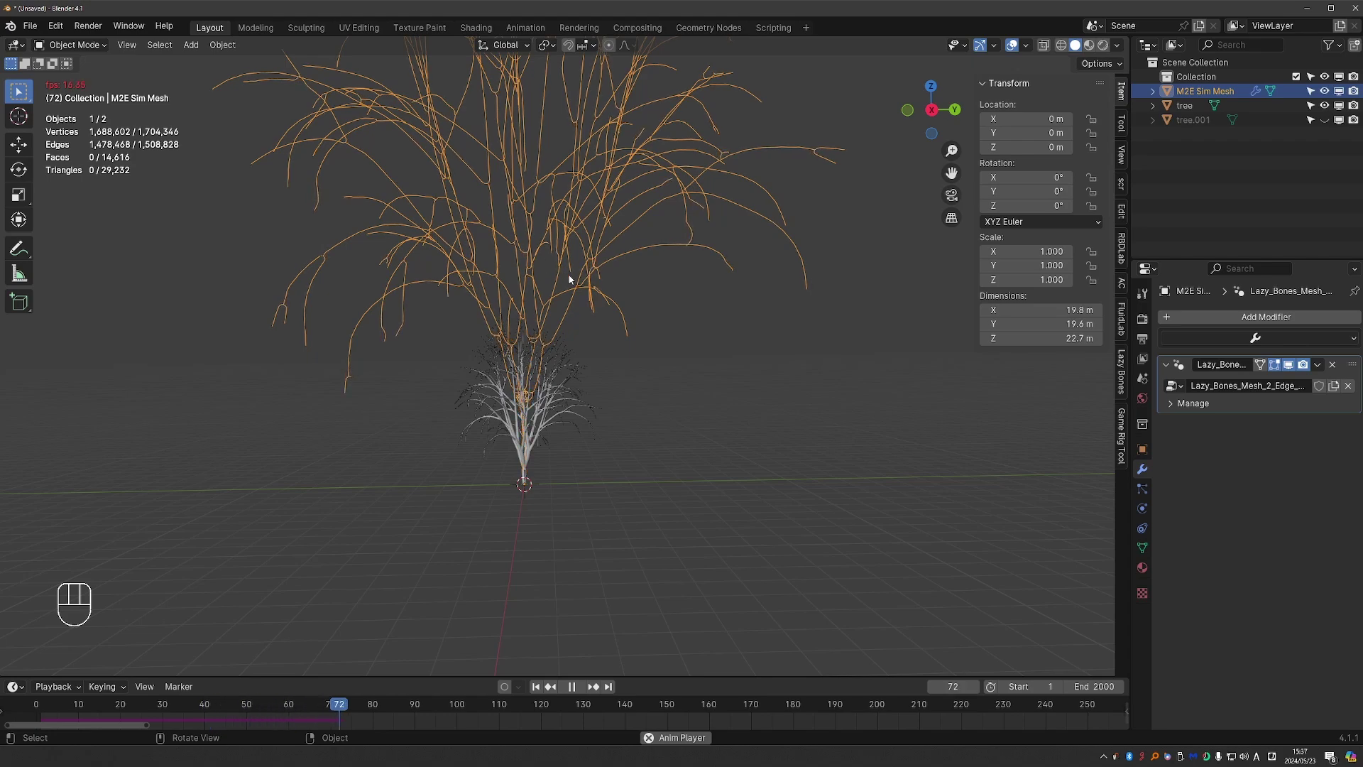
key(space)
drag(584, 289, 554, 286)
middle_click(555, 280)
key(KP_Divide)
drag(690, 343, 686, 338)
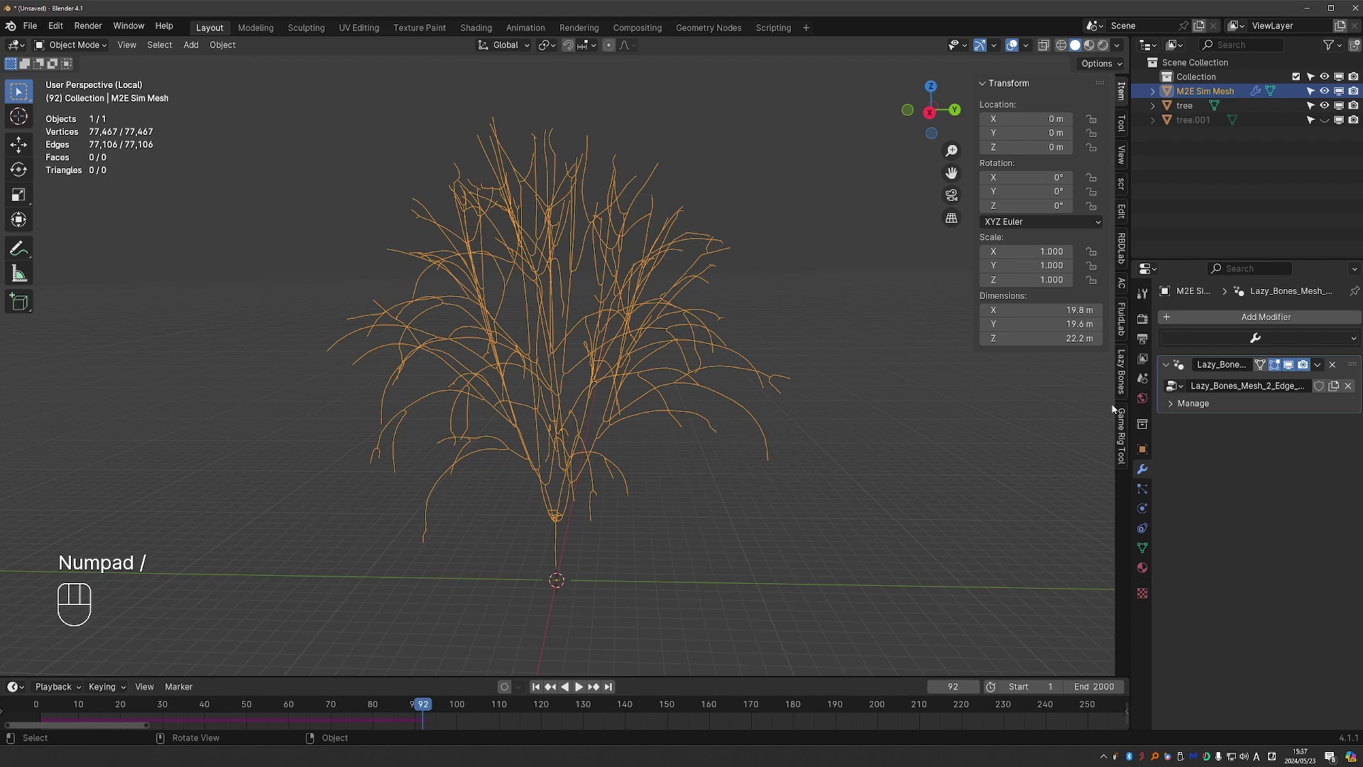
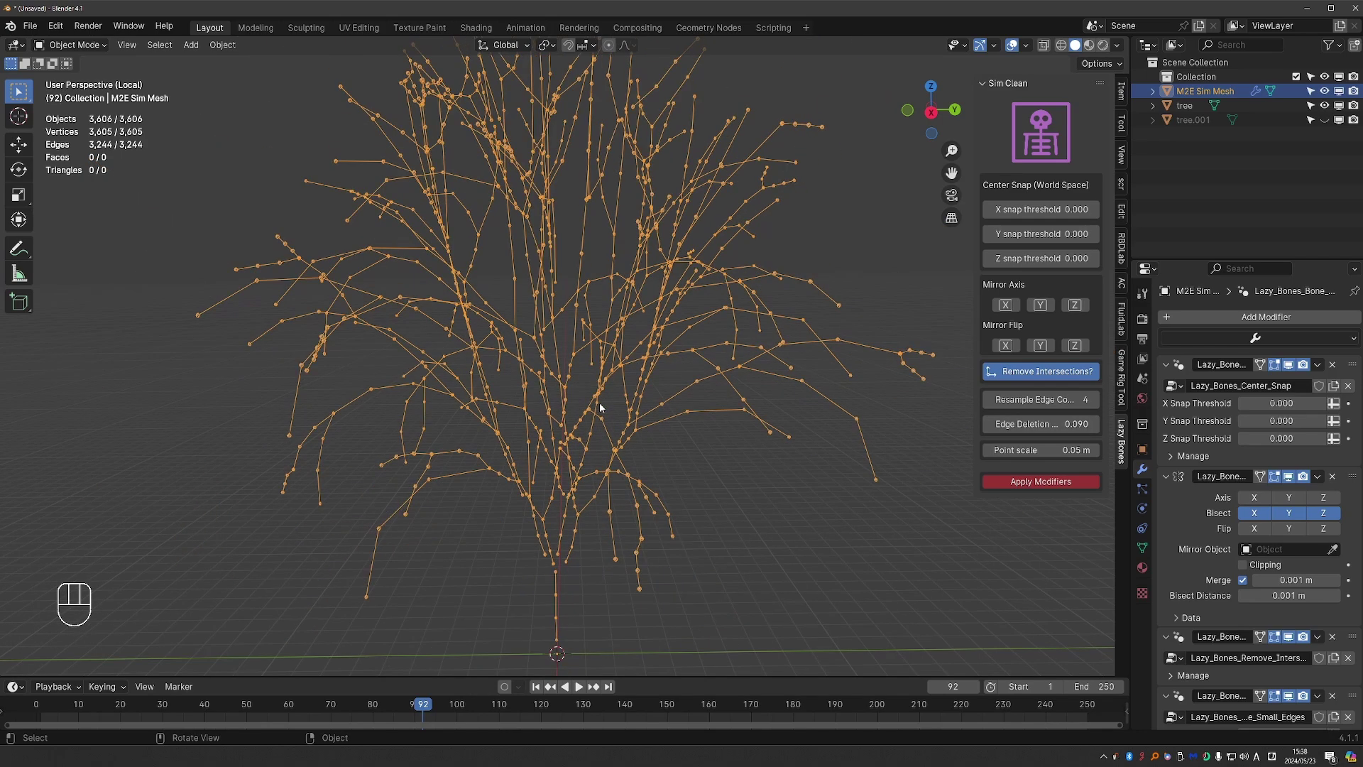
Step: Pull the view back to see the whole cleaned edge skeleton of the tree
drag(605, 413, 580, 411)
middle_click(608, 420)
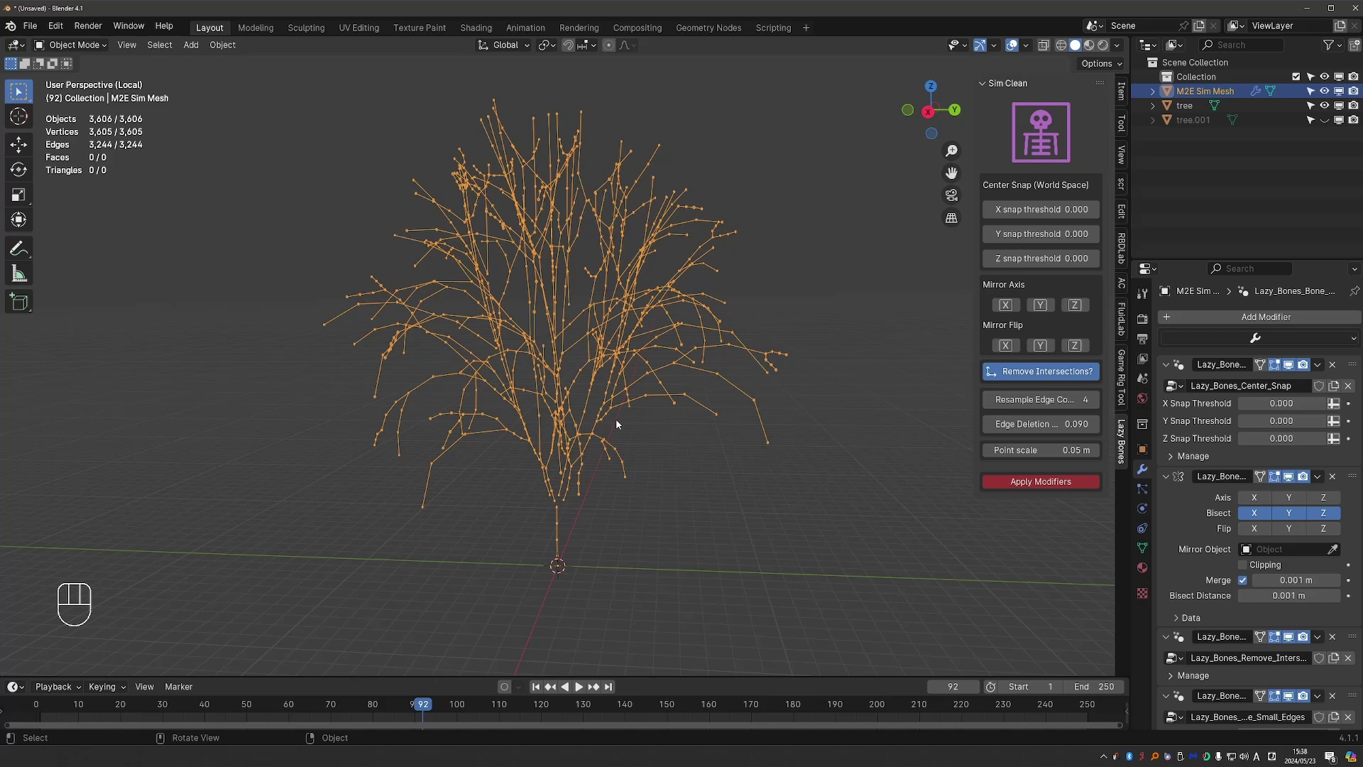
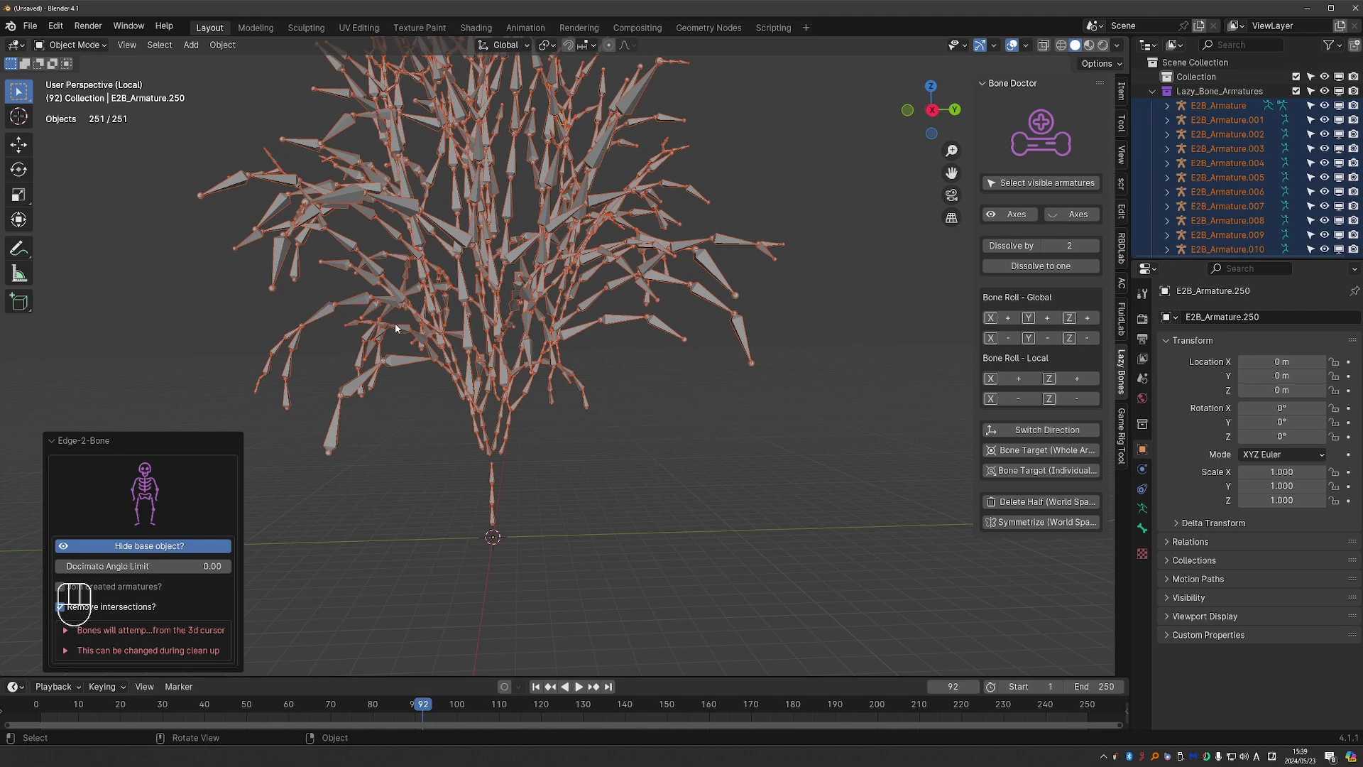
click(373, 375)
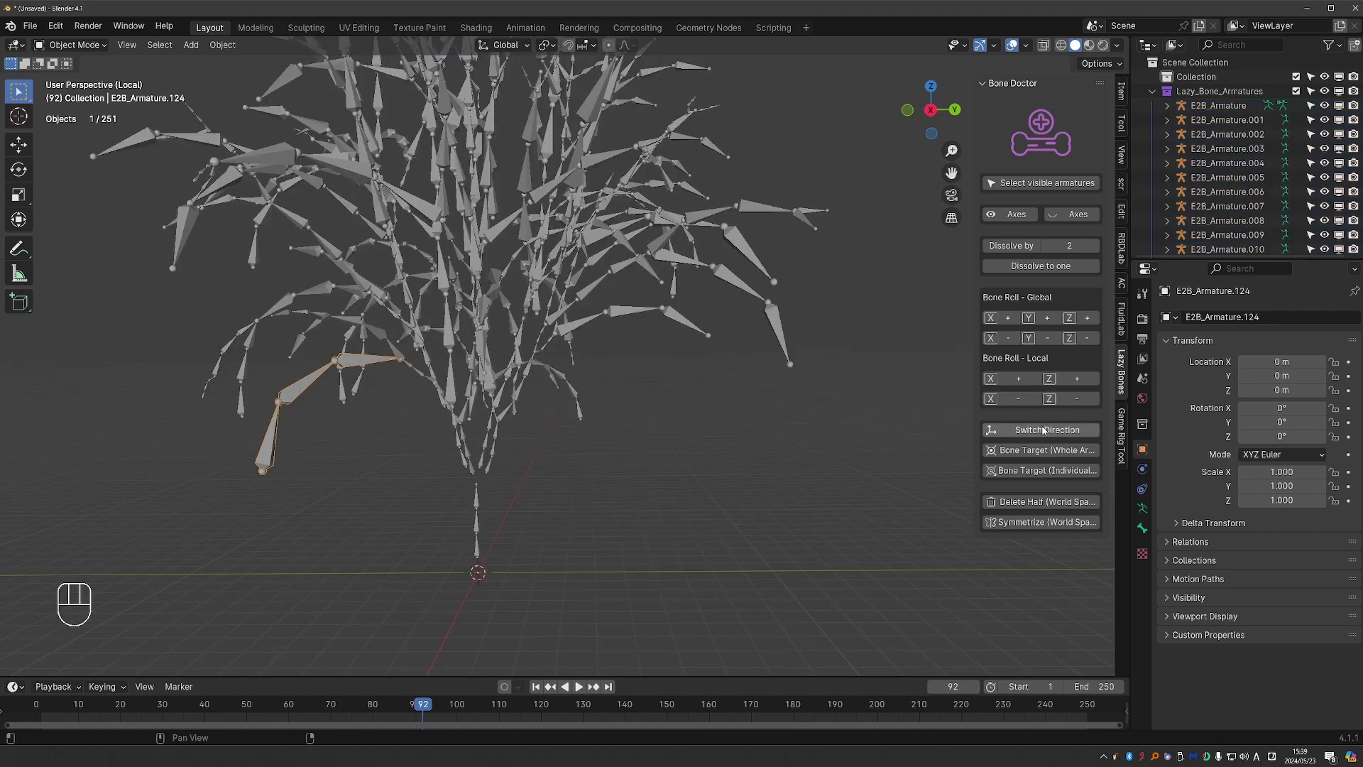
middle_click(461, 447)
middle_click(241, 390)
drag(255, 340, 306, 348)
drag(340, 311, 359, 324)
middle_click(333, 310)
drag(312, 263, 375, 326)
middle_click(341, 380)
drag(412, 309, 324, 276)
middle_click(645, 303)
drag(661, 354, 652, 360)
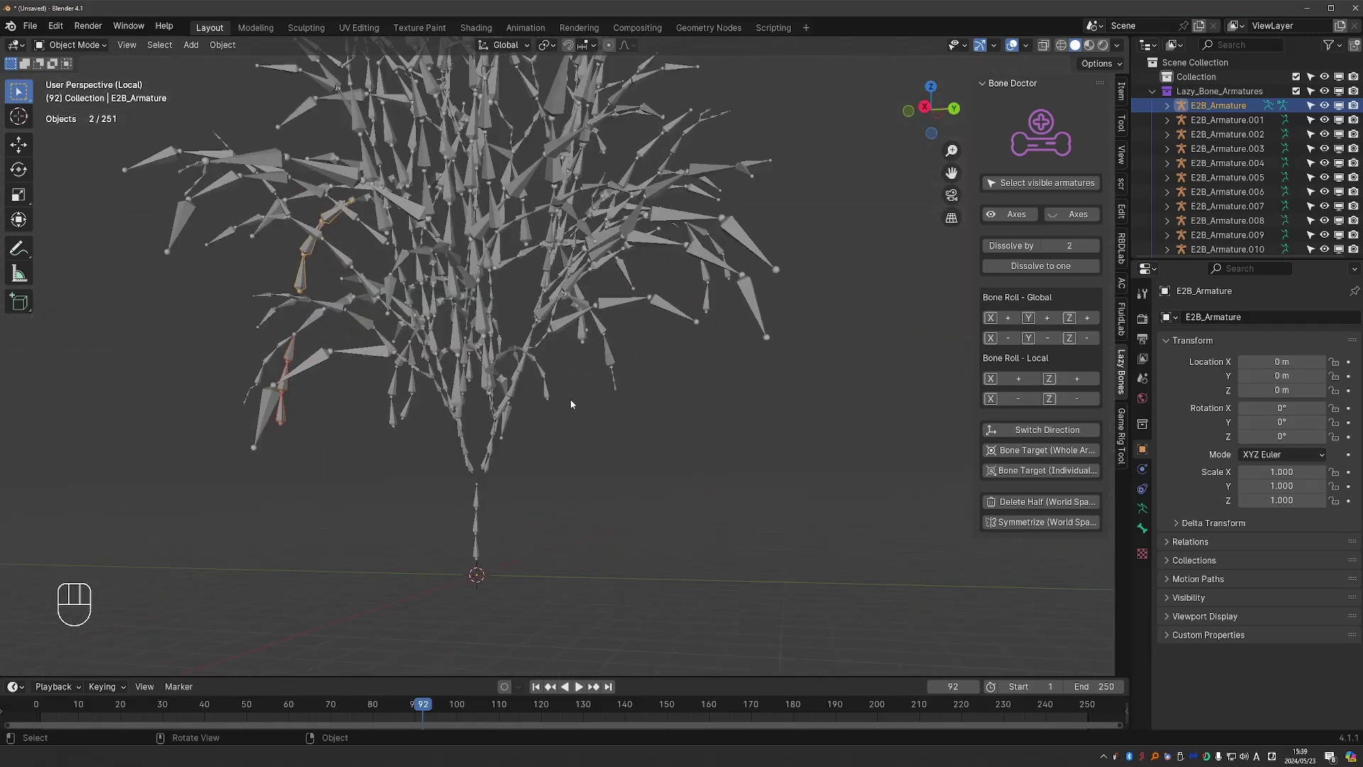
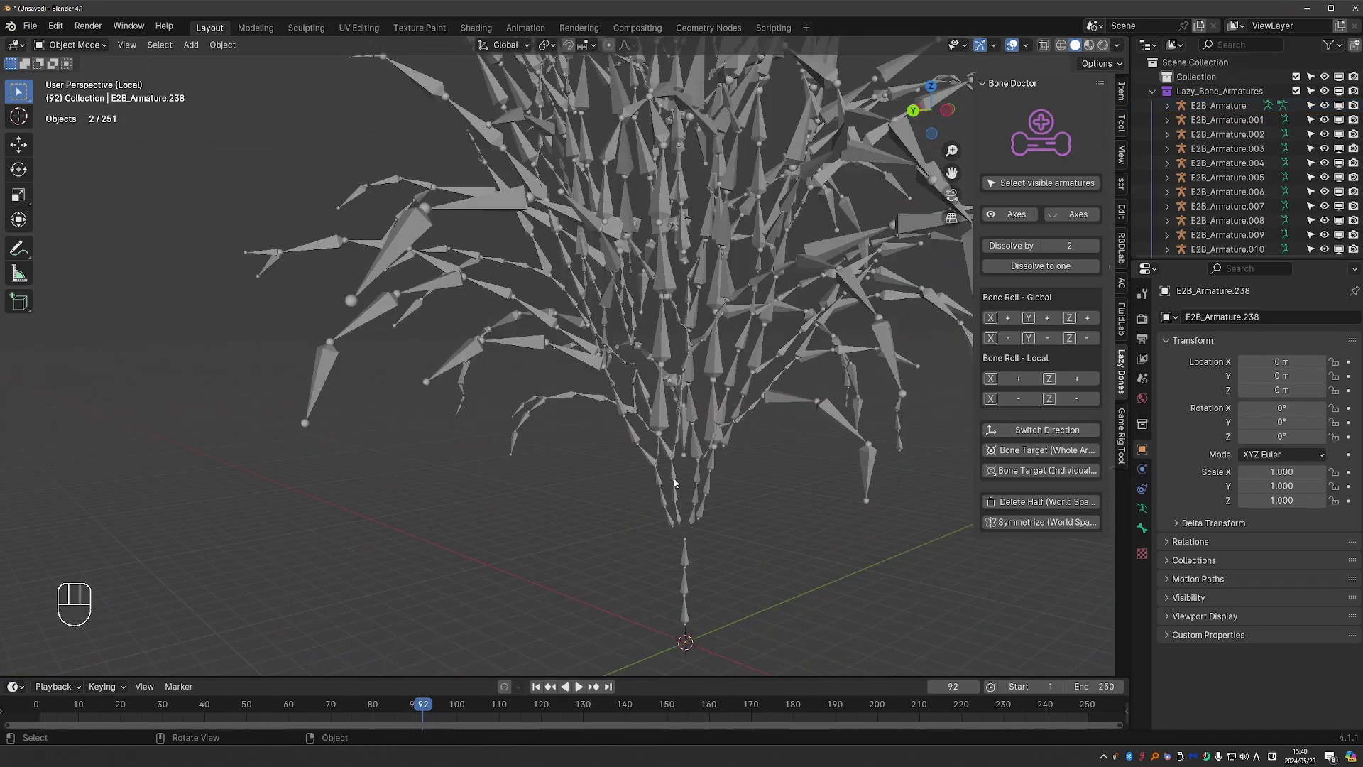
click(669, 502)
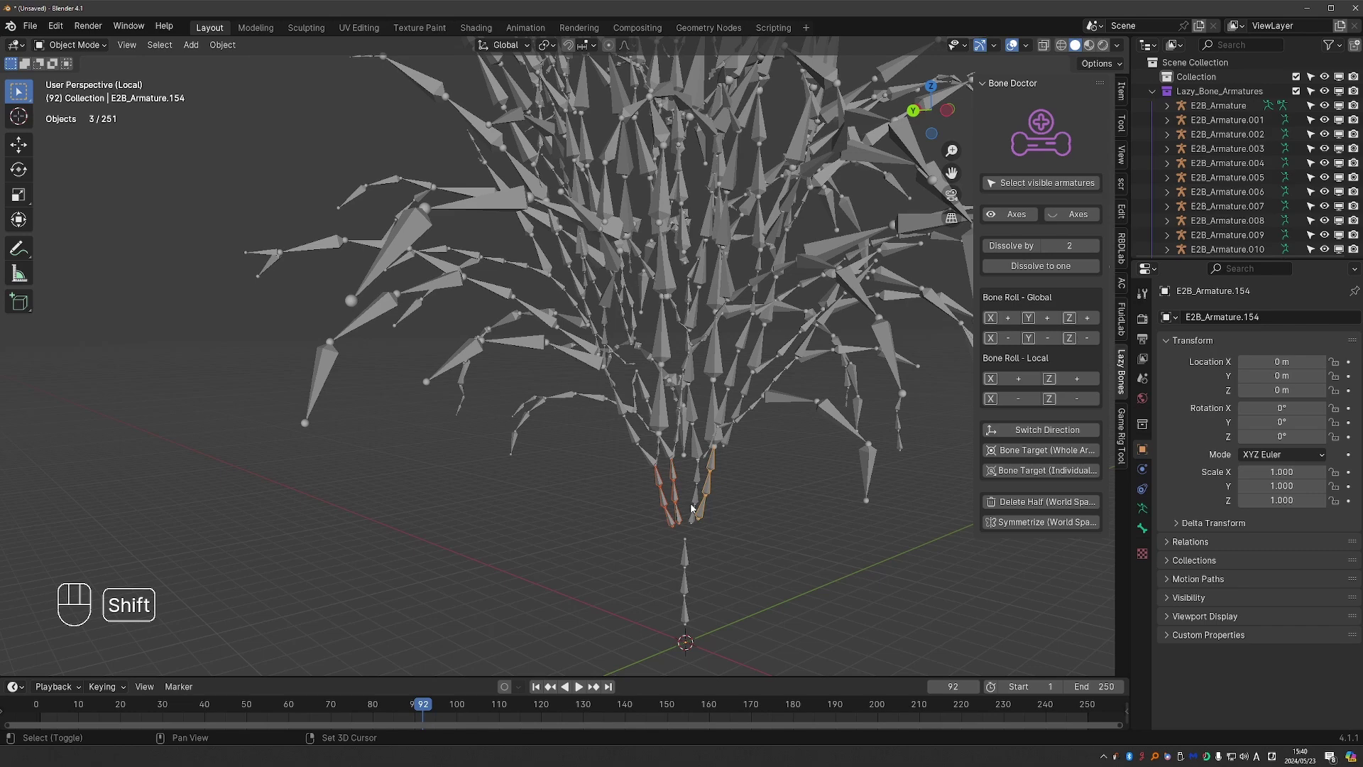
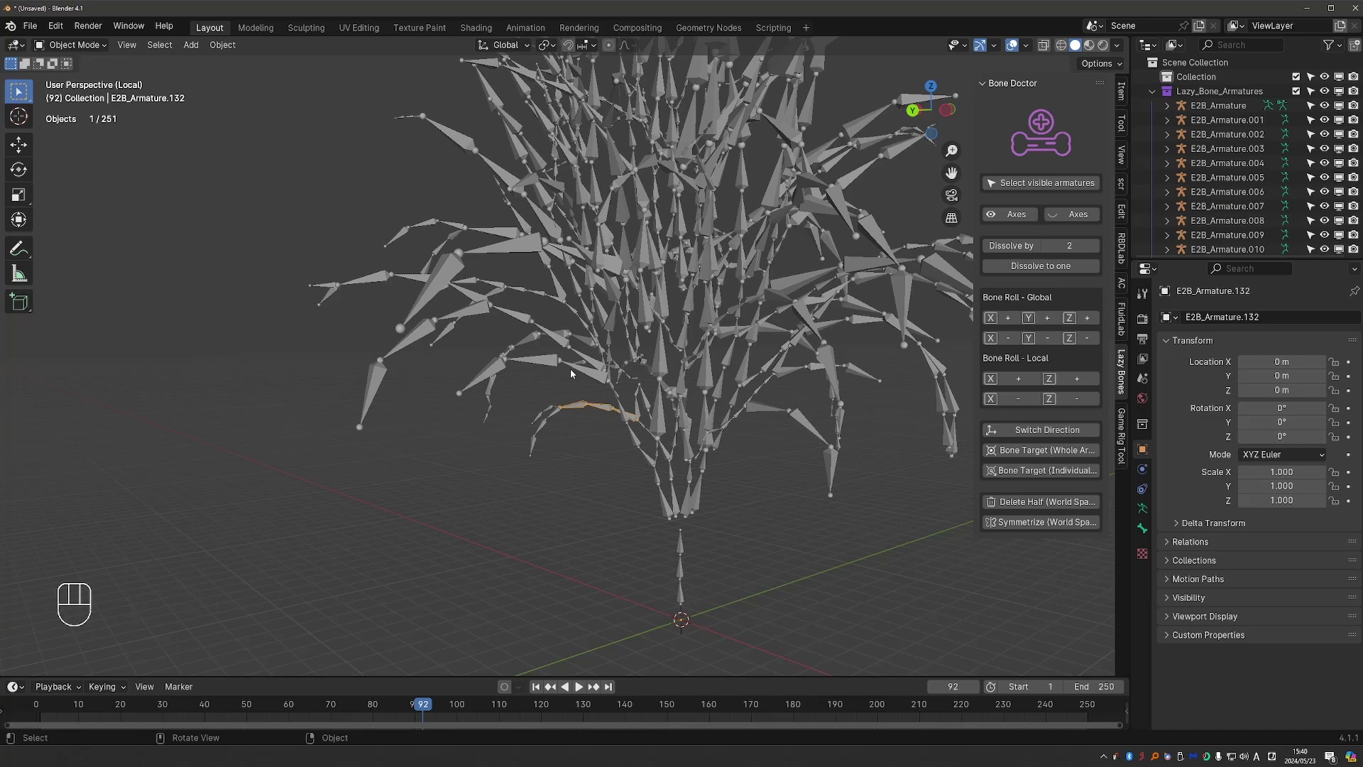
drag(540, 390, 555, 428)
click(496, 264)
click(450, 252)
middle_click(631, 390)
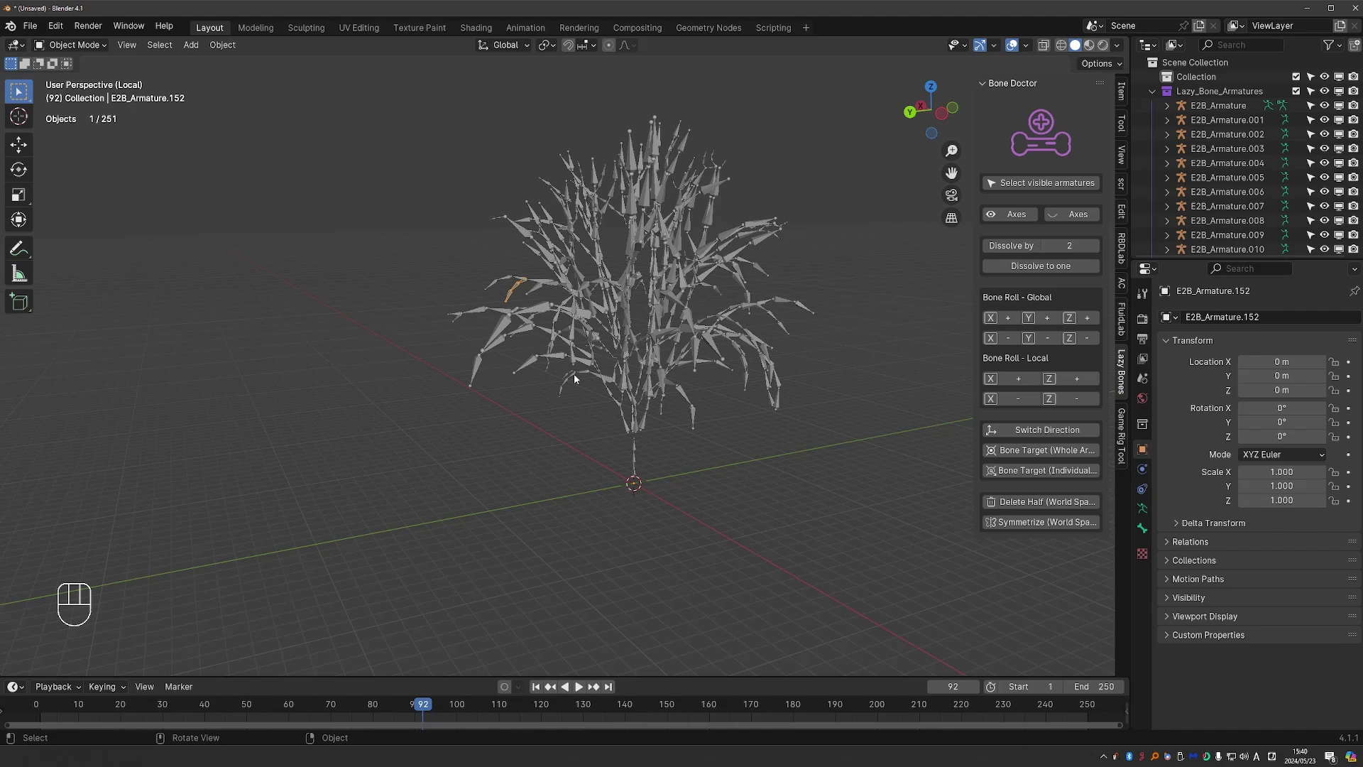
middle_click(592, 359)
Step: Select all 251 generated bone chains and join them into one armature
click(644, 462)
drag(639, 541, 597, 536)
key(a)
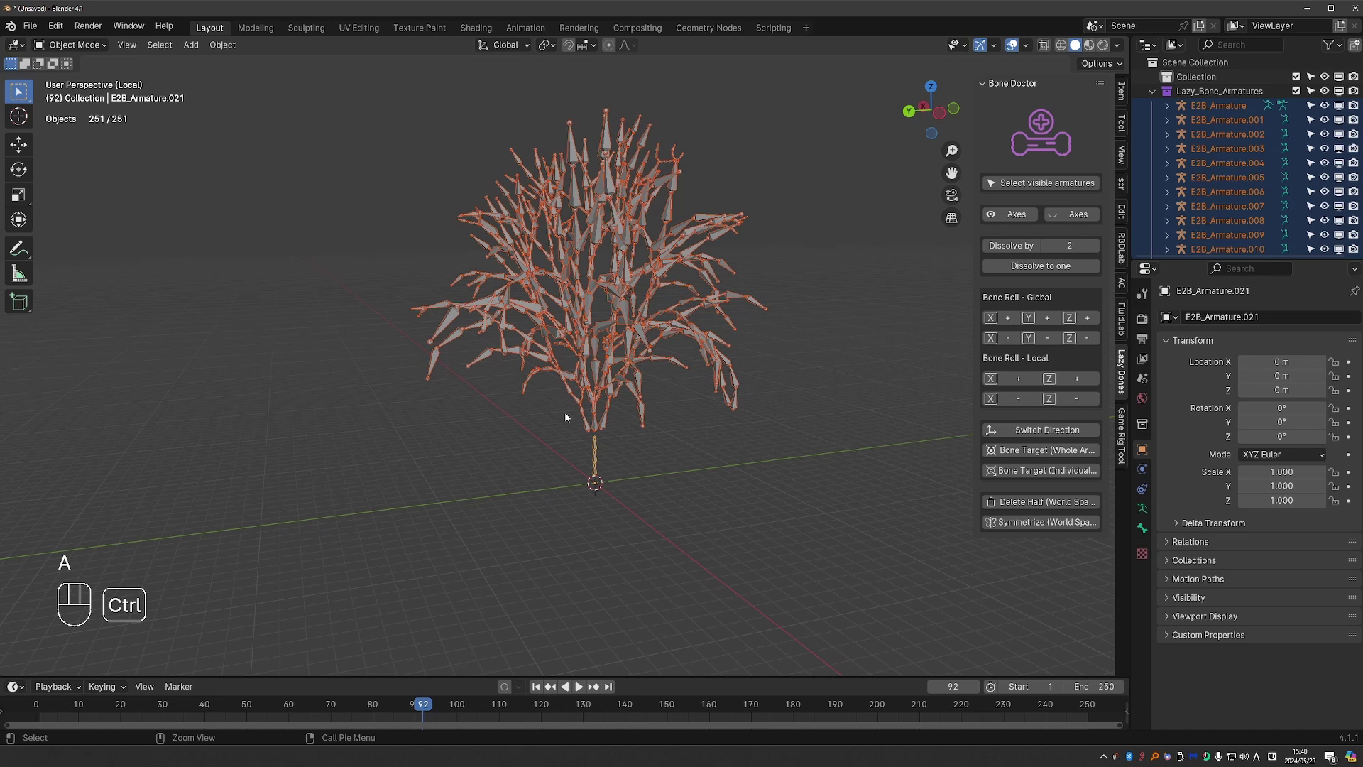
key(ctrl+j)
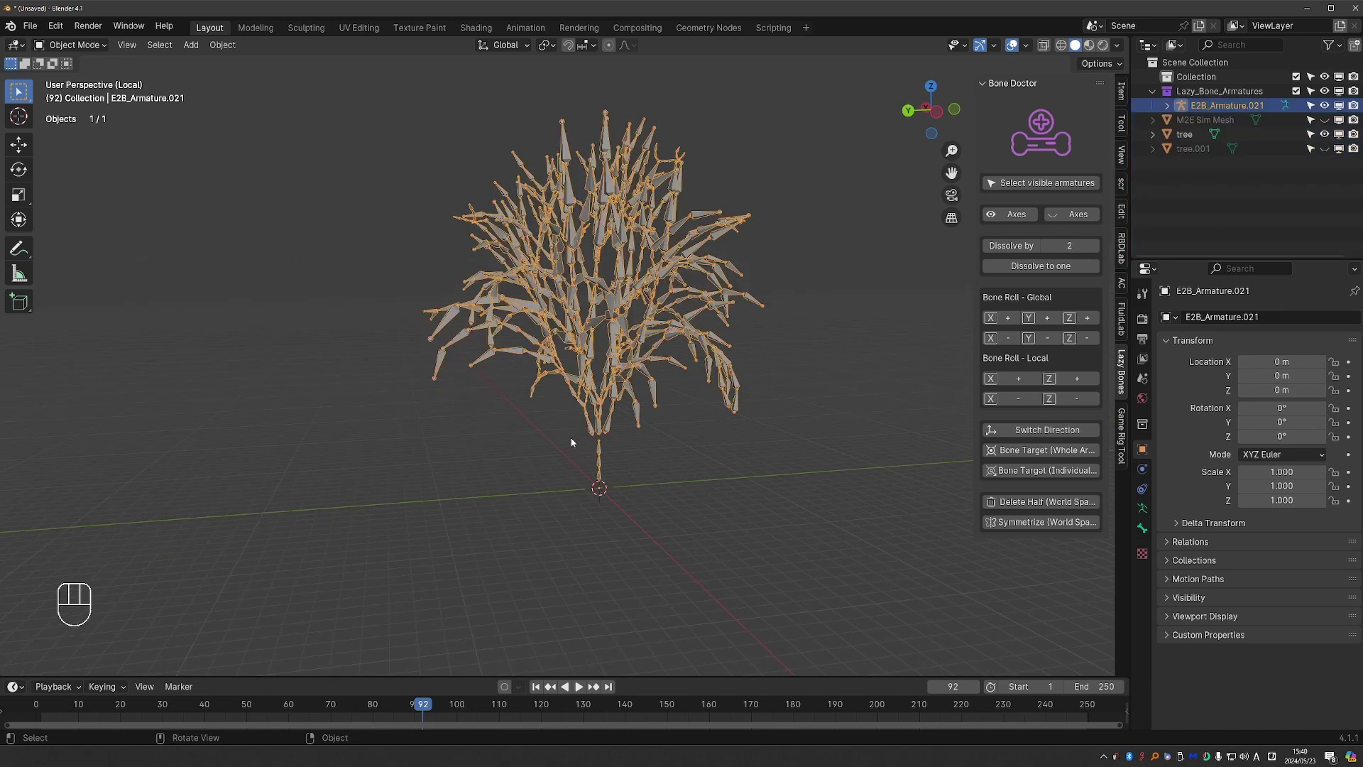
Step: Enter Pose Mode and test-rotate a bone, then cancel the rotation
key(Tab)
key(r)
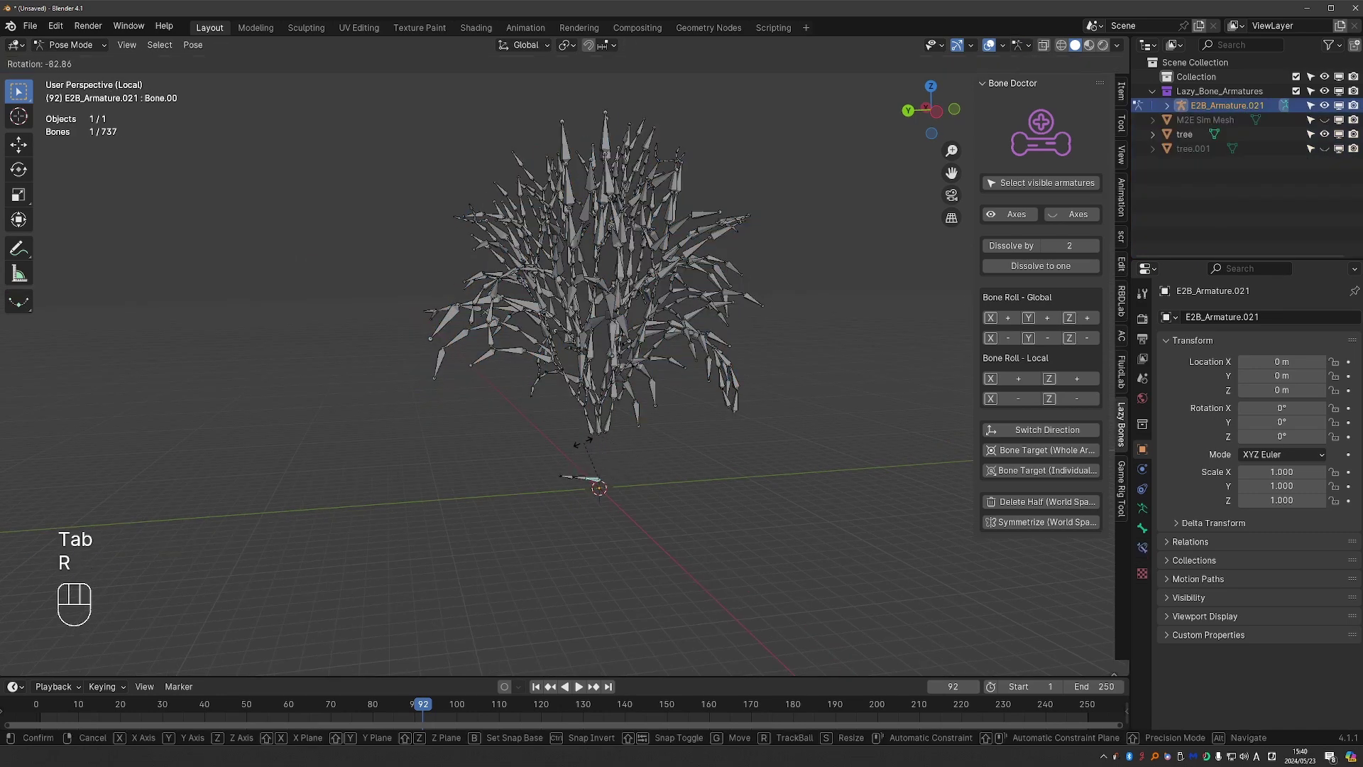
right_click(595, 441)
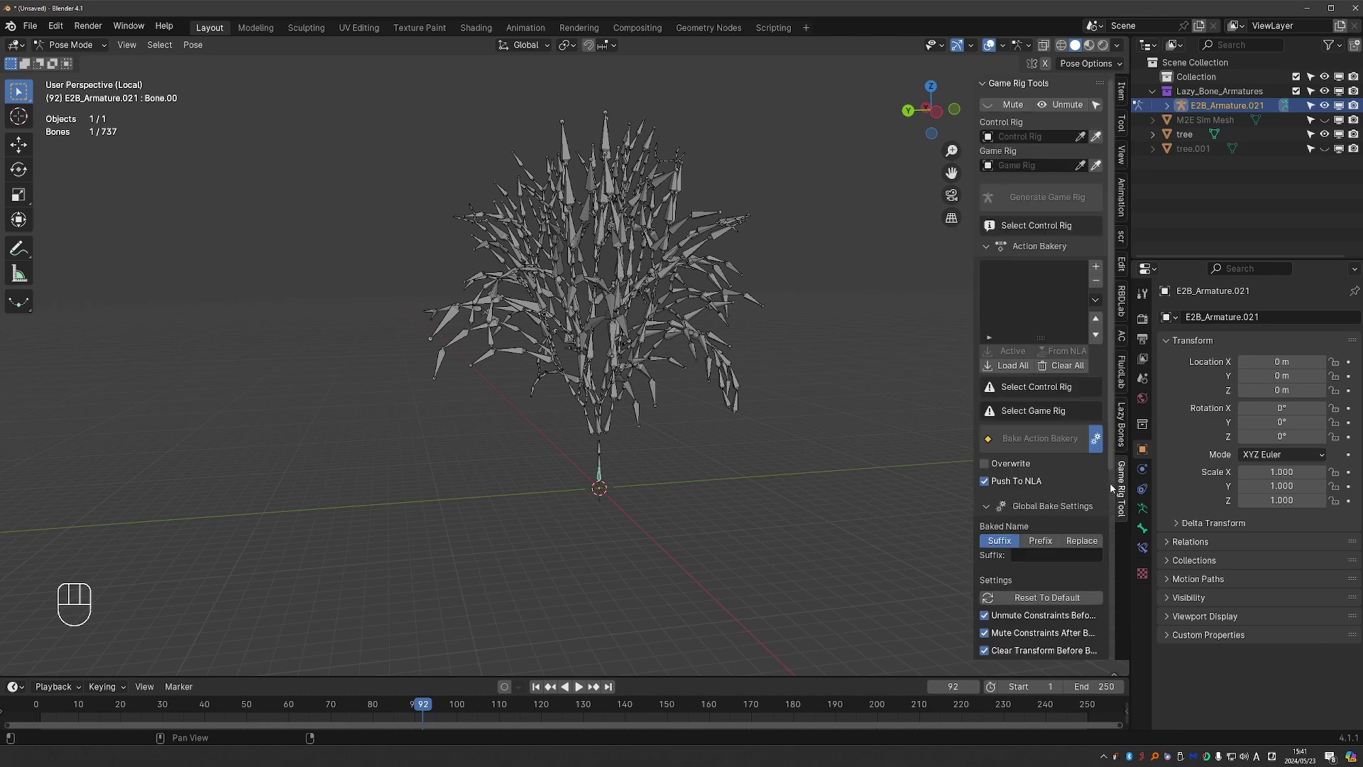
Step: Expand the GRT Utility Tool panel and select every bone of the 737-bone armature for Proximity Parent
right_click(1005, 89)
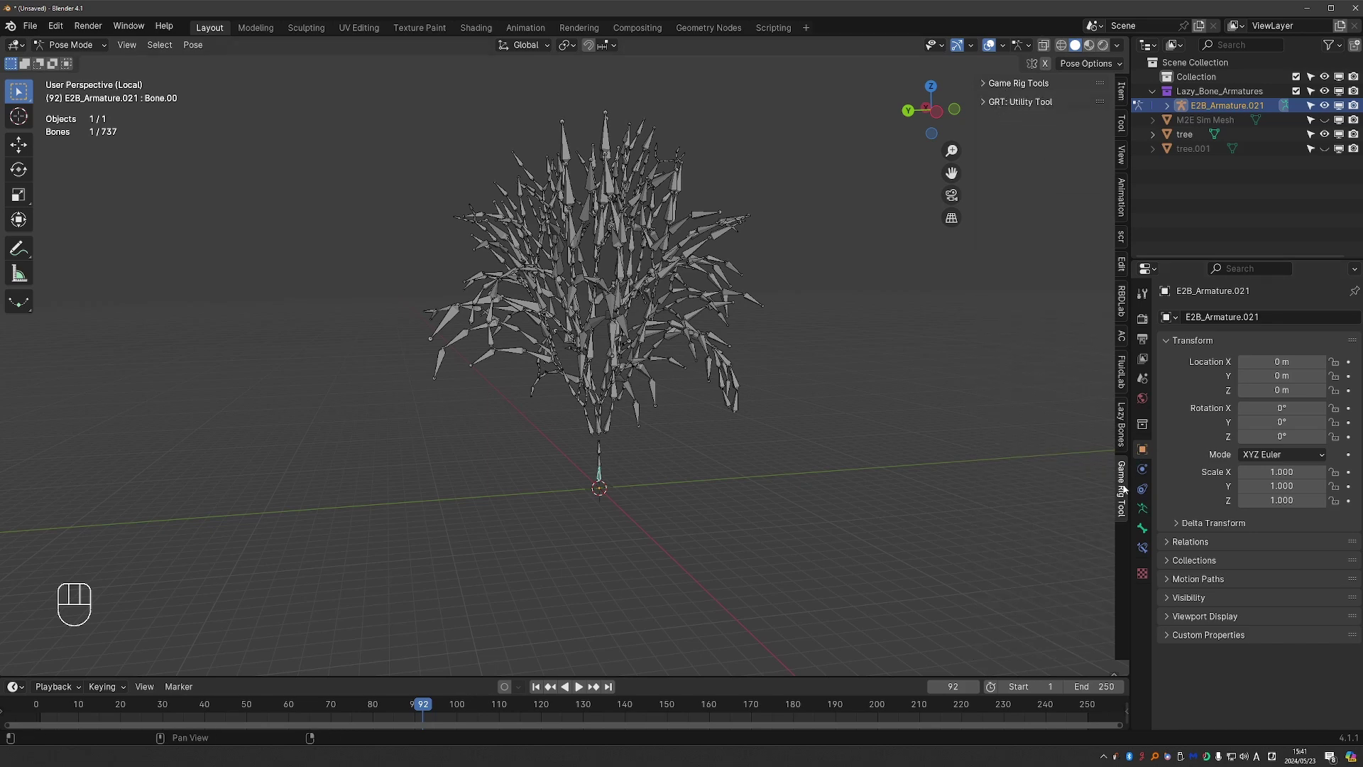
right_click(1018, 104)
middle_click(700, 495)
key(a)
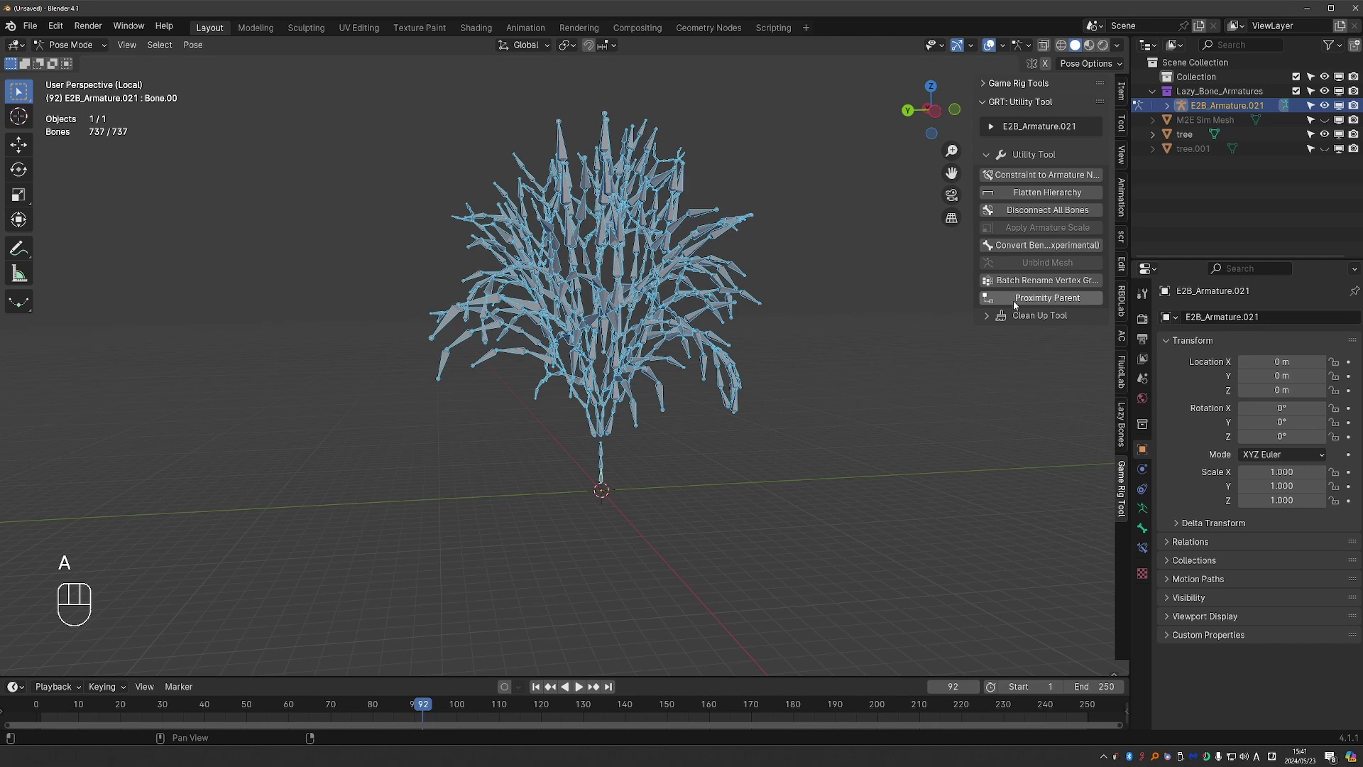
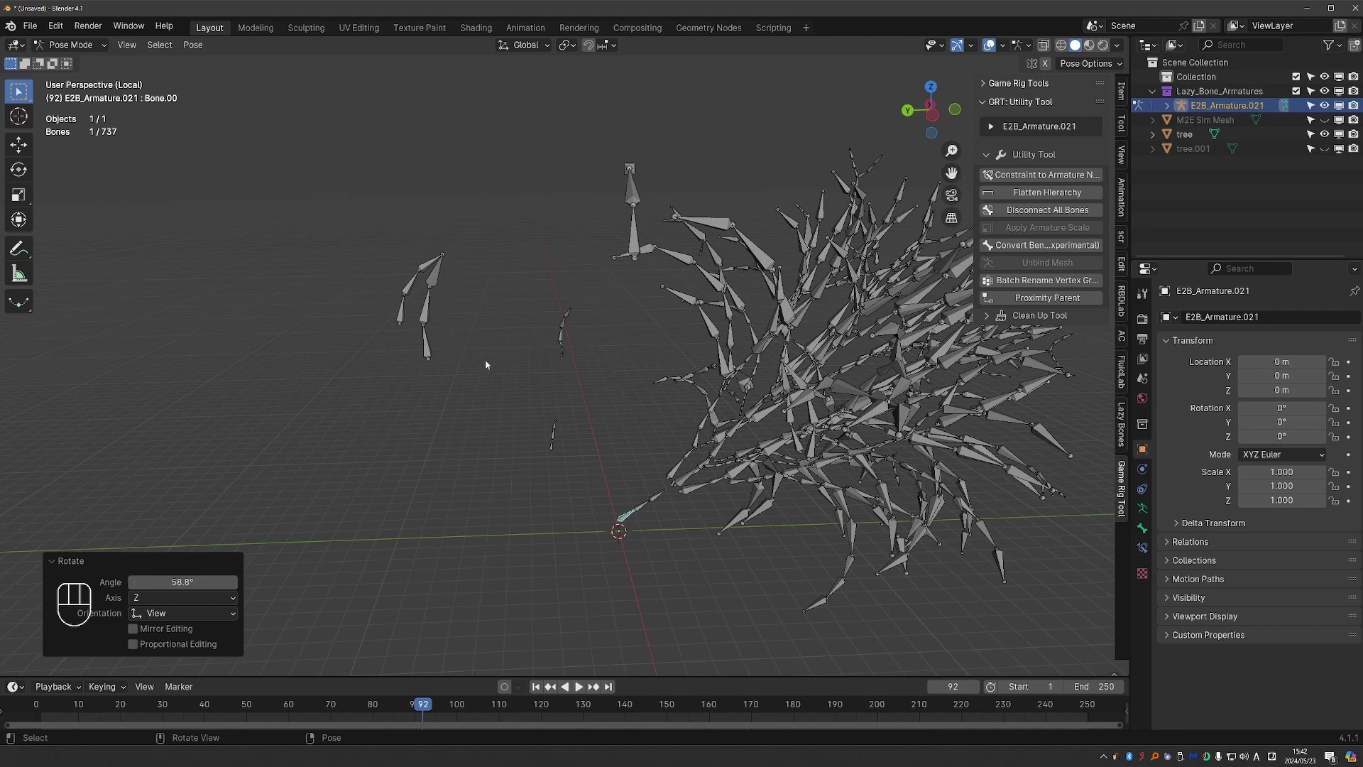
Step: Test the parenting by swinging the tree bones around the root, then return to Object Mode
key(alt+r)
key(r)
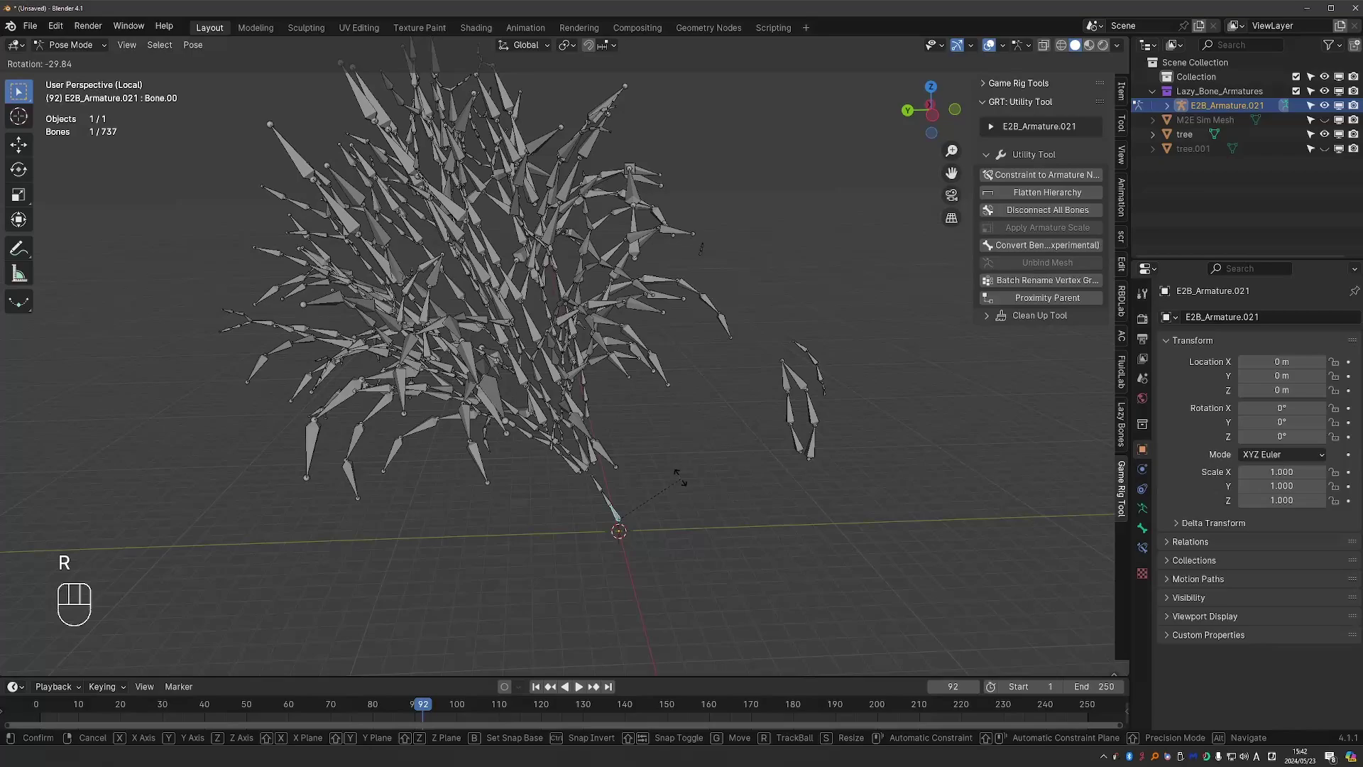
drag(703, 509, 681, 558)
middle_click(681, 558)
key(Tab)
key(KP_Divide)
Step: Select the tree armature and scale it to line up with the tree mesh branches
click(584, 439)
middle_click(592, 441)
key(s)
key(alt+s)
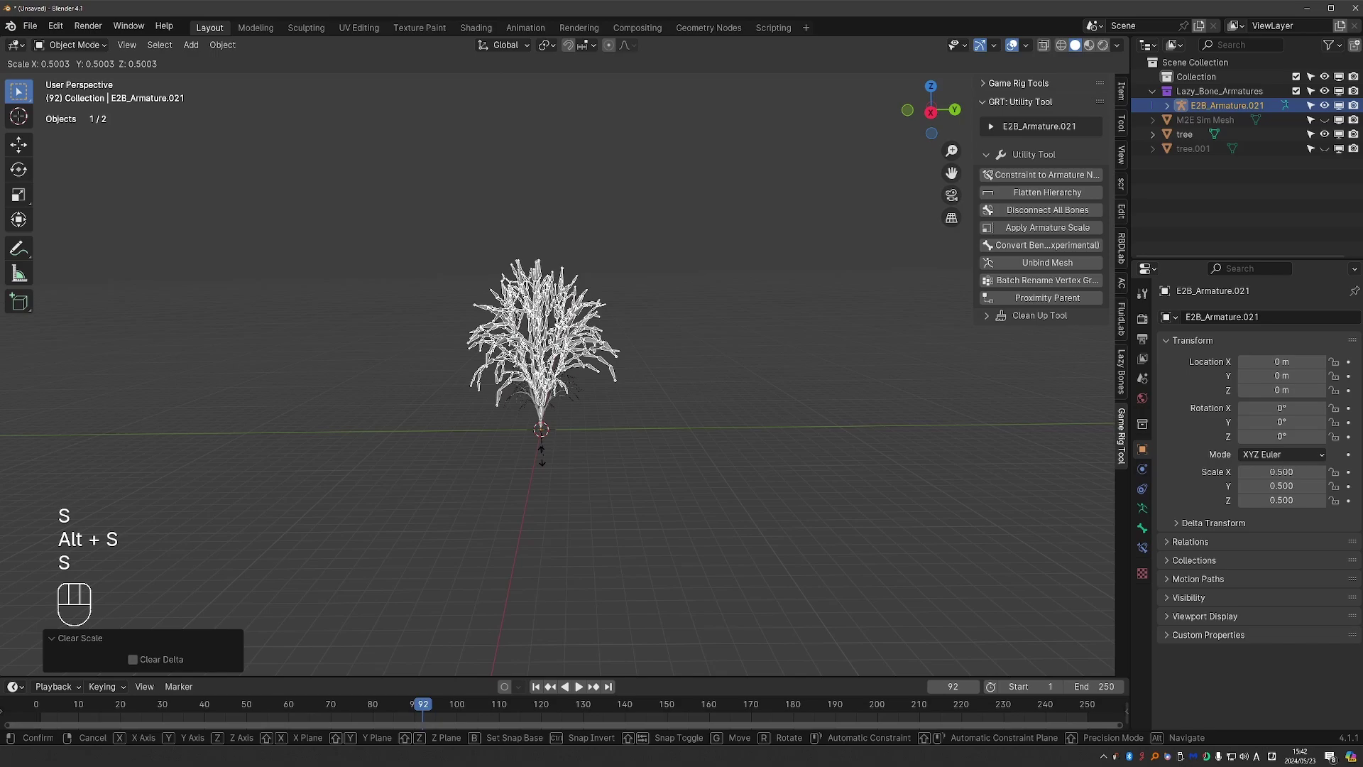
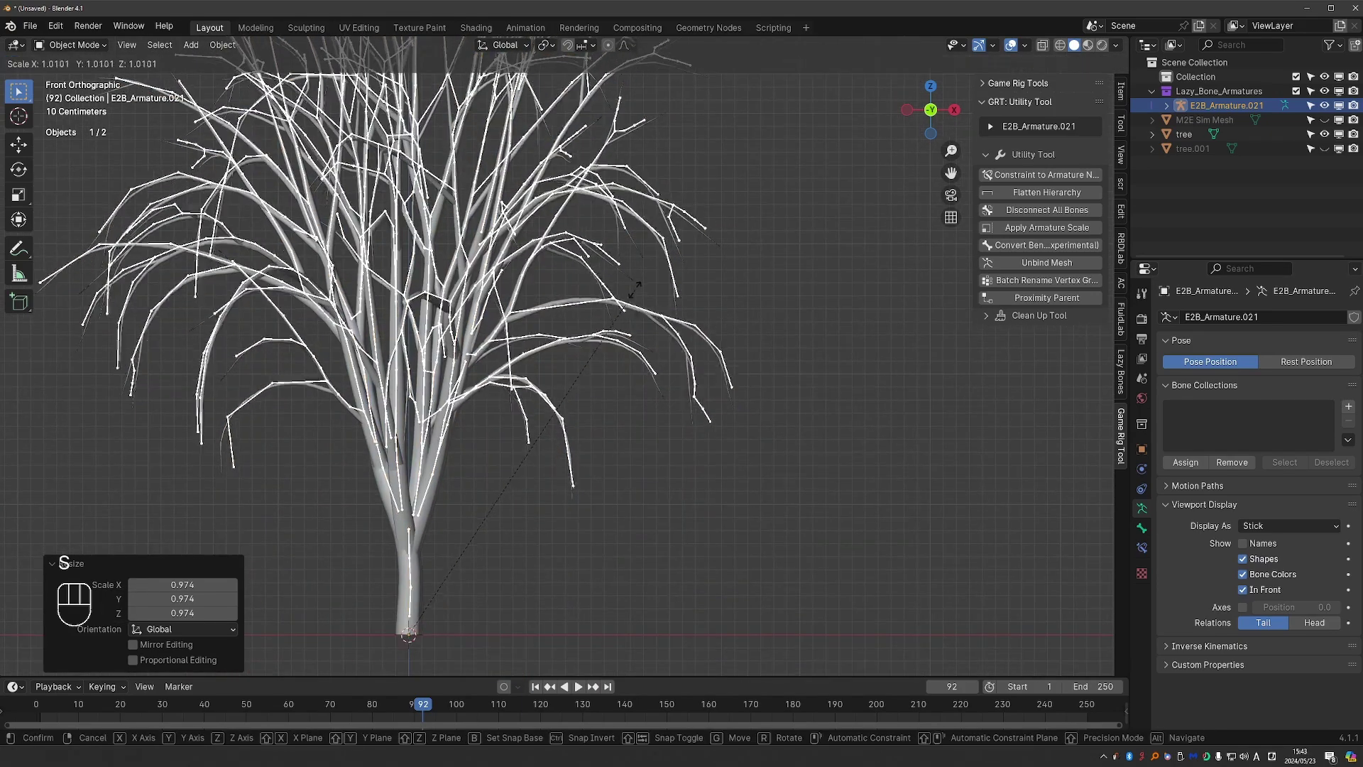
middle_click(657, 417)
Step: Parent the tree mesh to the armature with Automatic Weights
key(ctrl+a)
drag(453, 457, 498, 450)
drag(460, 509, 418, 529)
click(384, 542)
click(396, 550)
key(ctrl+p)
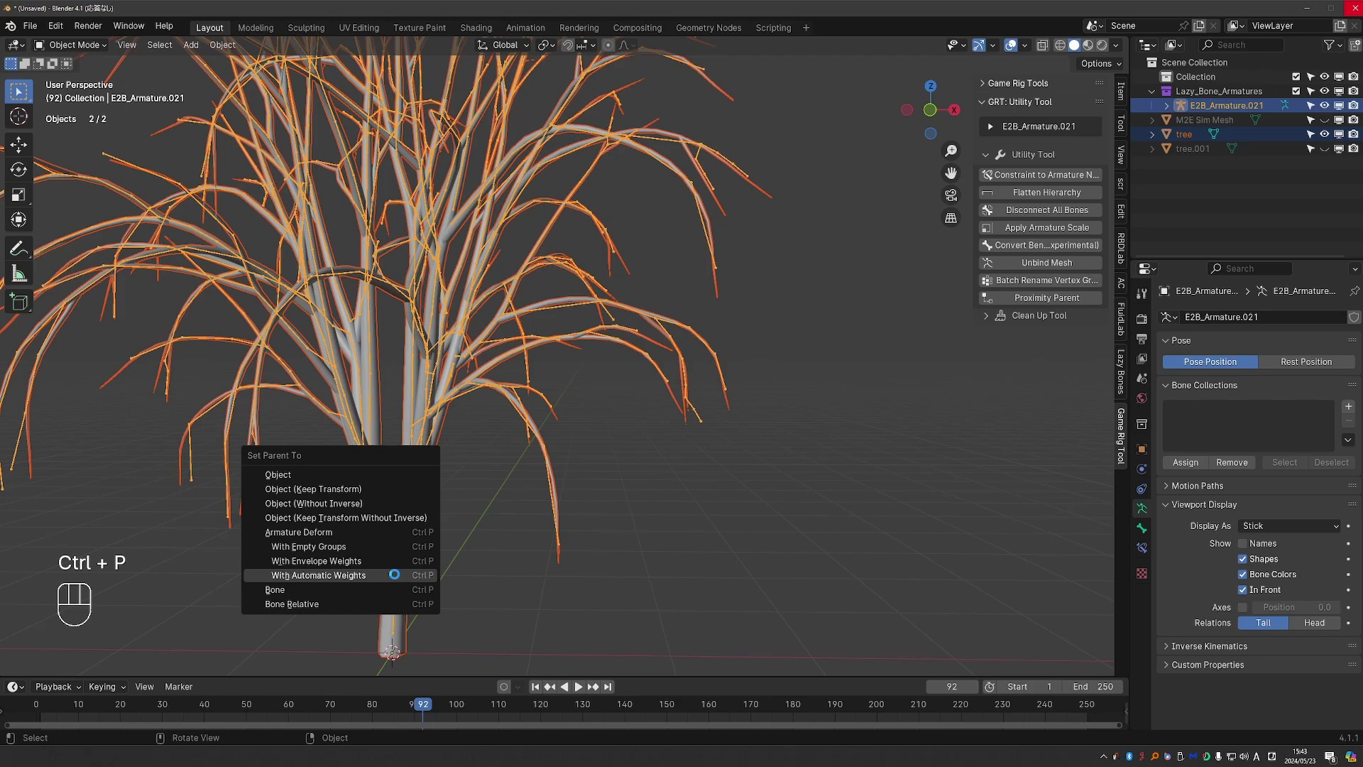
click(468, 490)
middle_click(466, 462)
Step: In Pose Mode, rotate several branch bones to test the mesh deformation
key(Tab)
key(r)
click(487, 541)
middle_click(427, 350)
key(r)
middle_click(574, 327)
key(r)
drag(617, 238, 616, 300)
key(r)
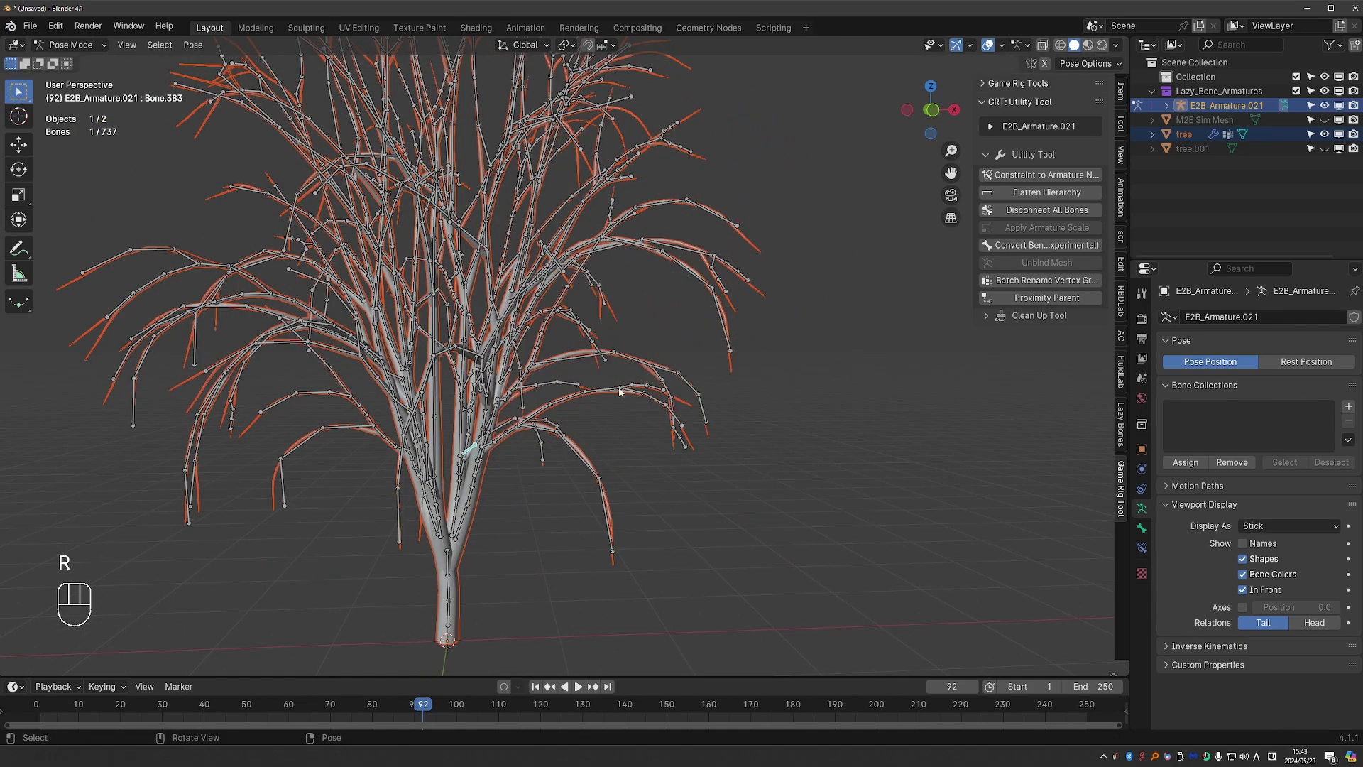
click(621, 245)
key(r)
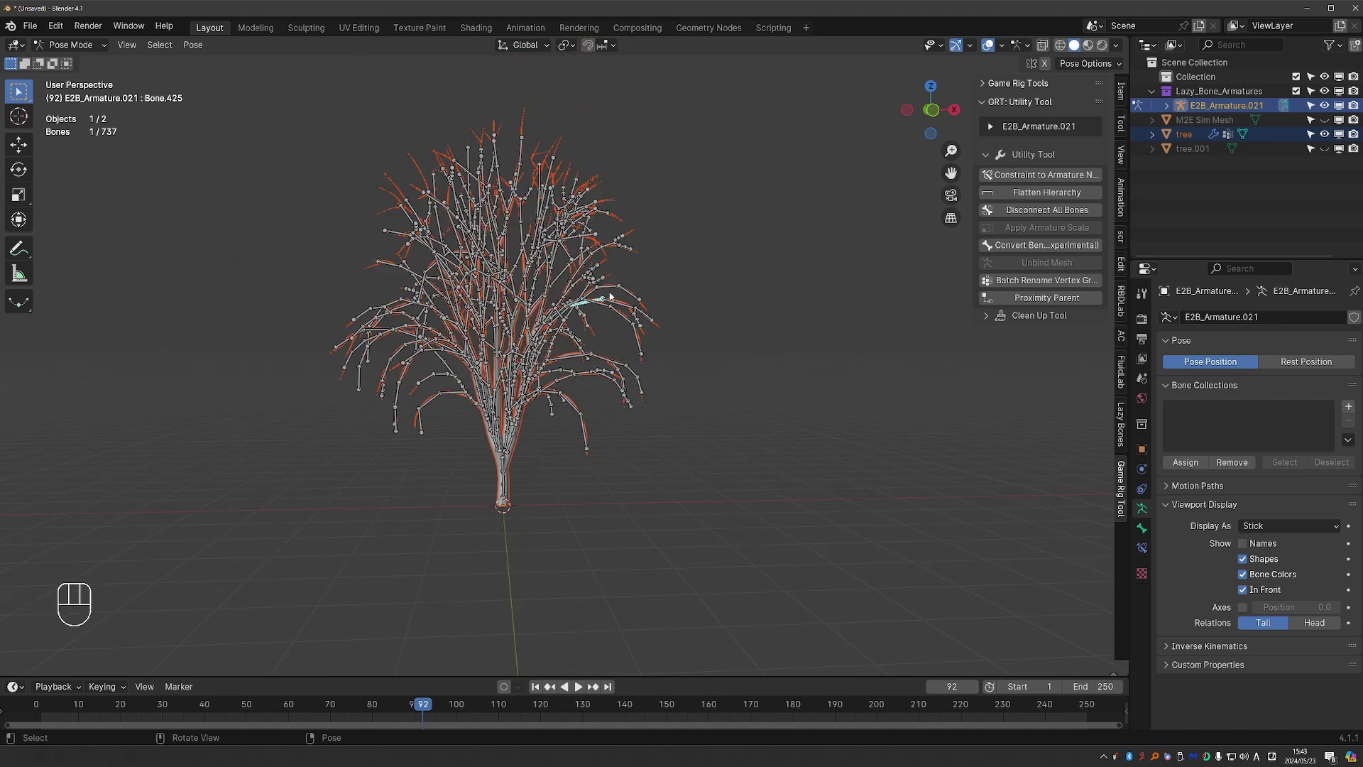
middle_click(347, 425)
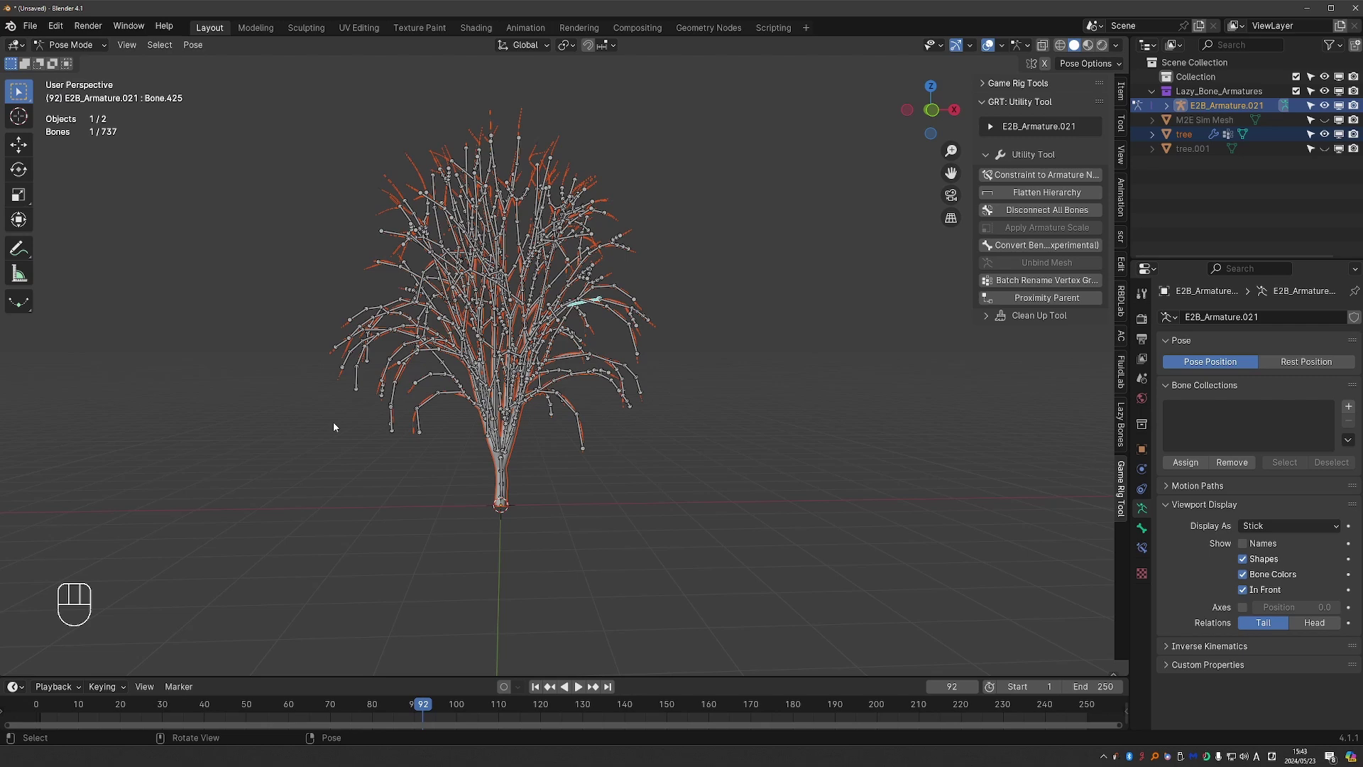
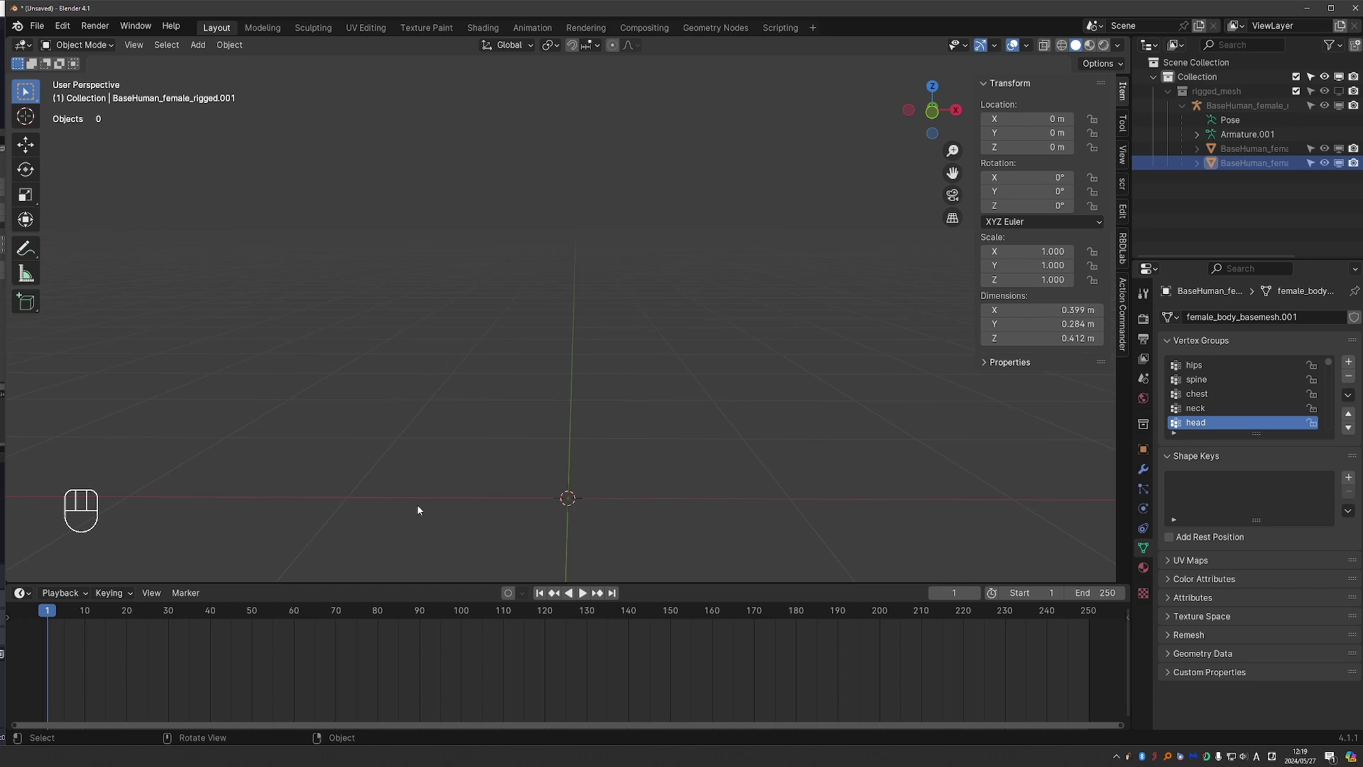
Step: Add a test plane with a Lazy Bones chain, then undo both back to the female mesh scene
key(shift+a)
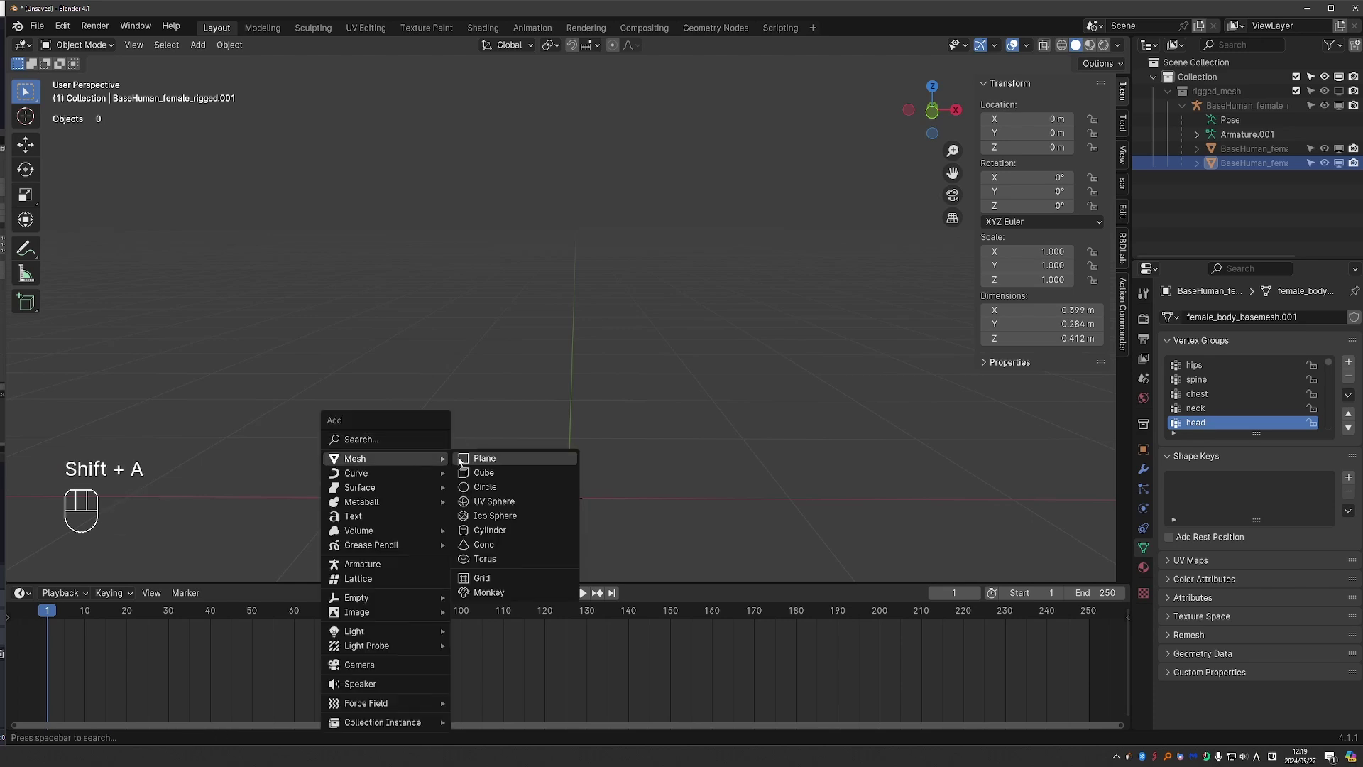
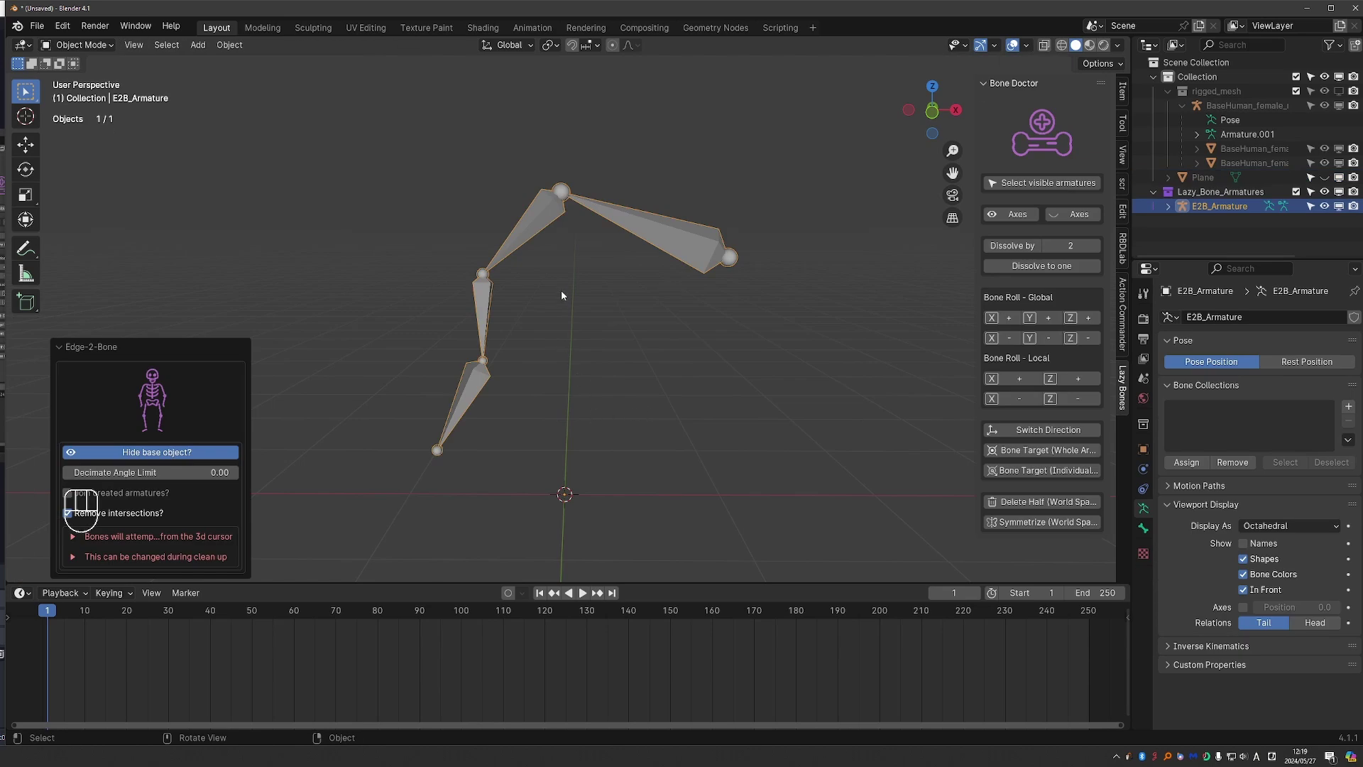
key(ctrl+z)
key(ctrl+z)
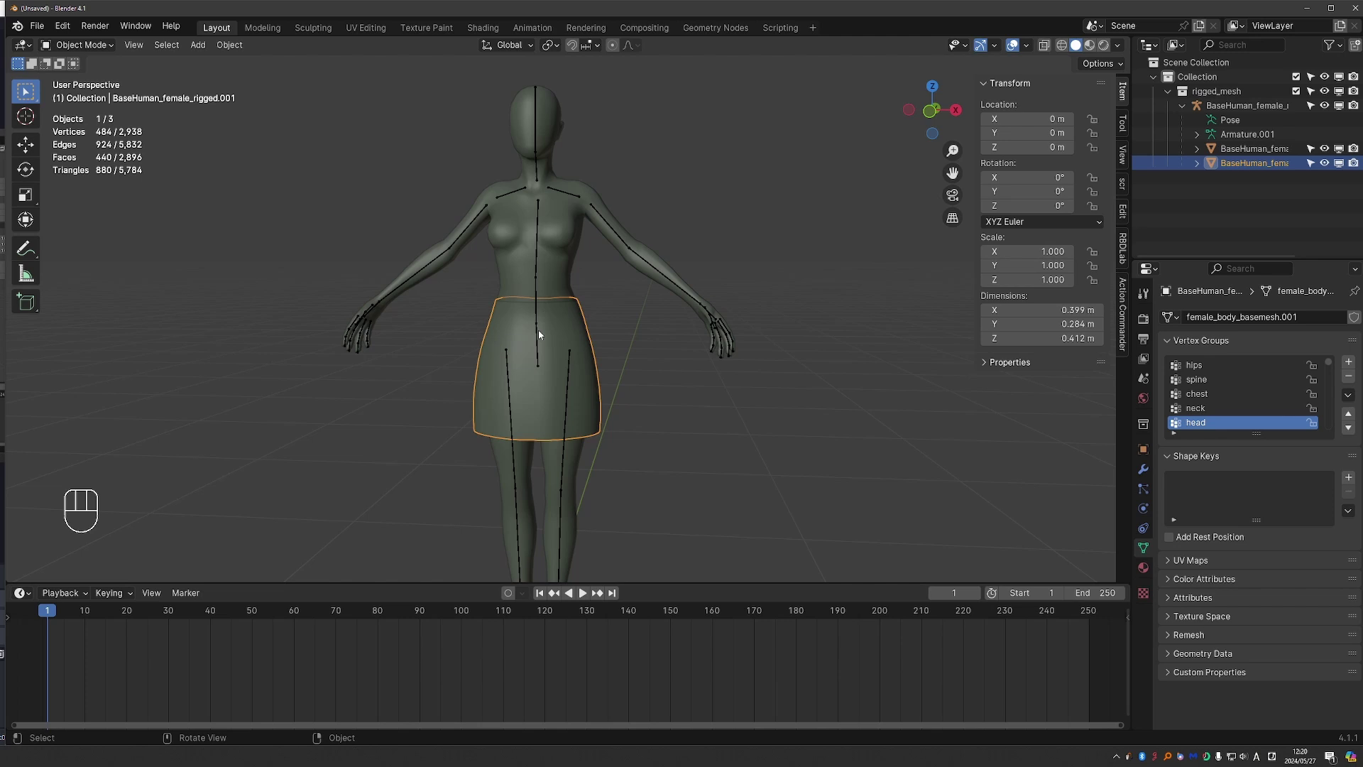
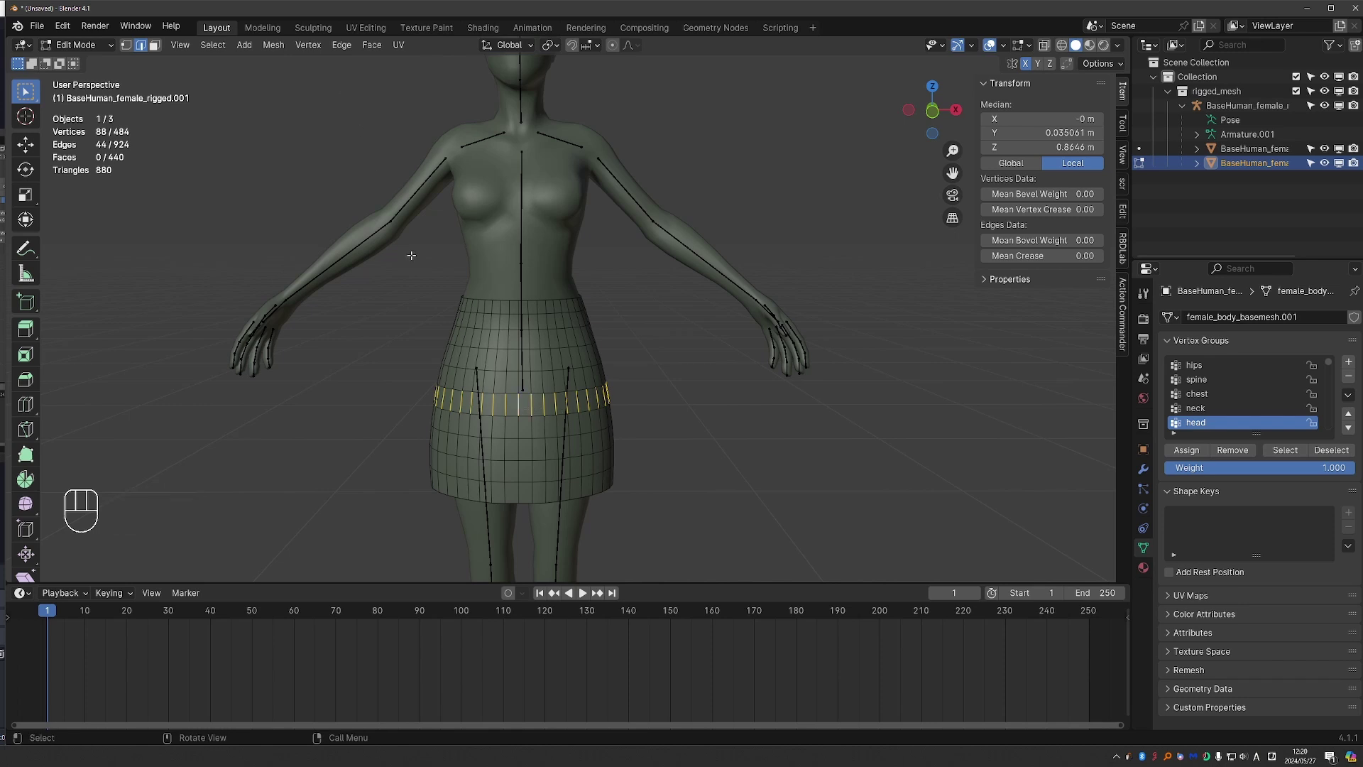
Step: Separate the skirt's vertical edges into their own object and select all its edges for Lazy Bones
key(F3)
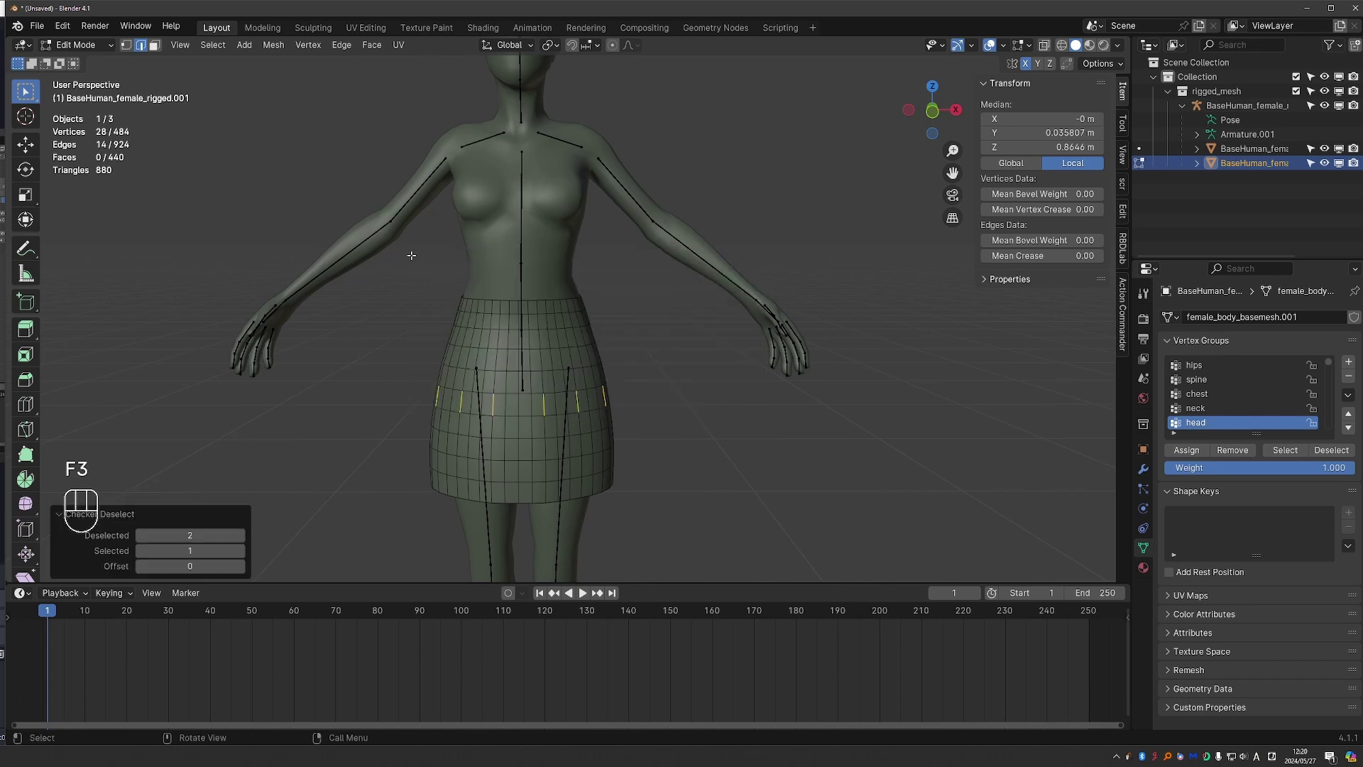
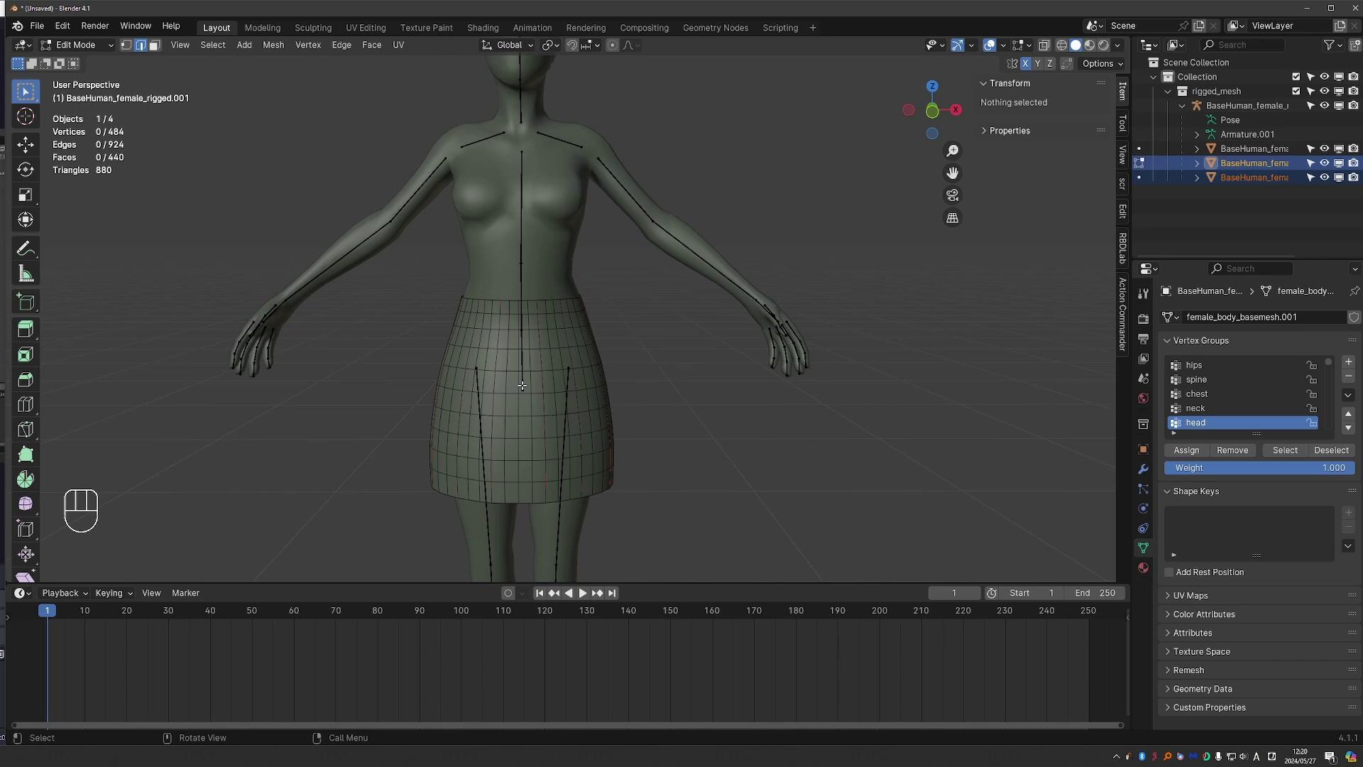
key(Tab)
key(g)
key(Tab)
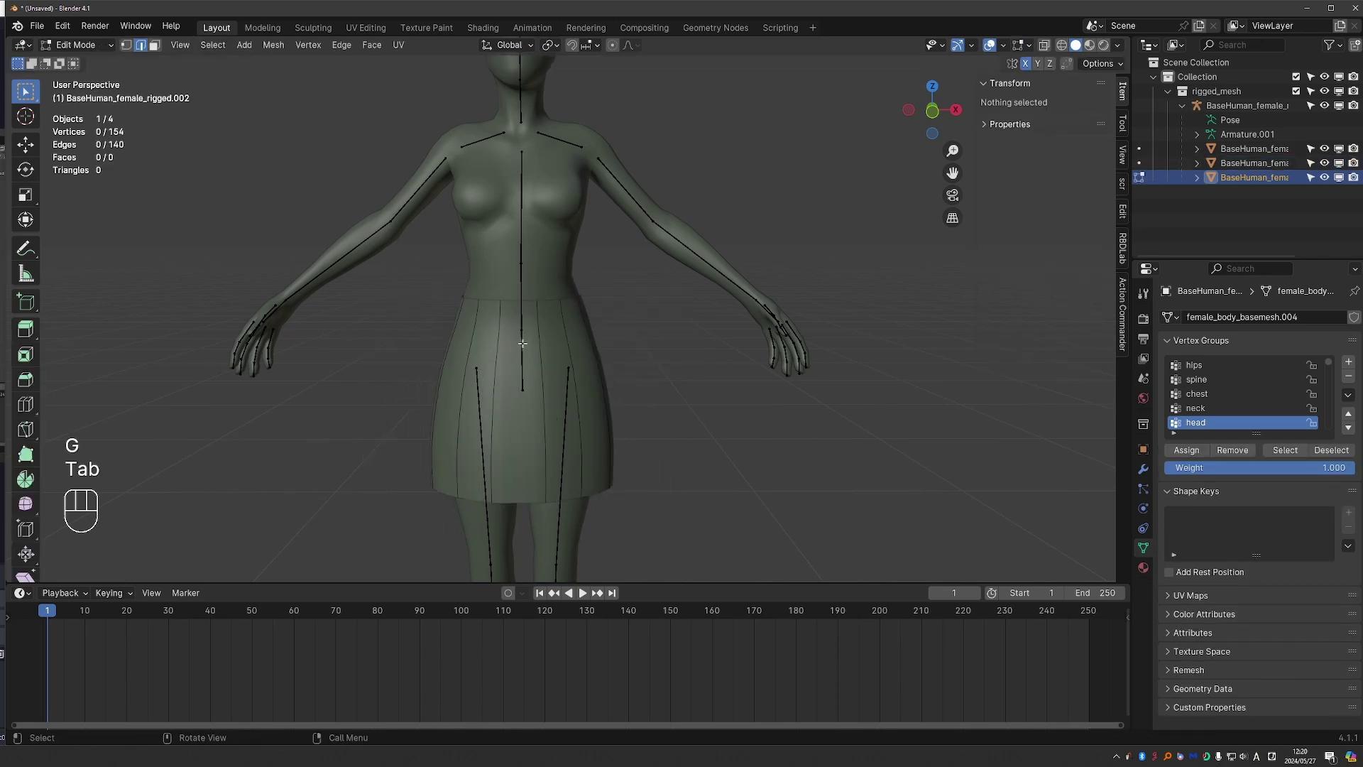
key(a)
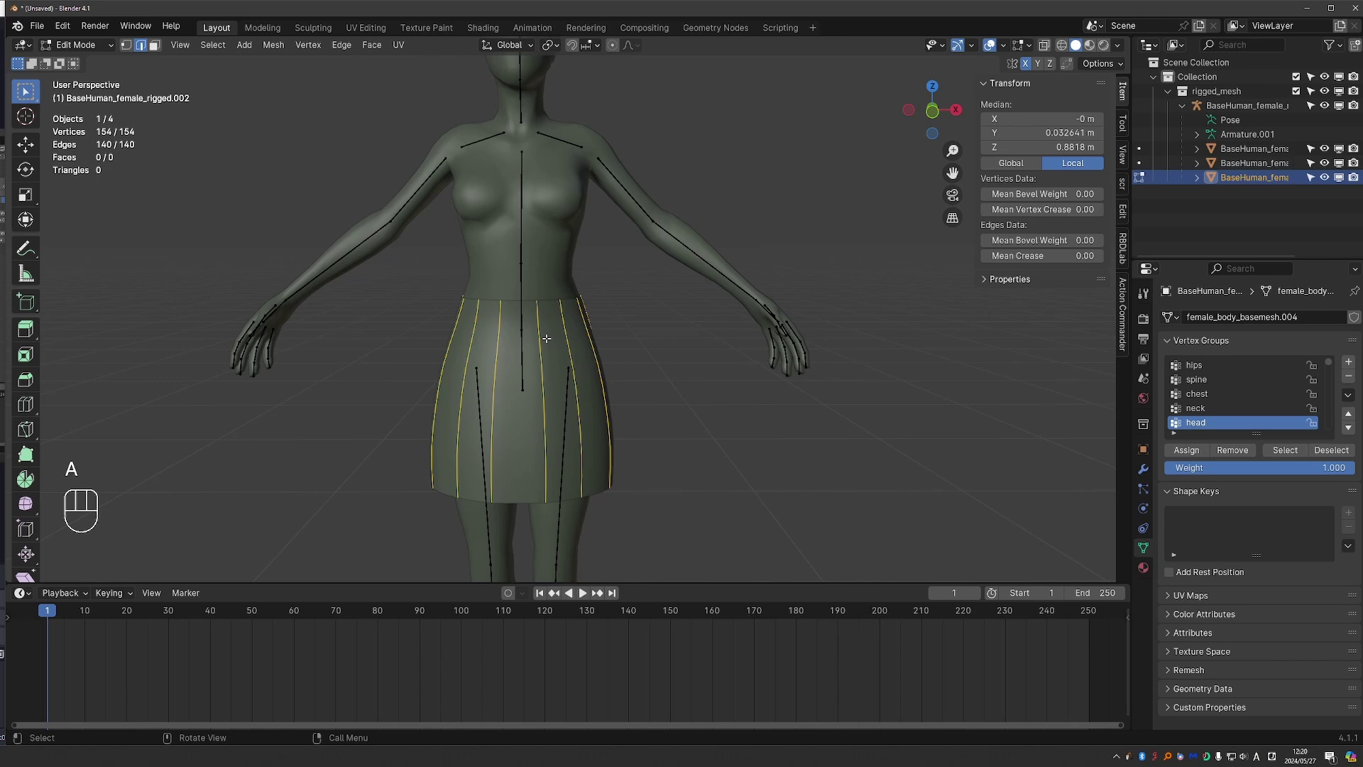
drag(543, 311, 607, 485)
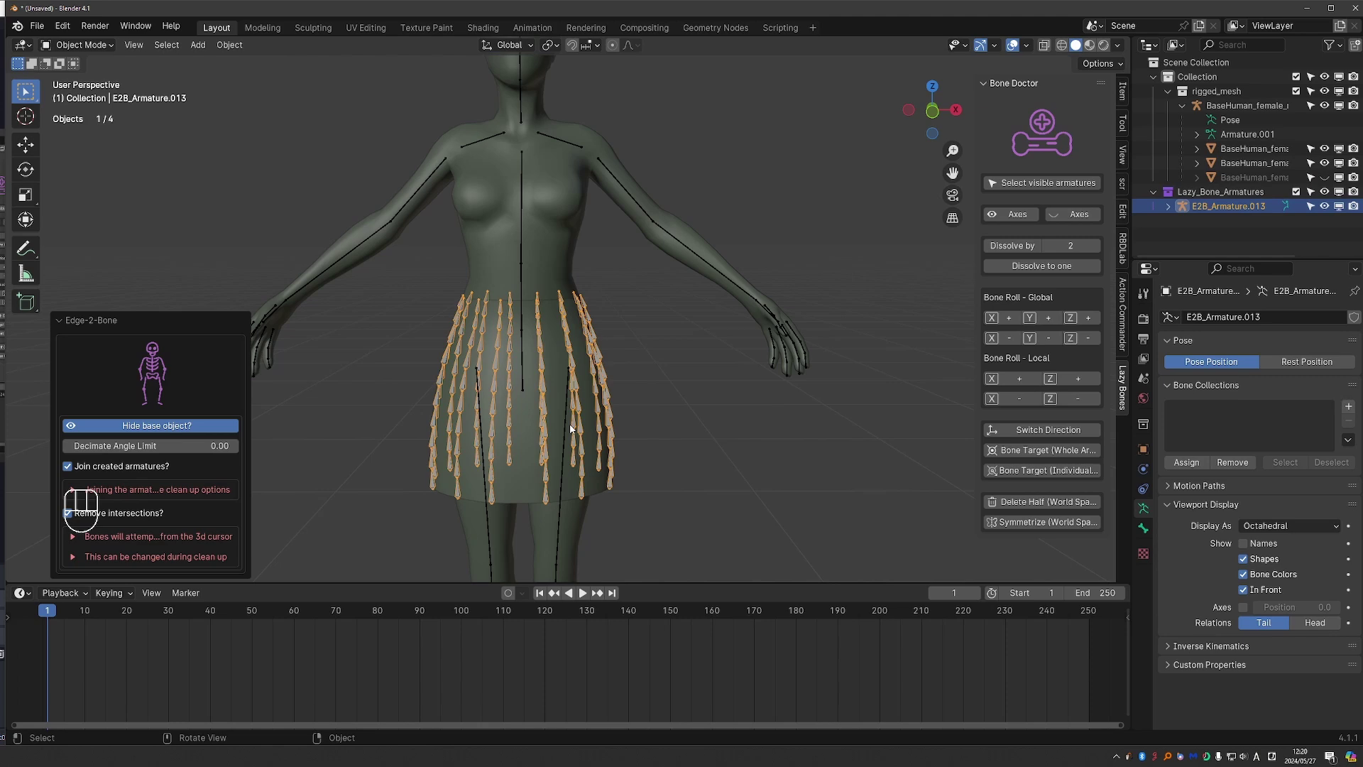